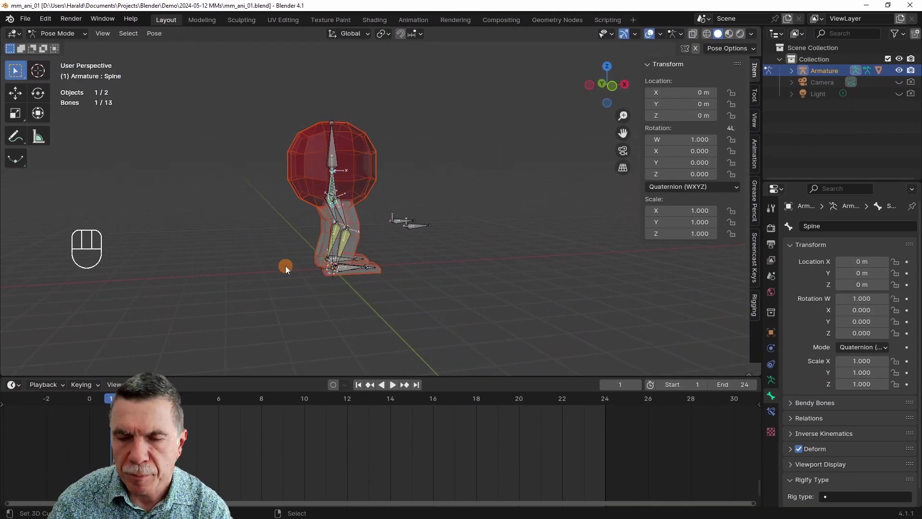
- Switch to the straight-on orthographic view before checking the 24 fps, 1–24 frame range output settings
key(KP_1)
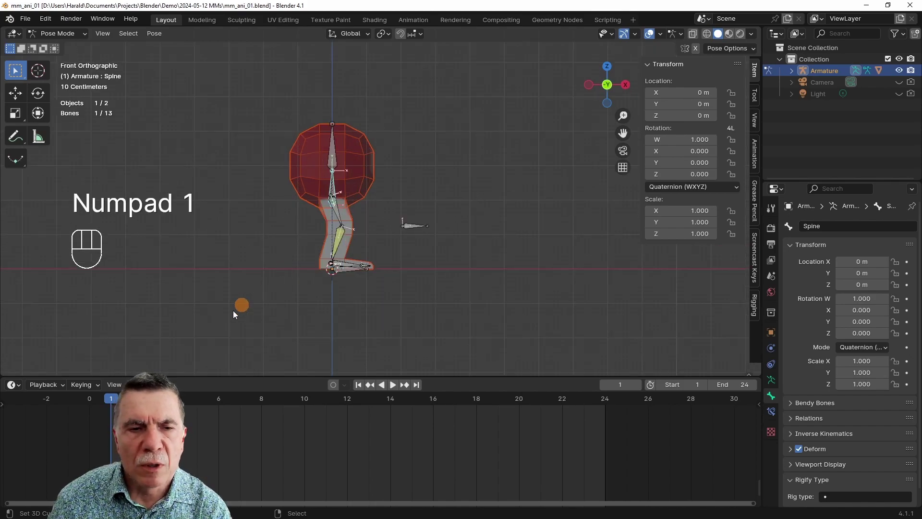
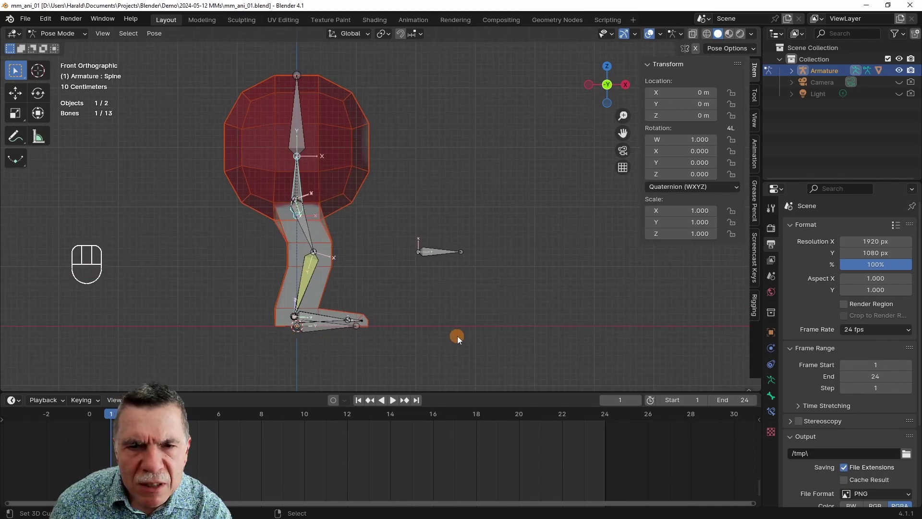
- Toggle between bone editing and posing, clearing the armature's pose transforms with all bones selected
key(Tab)
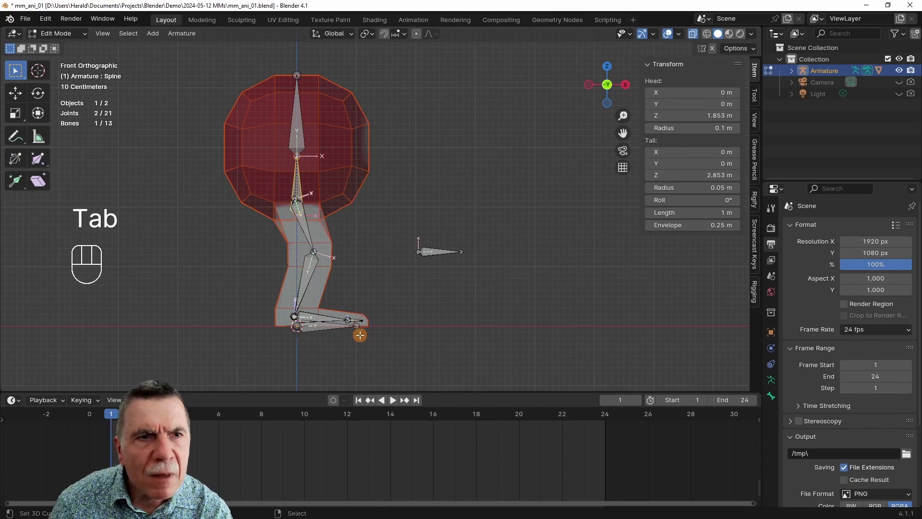
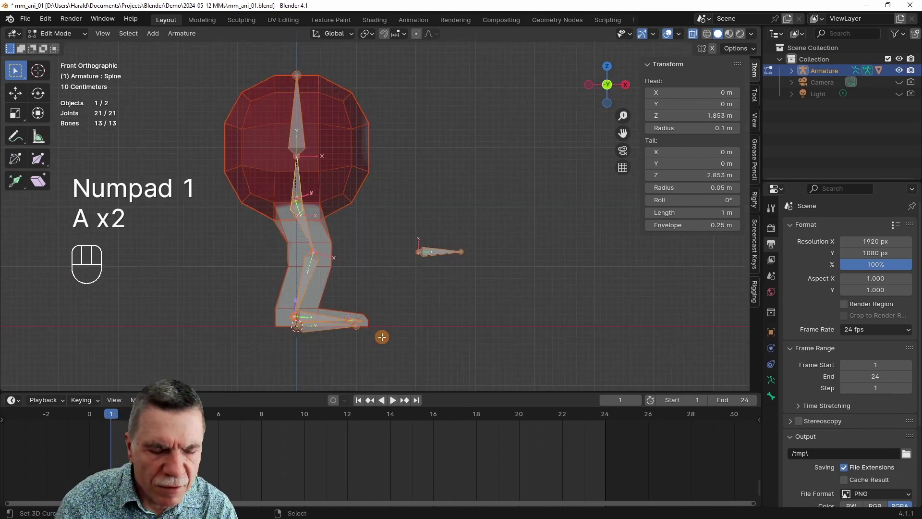
key(alt+g)
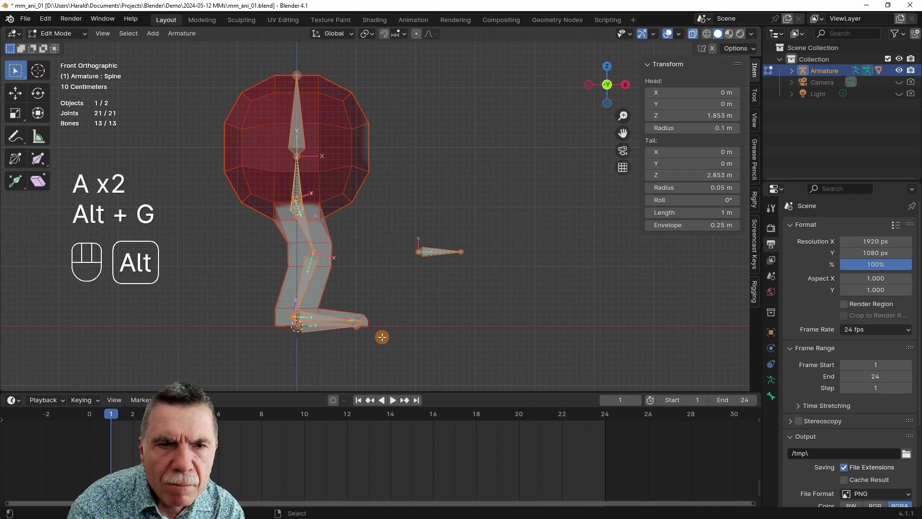
key(Tab)
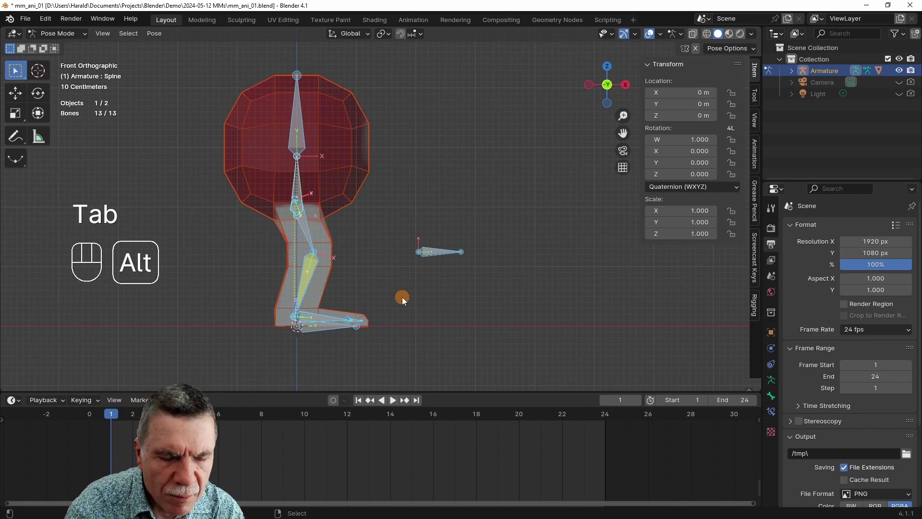
key(alt+g)
key(a)
key(a)
key(alt+g)
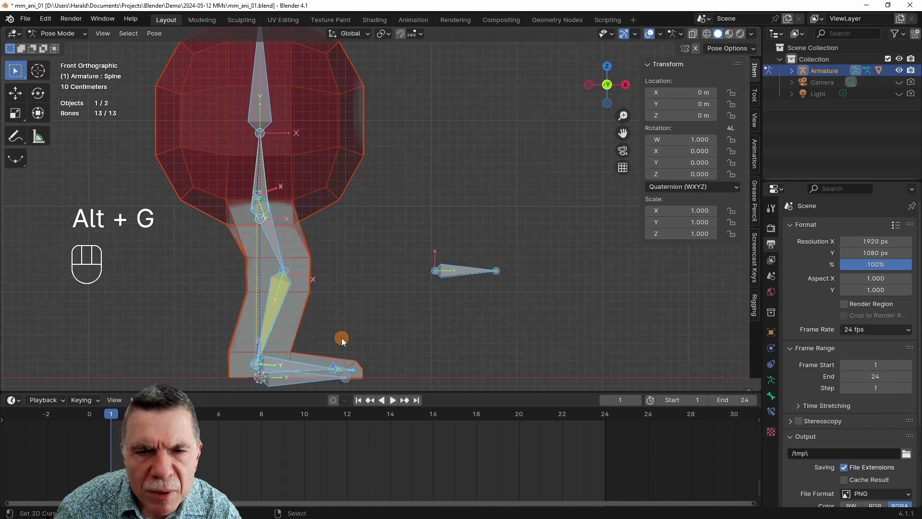
- Orbit and pan the view around the foot to inspect both foot bones
drag(332, 345, 352, 269)
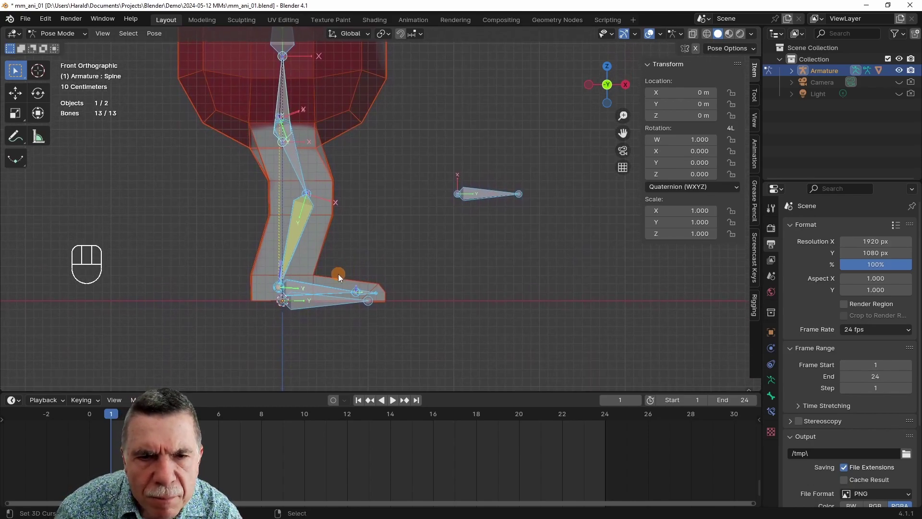
drag(324, 325, 276, 344)
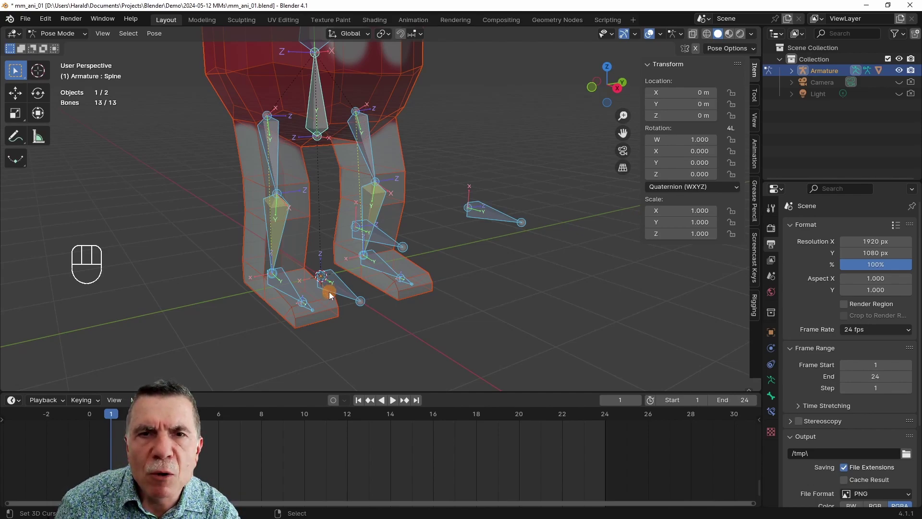
drag(332, 300, 414, 294)
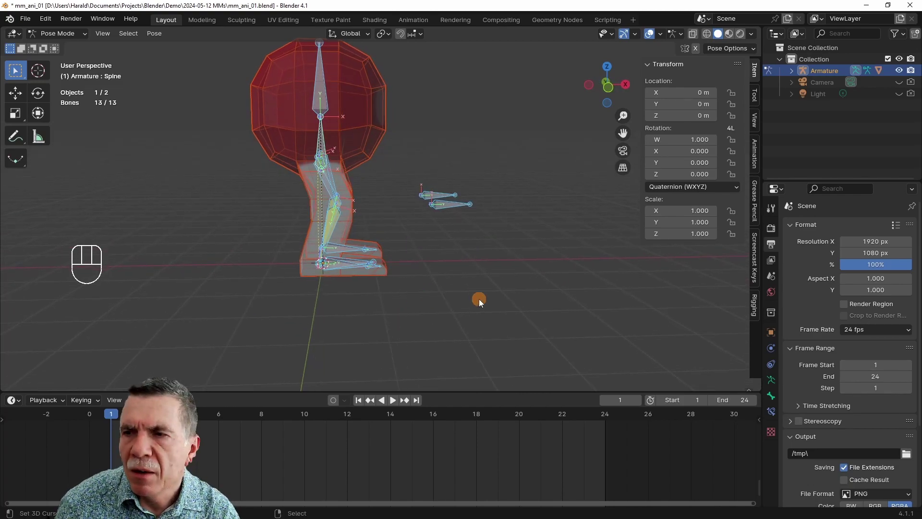
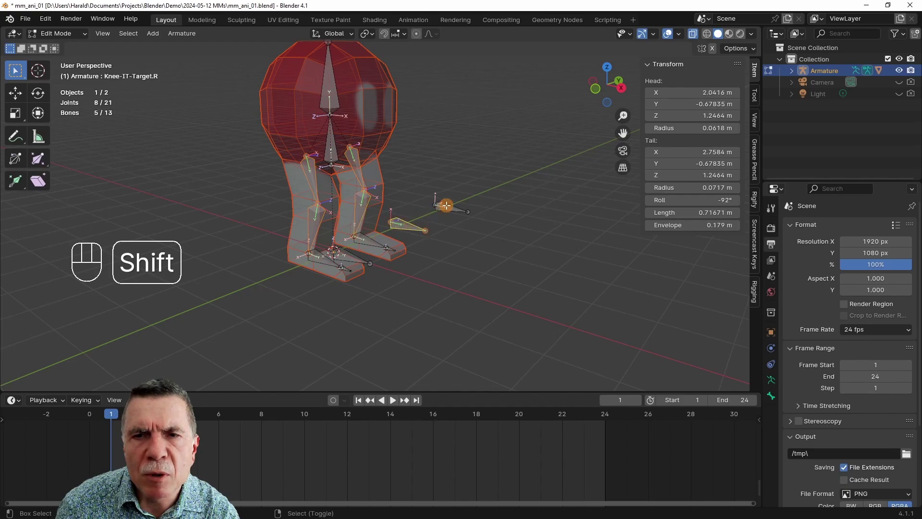
- Move the bone into a new 'Secondary' collection and assign the added foot-sole bone to a collection too
key(m)
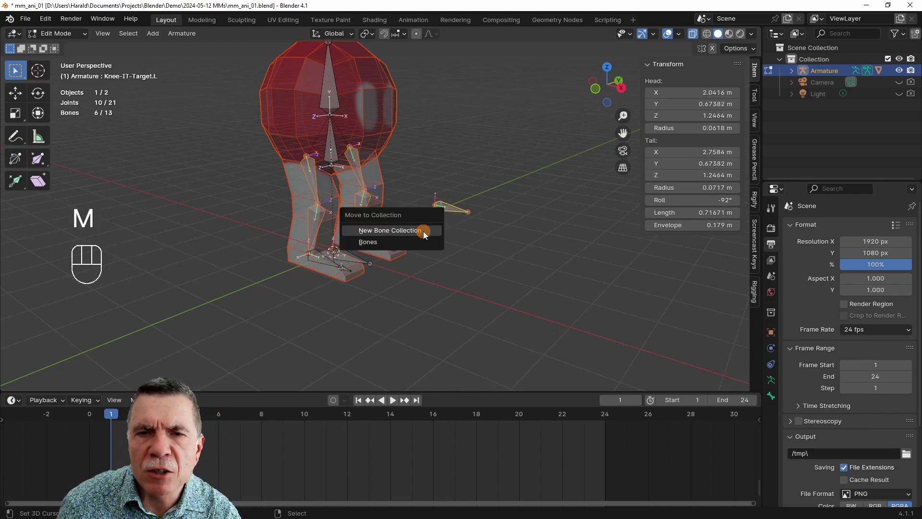
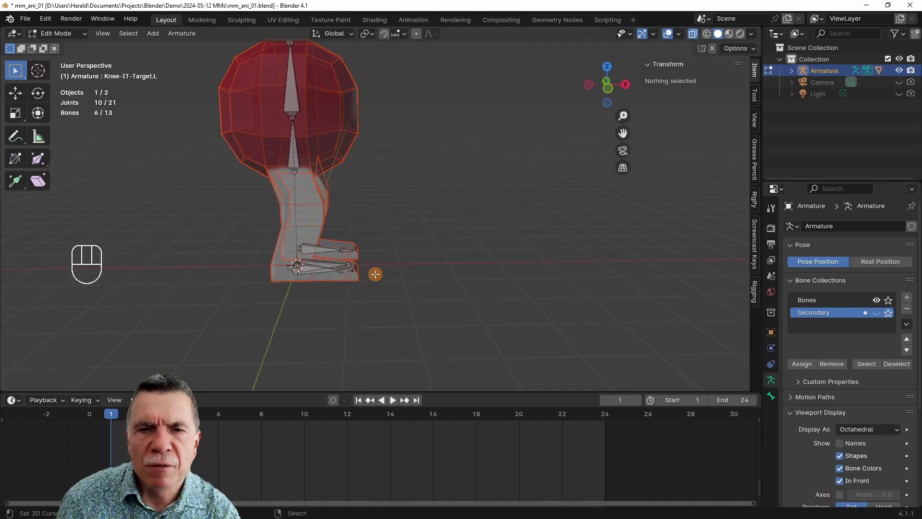
key(KP_1)
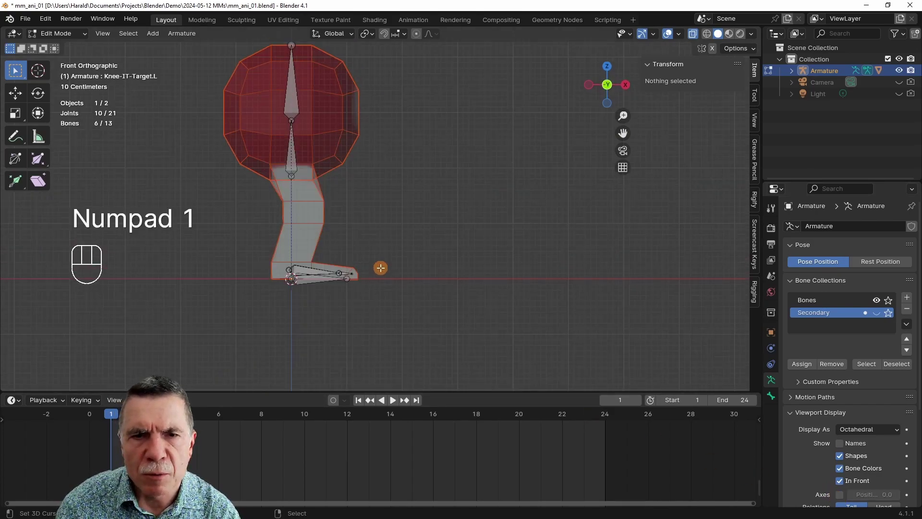
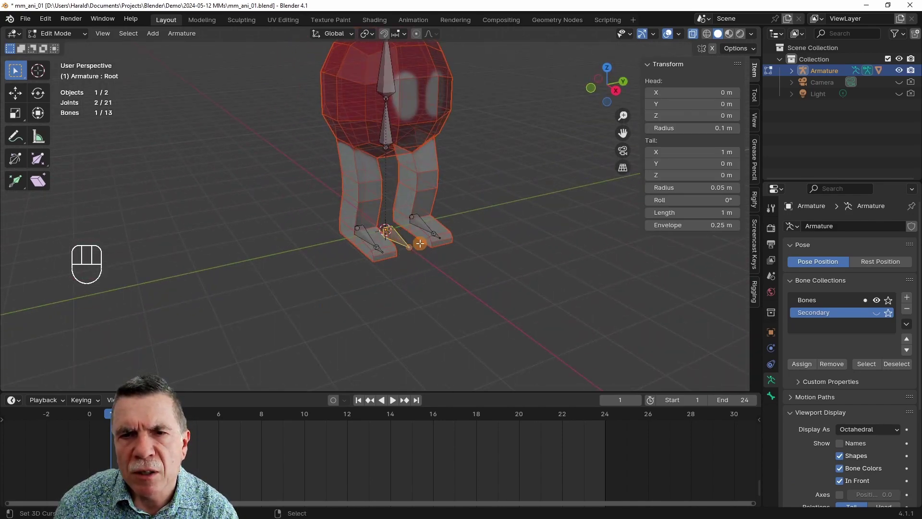
key(m)
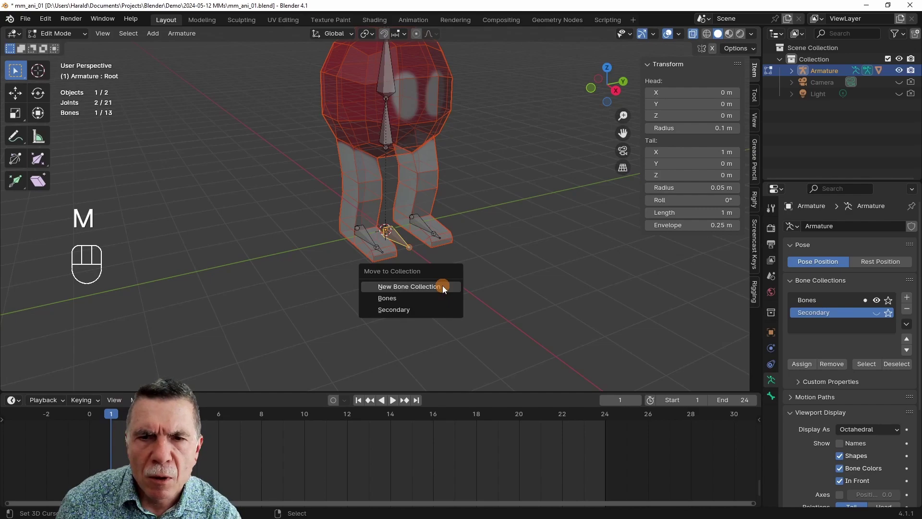
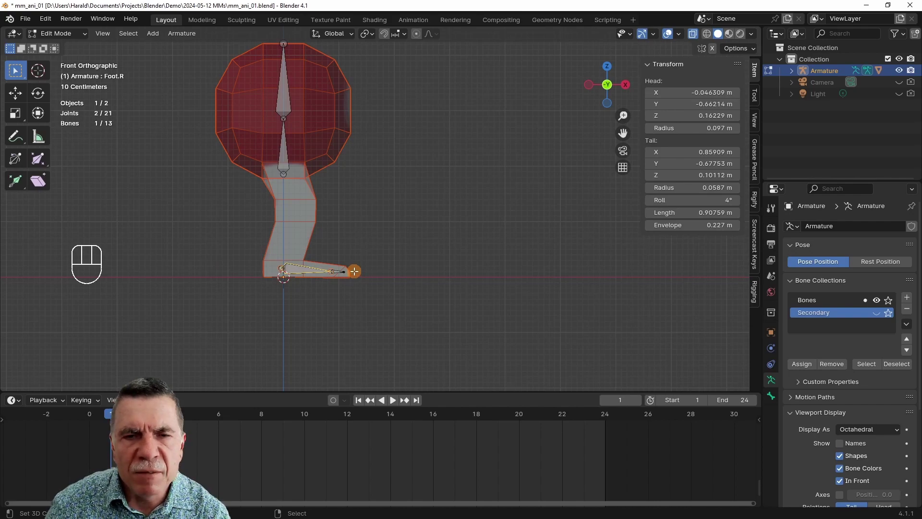
- In pose mode, move the foot bone forward and up and tip it about 40 degrees with XYZ Euler rotation
key(g)
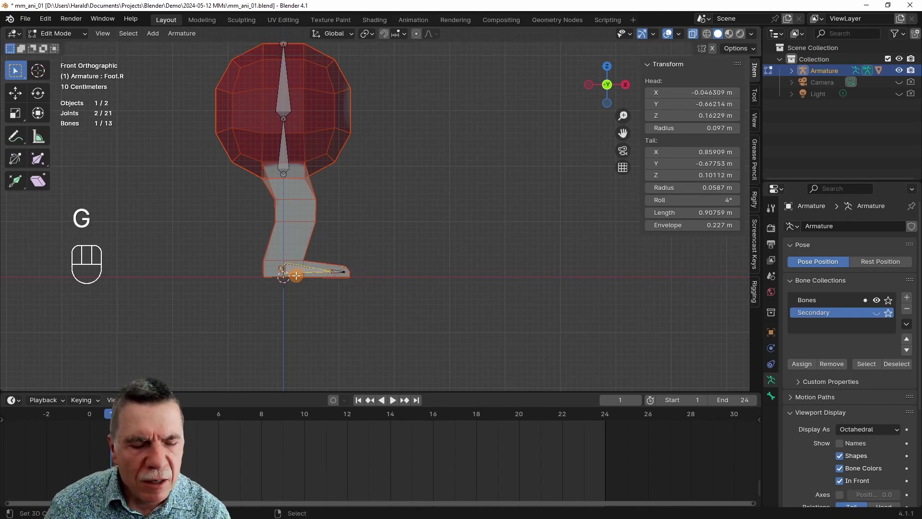
key(Tab)
key(g)
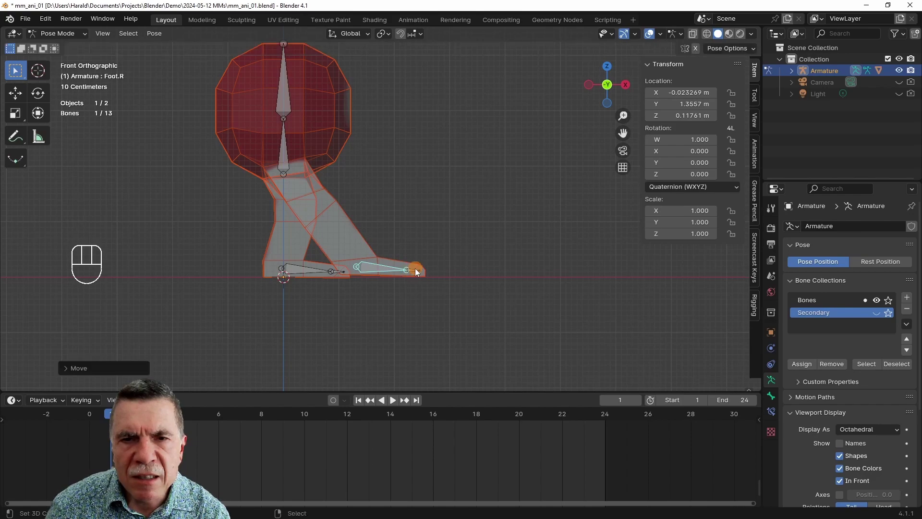
key(r)
key(g)
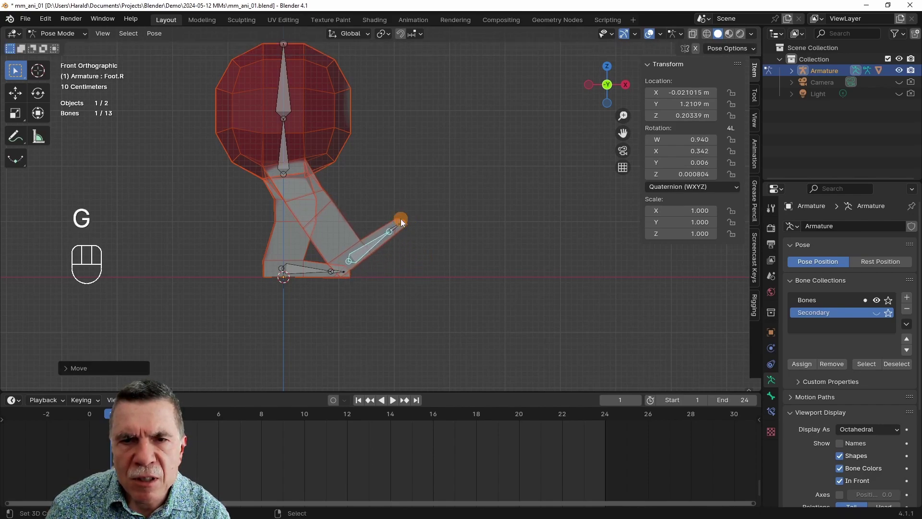
right_click(403, 227)
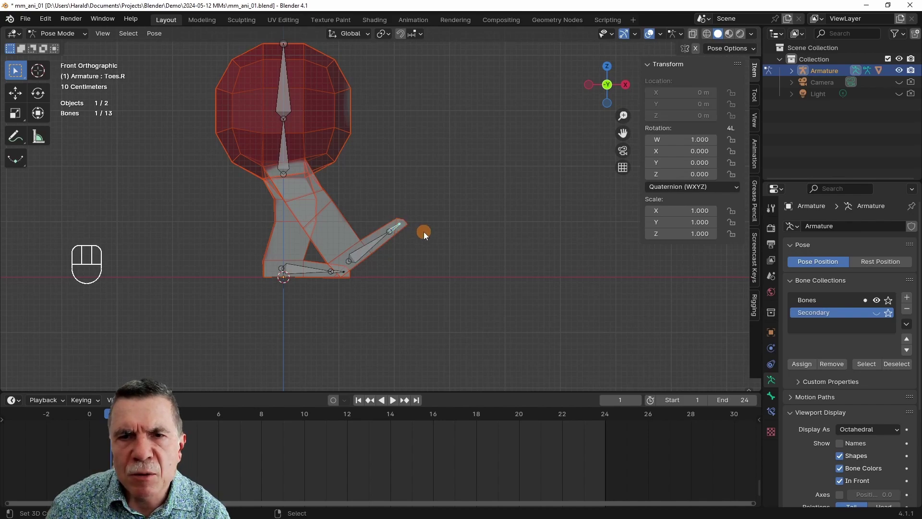
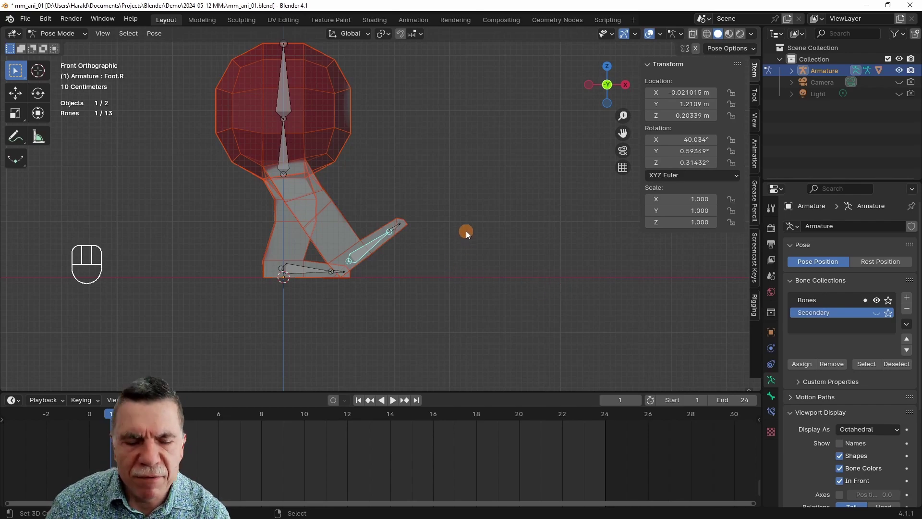
- Show bone axes, inspect the foot from the side view and reposition Foot.R for its frame-1 location and rotation keys
key(r)
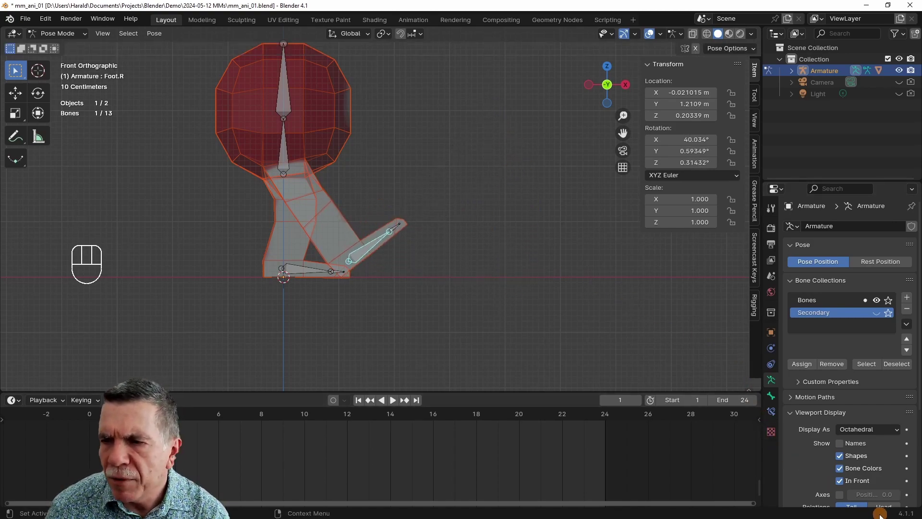
click(844, 497)
drag(489, 246, 493, 288)
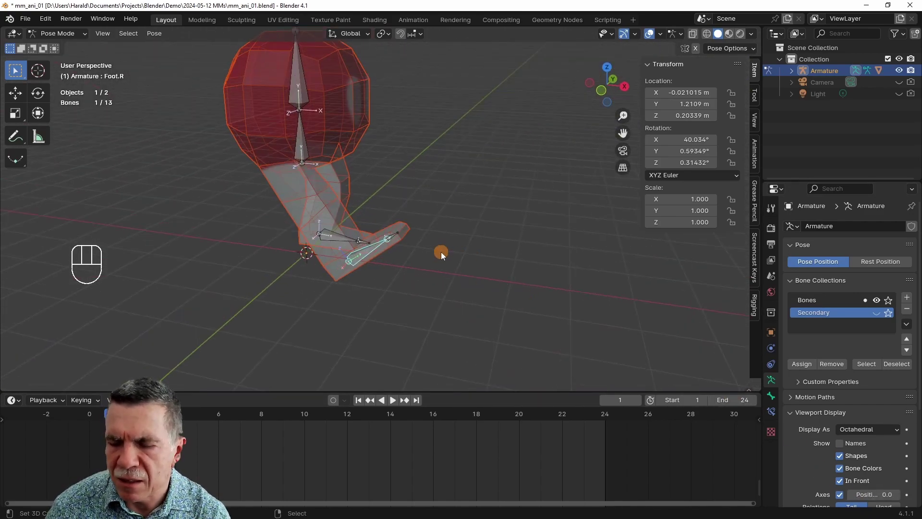
key(KP_1)
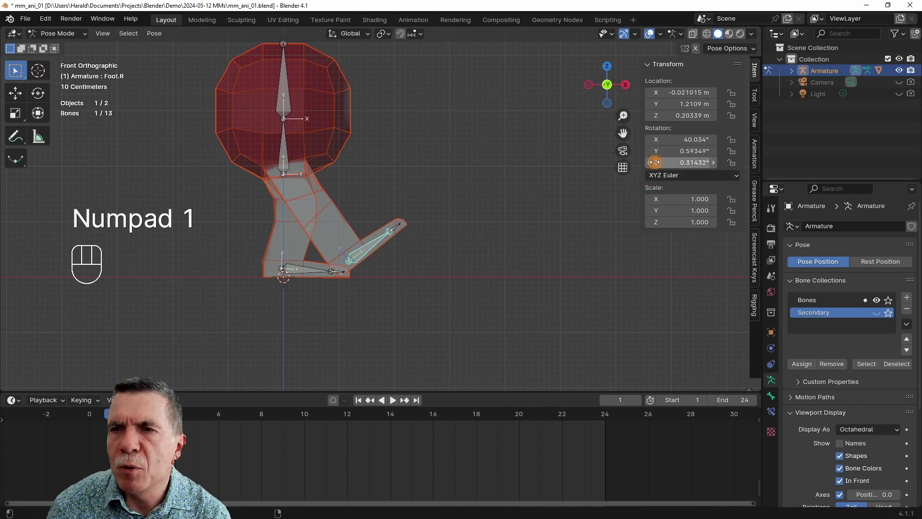
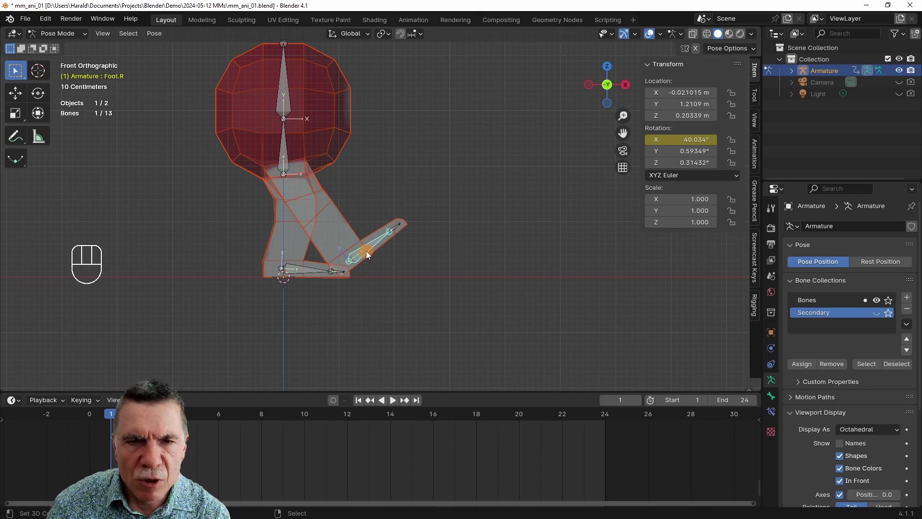
key(g)
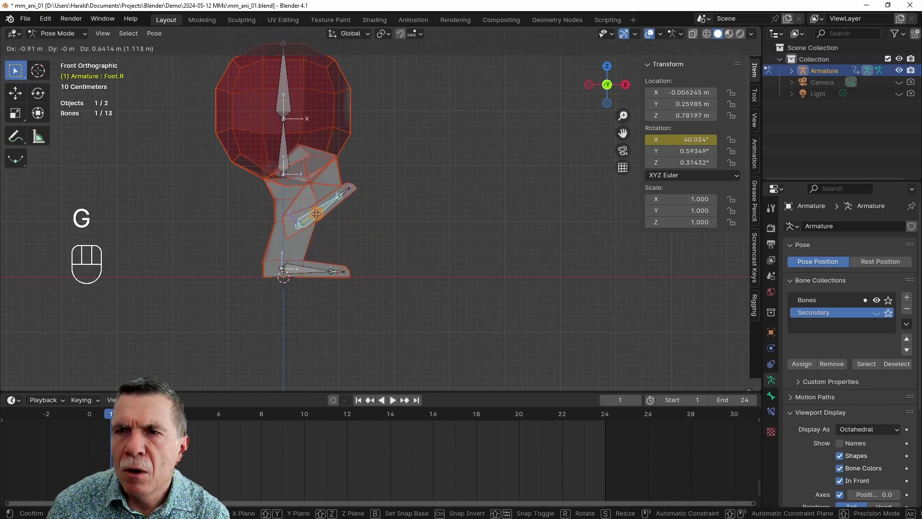
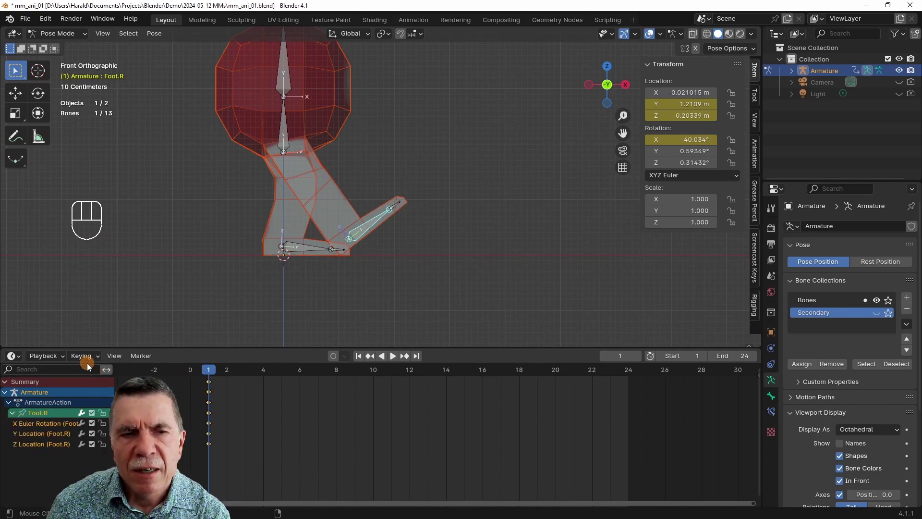
- Expand the timeline to reveal Foot.R's X rotation and Y/Z location channels for keying Toes.R
drag(102, 363, 244, 304)
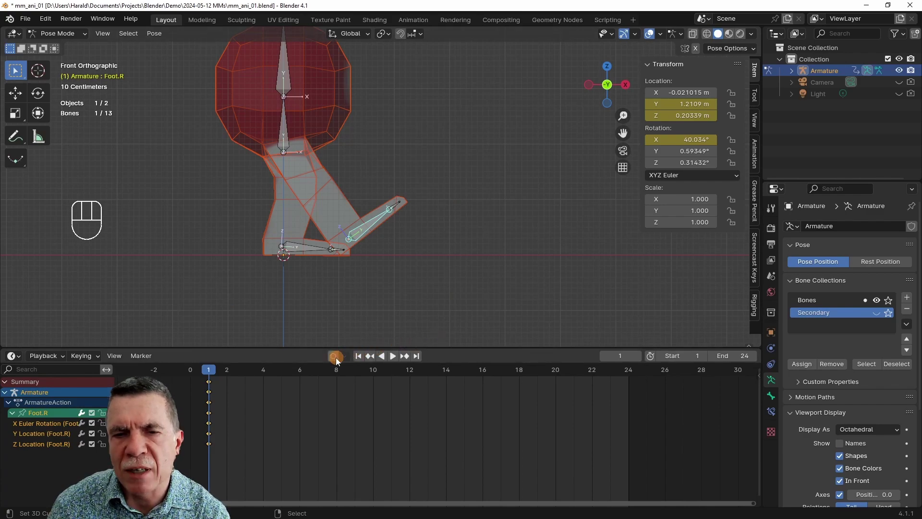
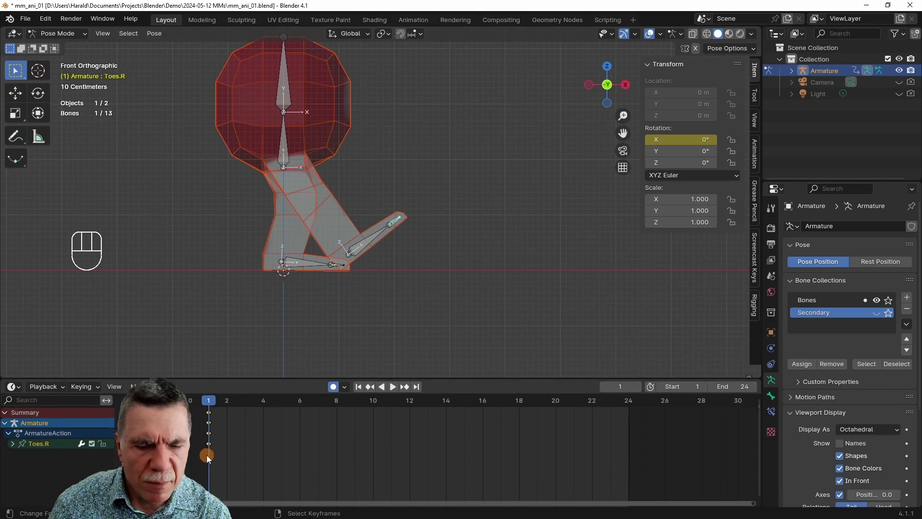
- Add a timeline marker at frame 1 and rename it
key(m)
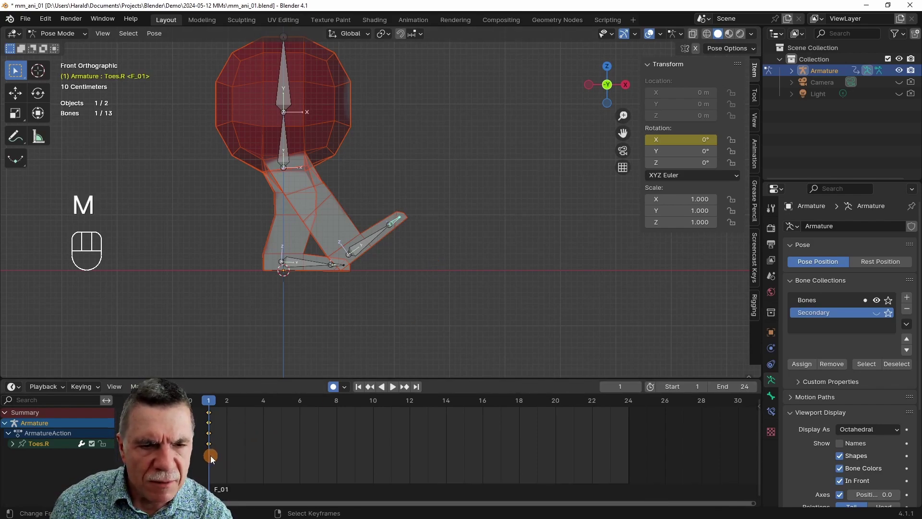
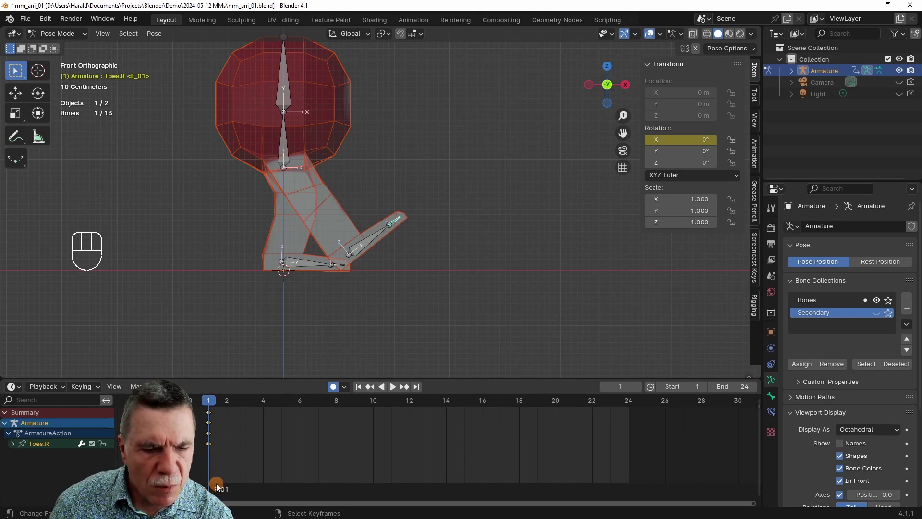
key(F2)
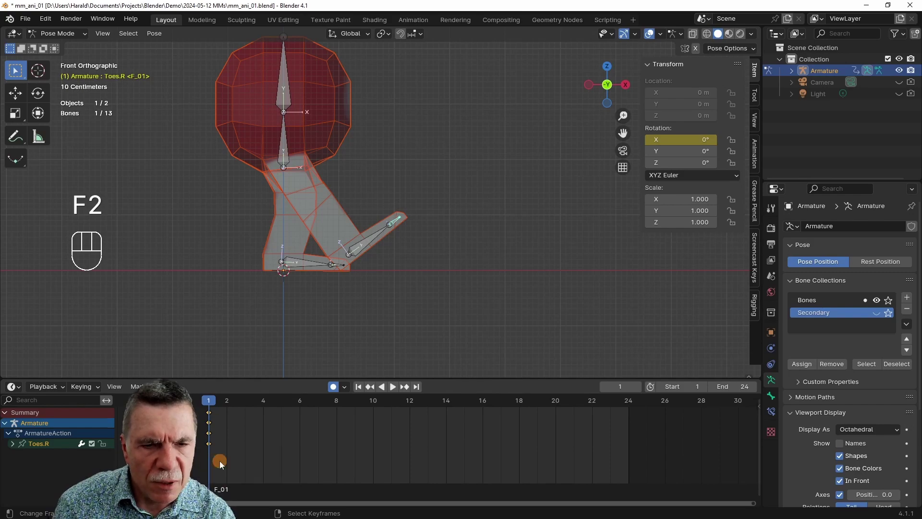
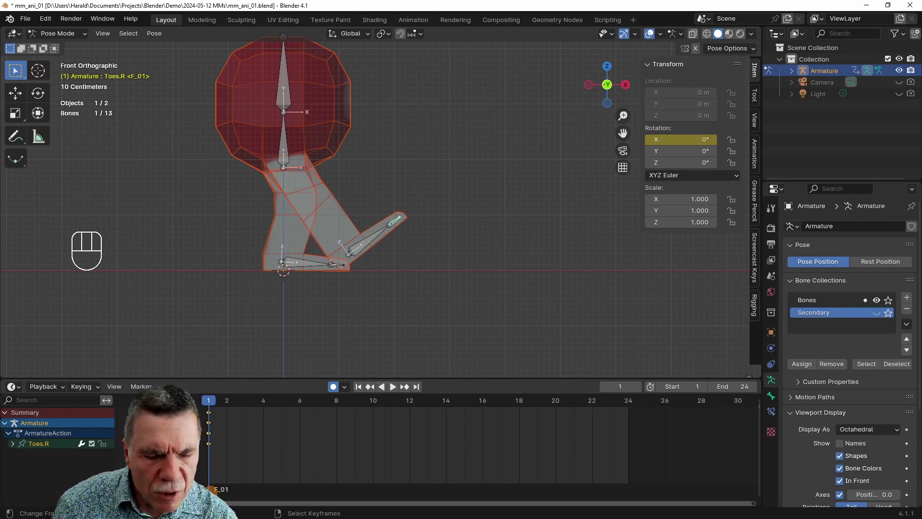
key(F2)
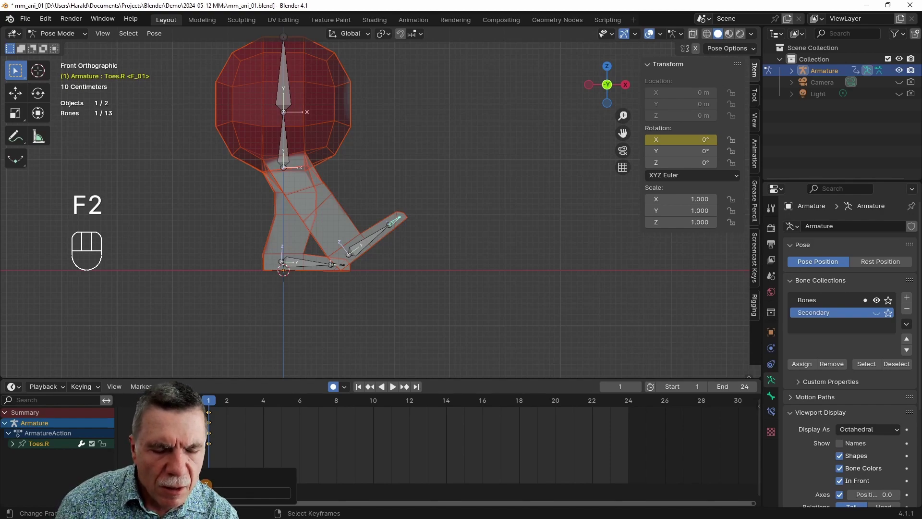
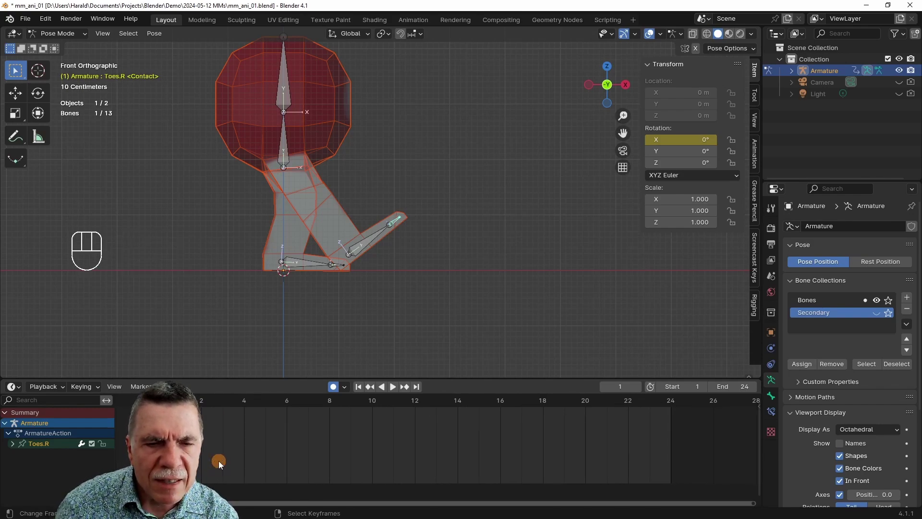
- Step the playhead to frame 4, add a marker there and start editing its name
key(Right)
key(Right)
key(Right)
key(Left)
key(Right)
key(Left)
key(Left)
key(Left)
key(Right)
key(Right)
key(Right)
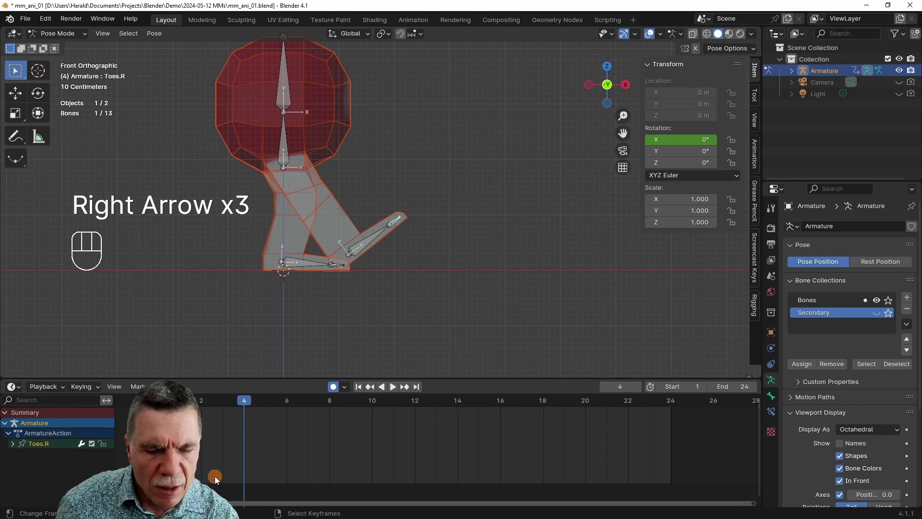
key(m)
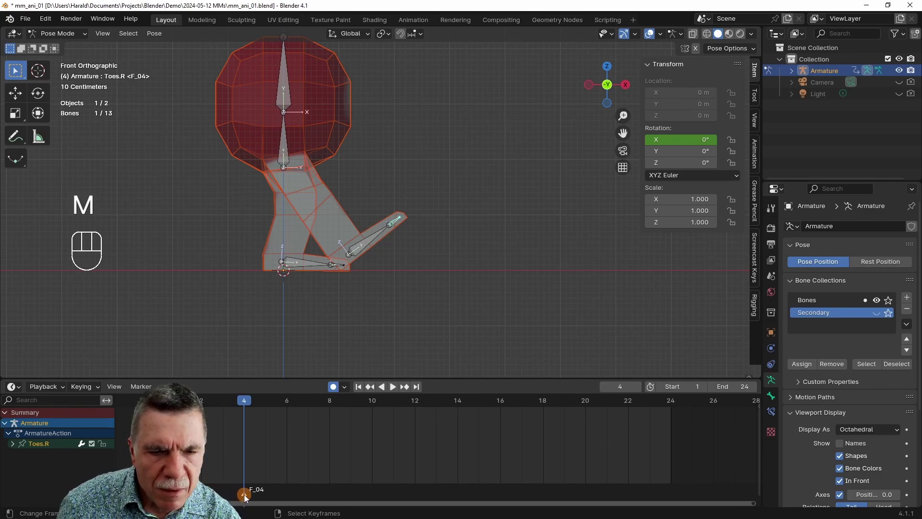
click(248, 497)
- Name the frame 4 marker Down and move and rotate Foot.R flat into the Down position
key(F2)
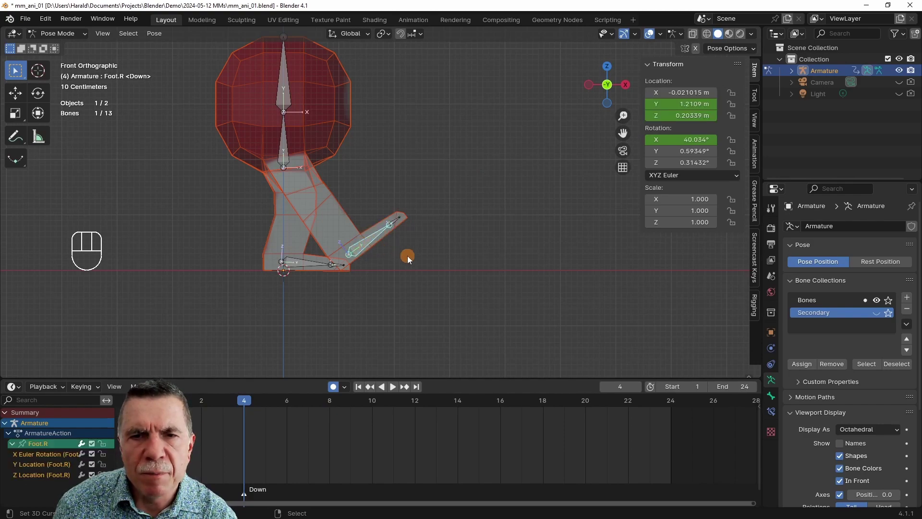
key(g)
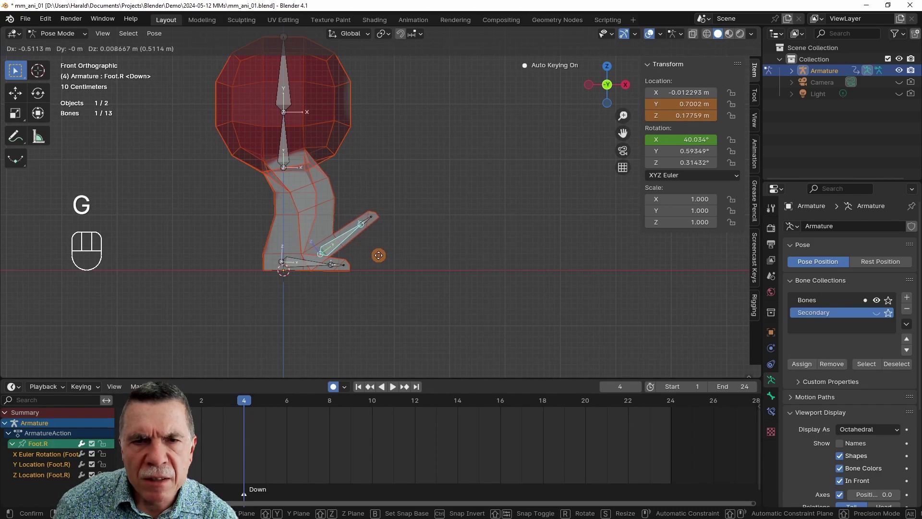
key(r)
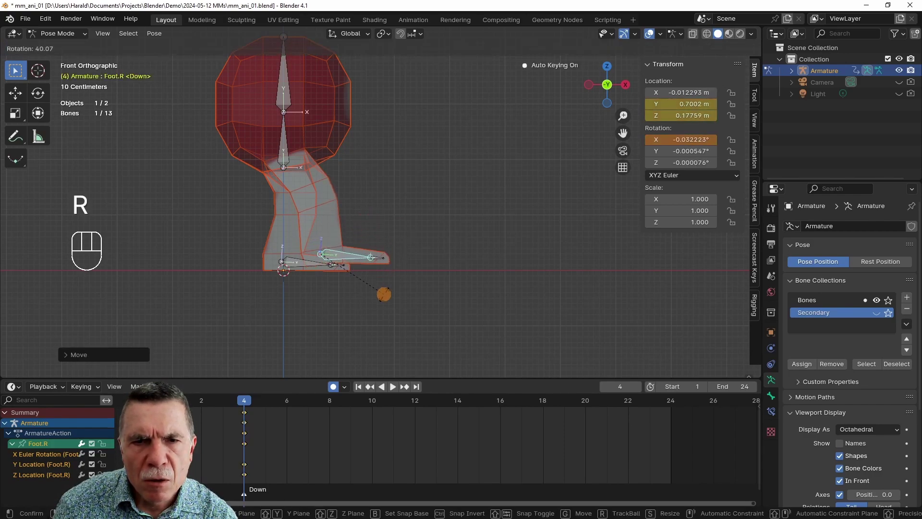
key(g)
key(r)
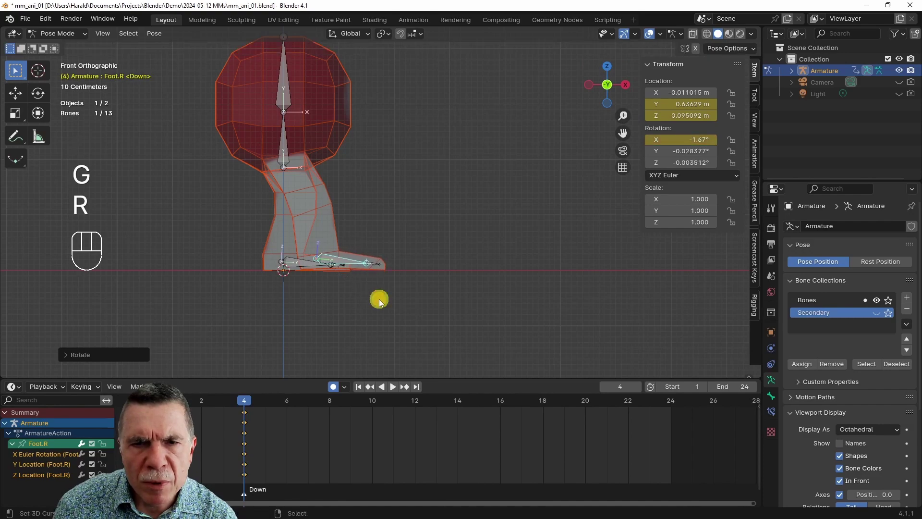
key(g)
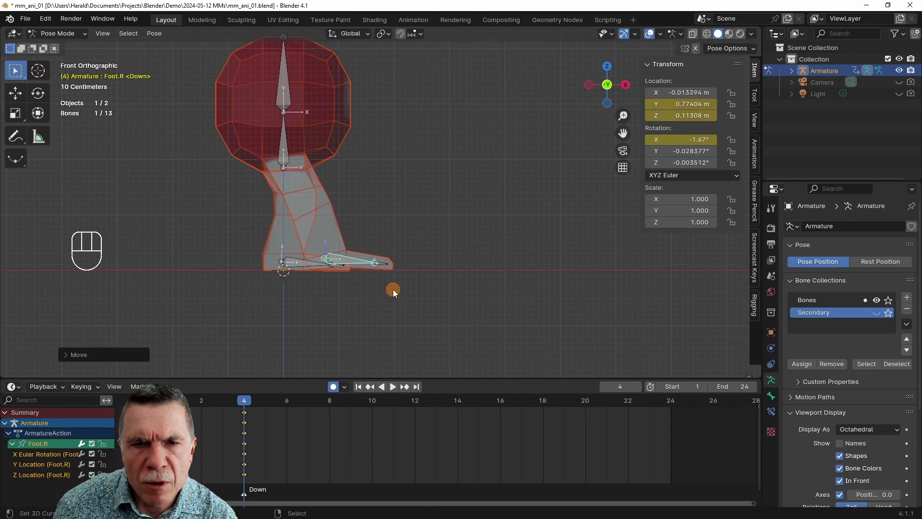
- Rotate Toes.R for the Down pose at frame 4, then step the playhead to frame 7
key(r)
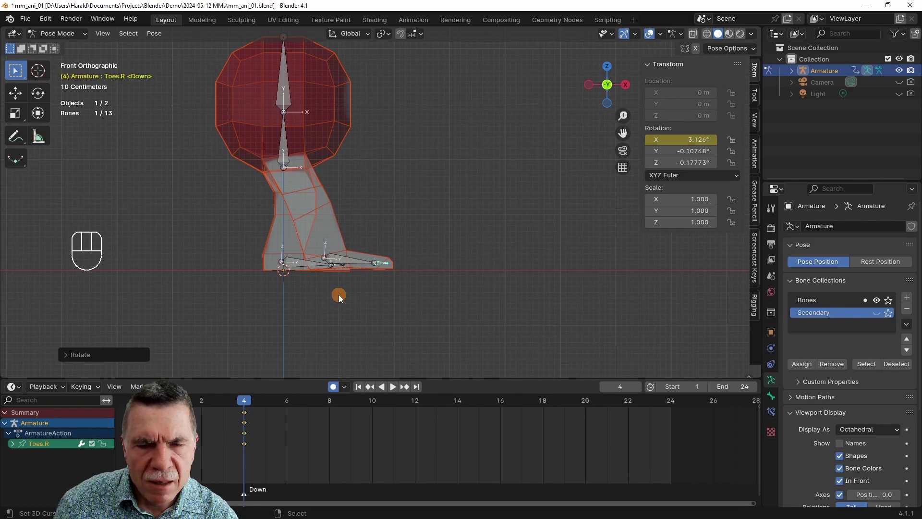
key(g)
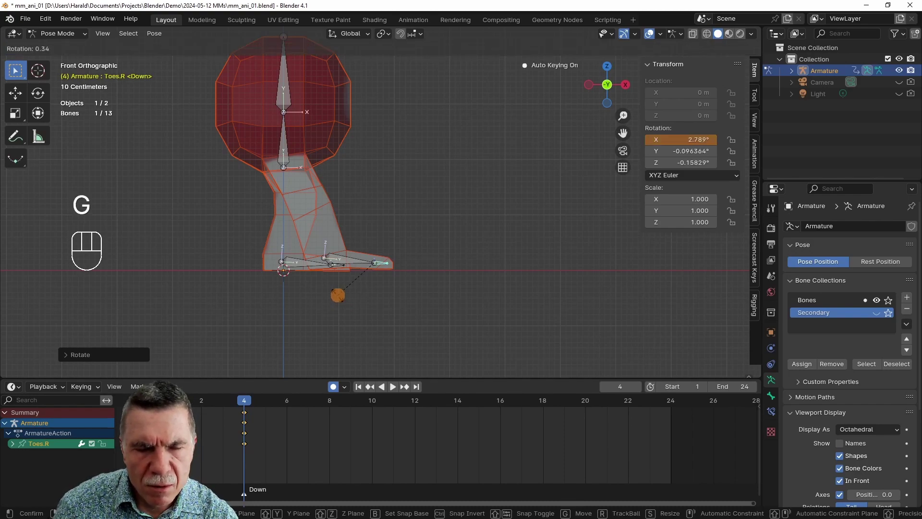
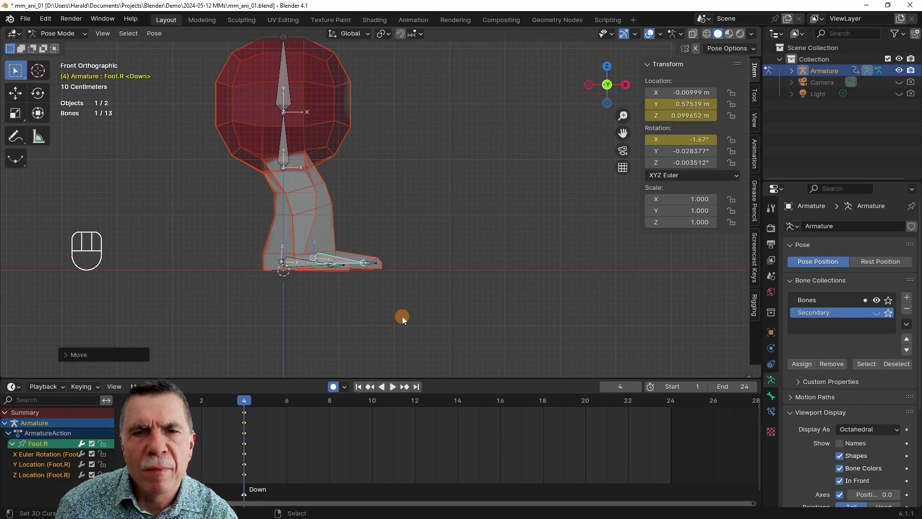
key(Right)
key(Right)
key(Right)
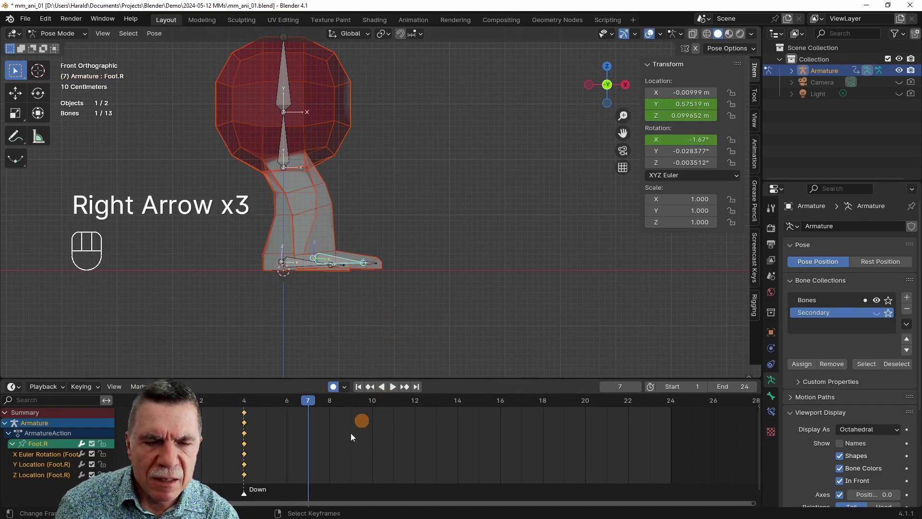
- Add a Passing marker at frame 7 and move Foot.R into the Passing pose
key(m)
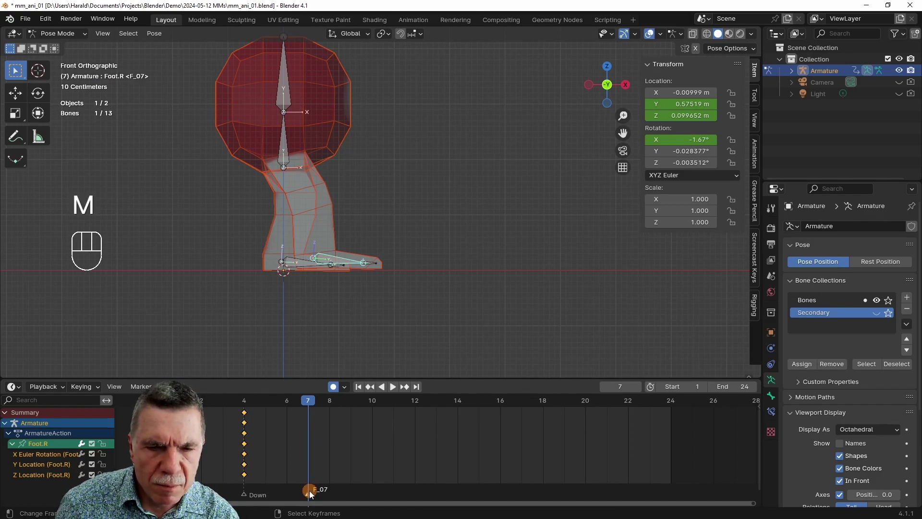
click(311, 496)
key(F2)
key(s)
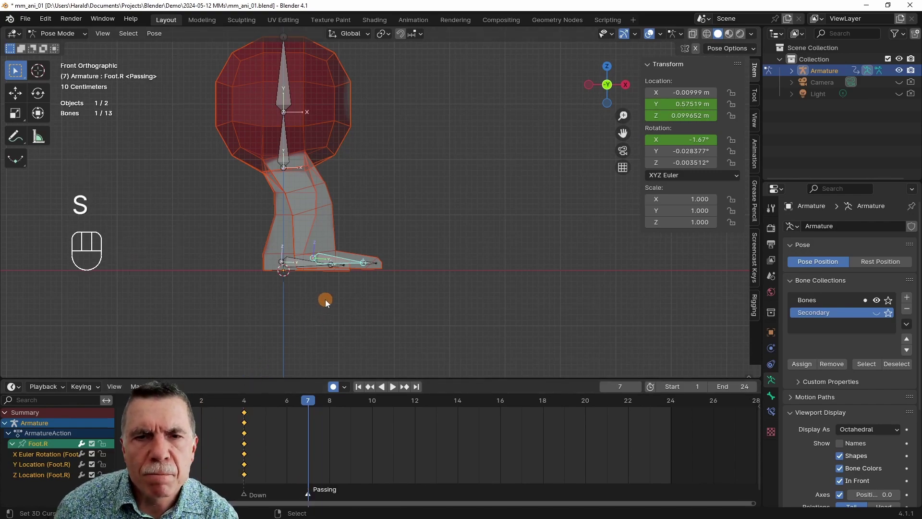
key(g)
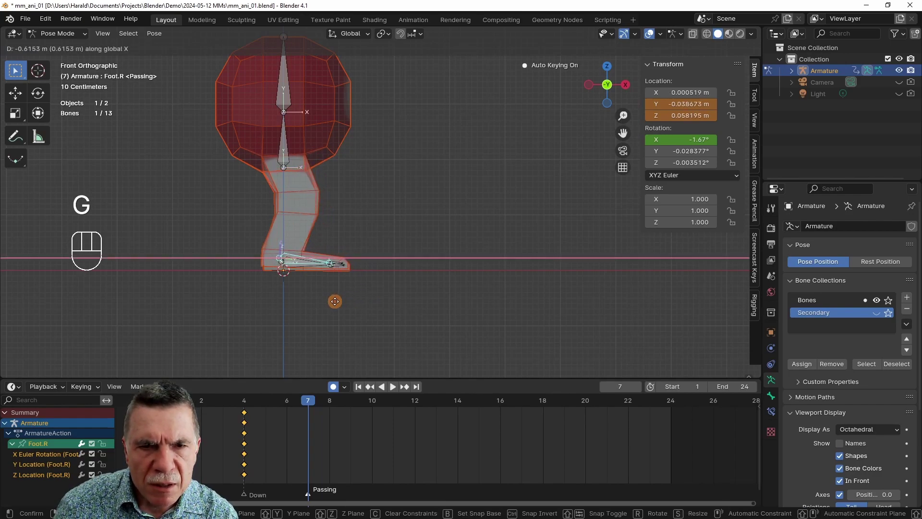
key(g)
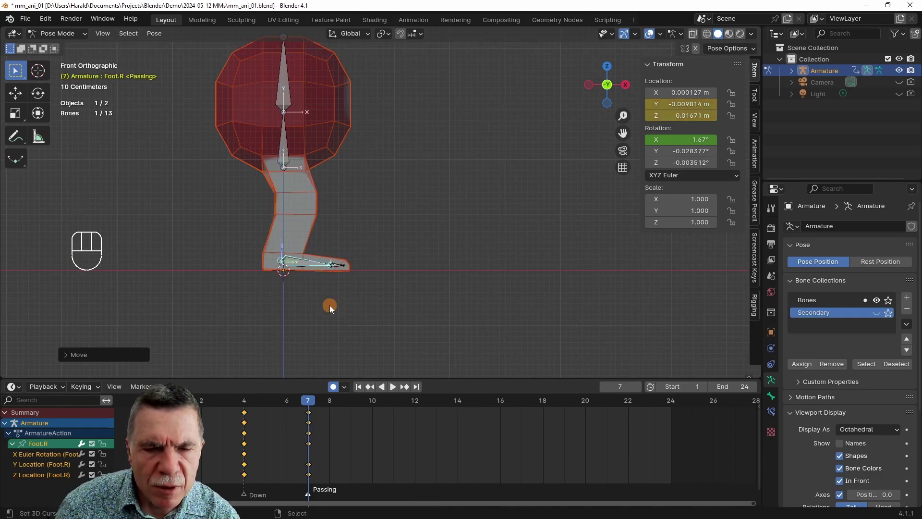
- Step back through frames 4 and 1, adjusting Foot.R and rotating Toes.R at frame 1
key(Left)
key(Left)
key(Left)
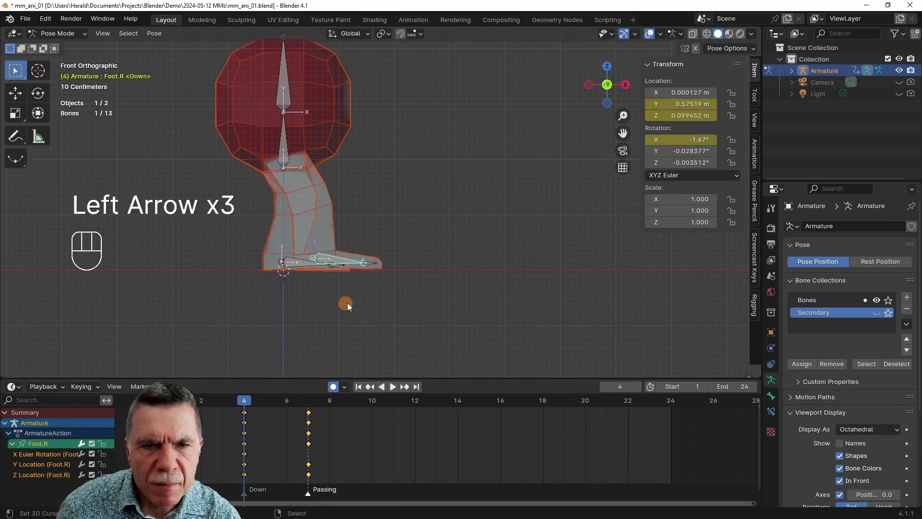
key(g)
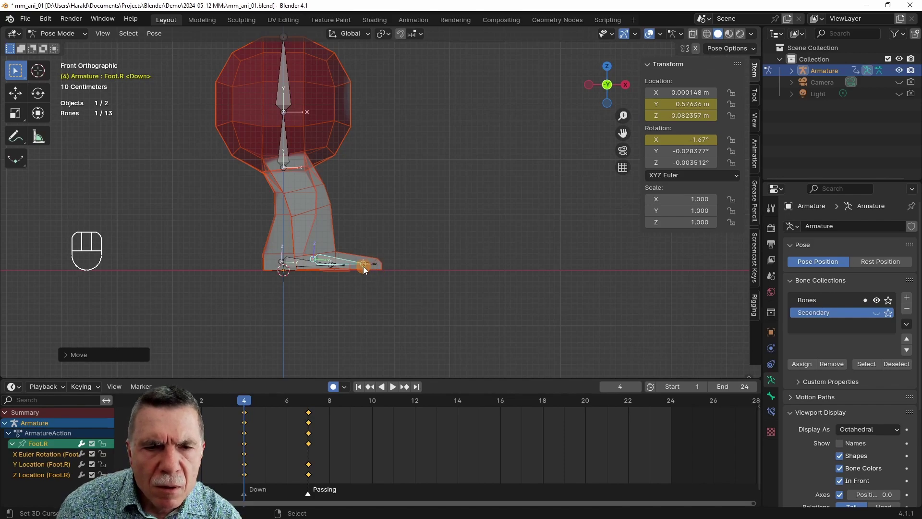
key(Left)
key(Left)
key(Left)
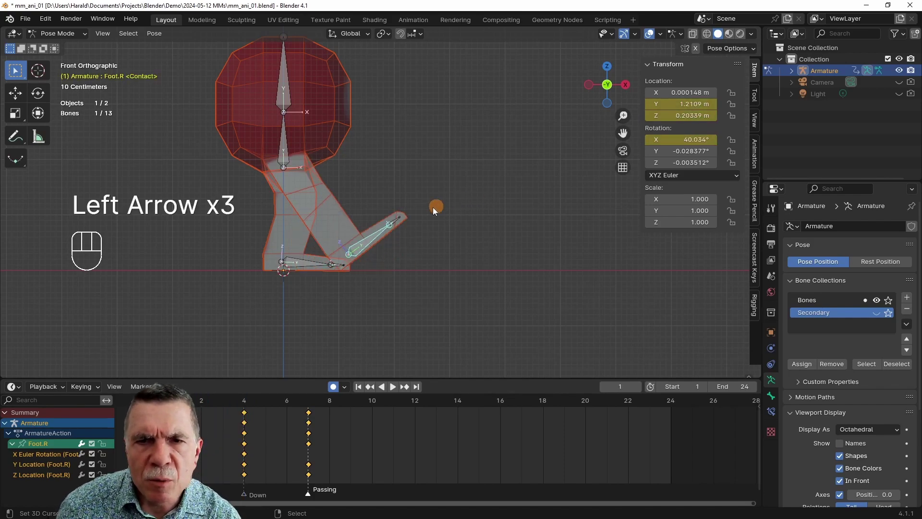
click(402, 220)
key(r)
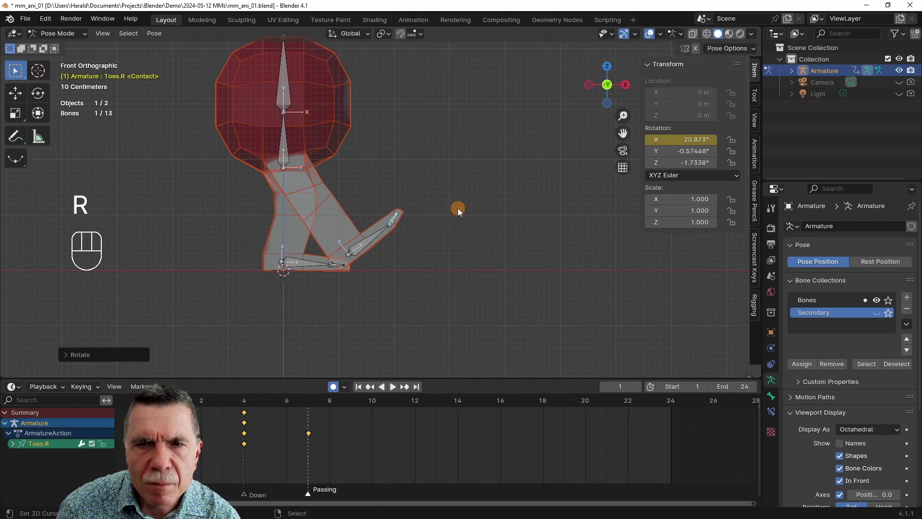
- Scrub forward through frame 7 to review the poses and land the playhead on frame 10
key(Right)
key(Right)
key(Right)
key(Right)
key(Right)
key(Right)
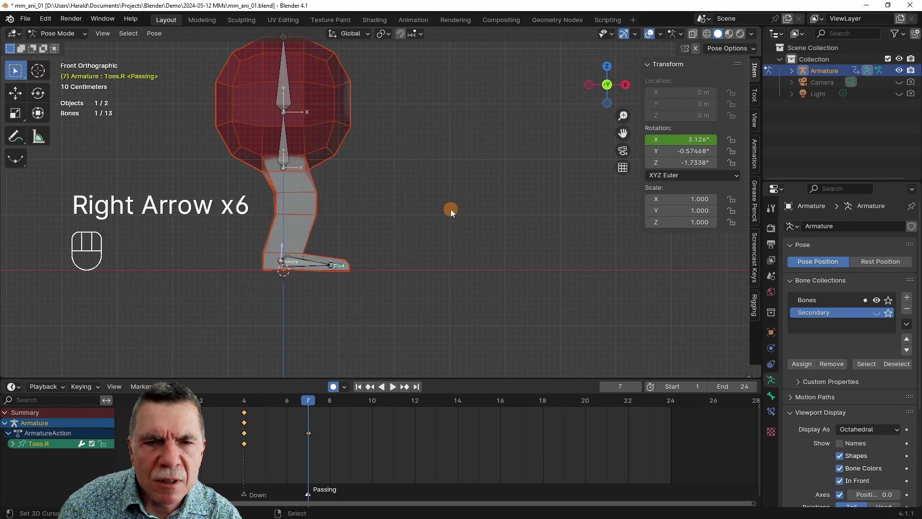
key(Right)
key(Right)
key(Left)
key(Left)
key(Right)
key(Right)
key(Right)
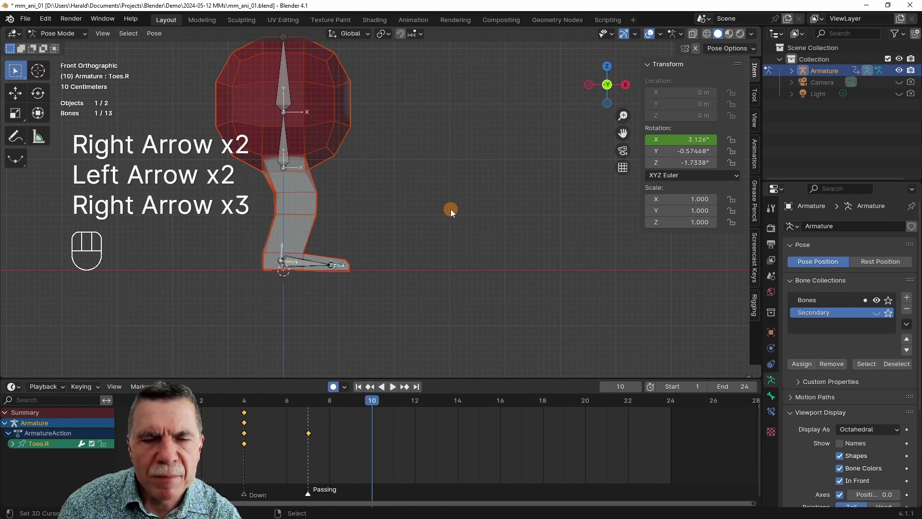
- Add an Up marker at frame 10 and key Foot.R raised and tilted with Toes.R bent
key(m)
click(375, 497)
key(F2)
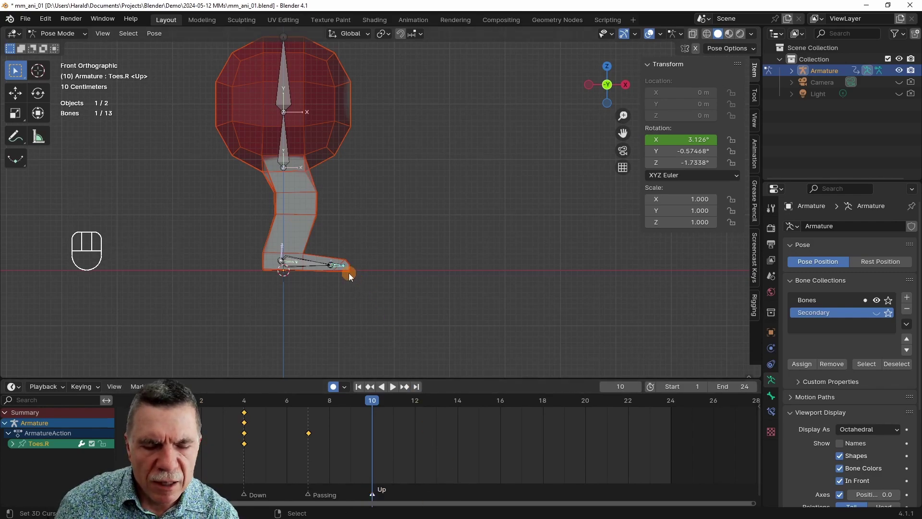
key(g)
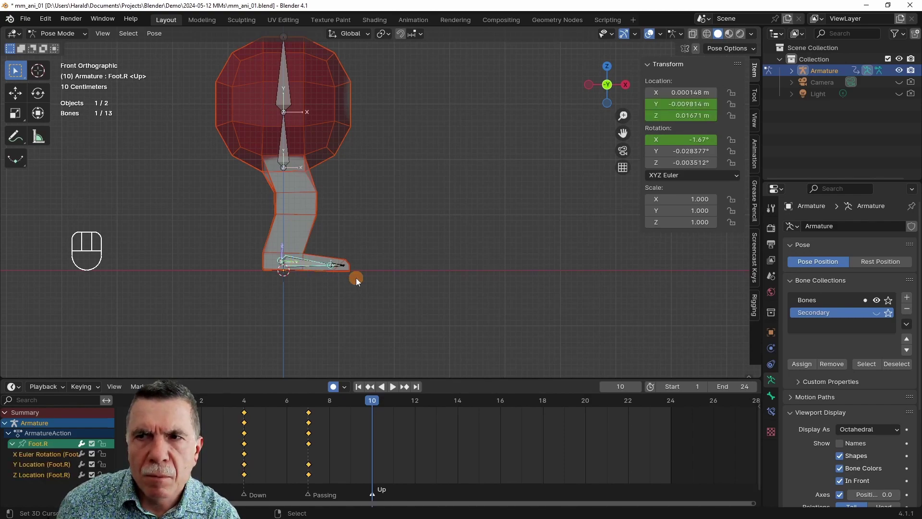
key(g)
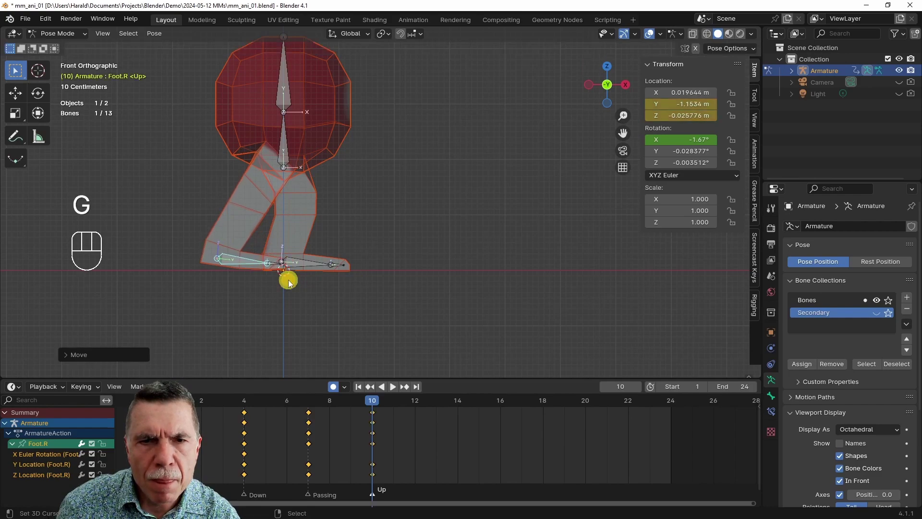
key(r)
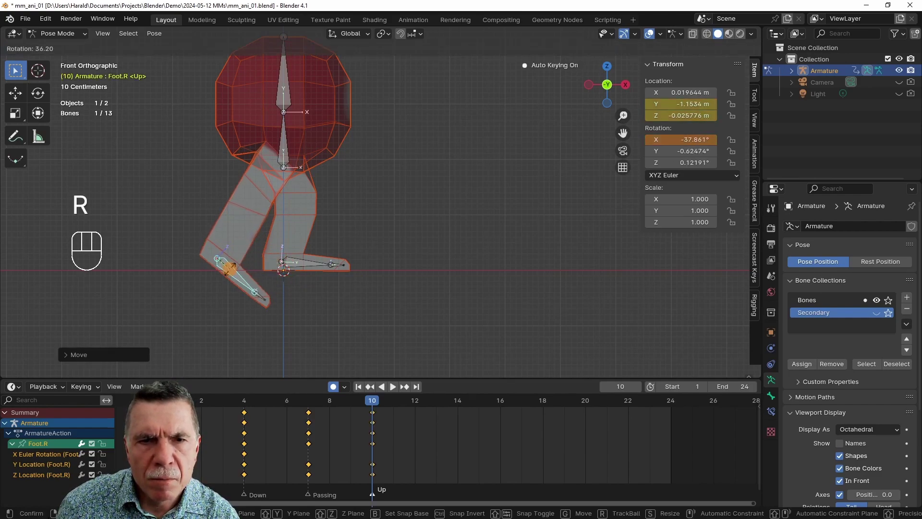
key(g)
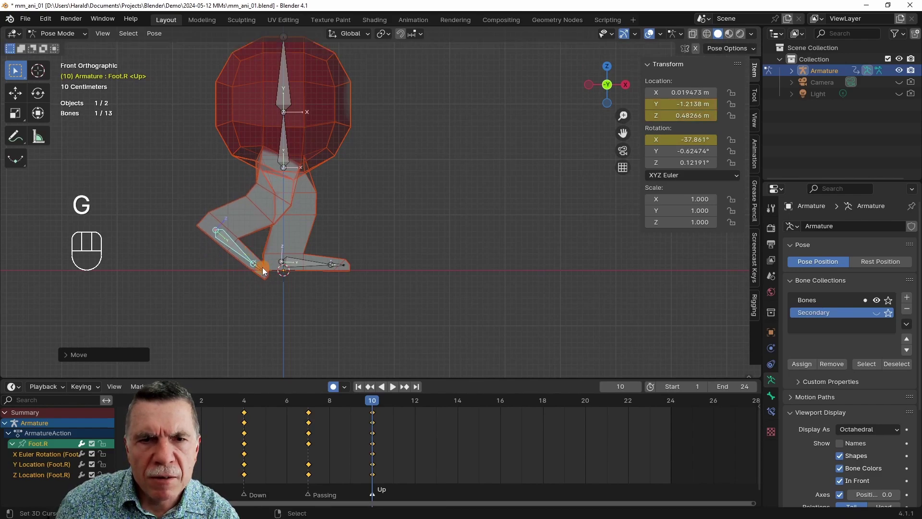
key(r)
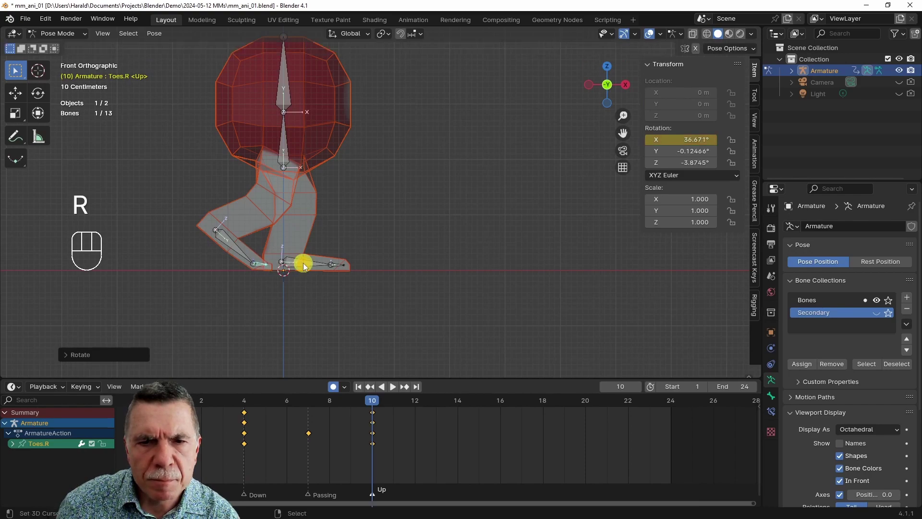
key(shift+Left)
- Scrub the playhead back and forth to preview the foot cycle, settling at frame 7 to rotate again
key(Right)
key(Right)
key(Right)
key(Right)
key(Right)
key(Right)
key(Right)
key(Right)
key(Right)
key(Right)
key(Left)
key(Left)
key(Left)
key(Left)
key(Left)
key(Left)
key(Left)
key(Left)
key(Right)
key(Right)
key(Right)
key(Right)
key(r)
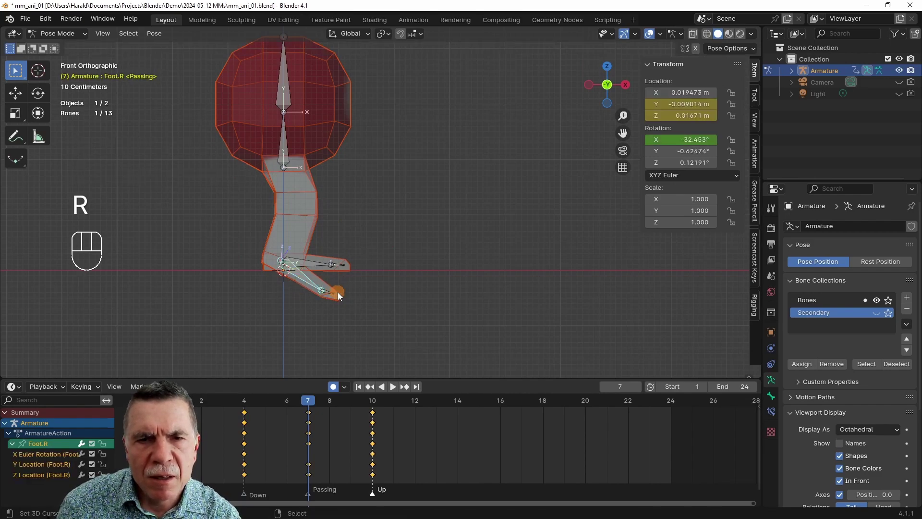
- Rotate Foot.R flat at Passing frame 7 and step back to review the Down pose
key(r)
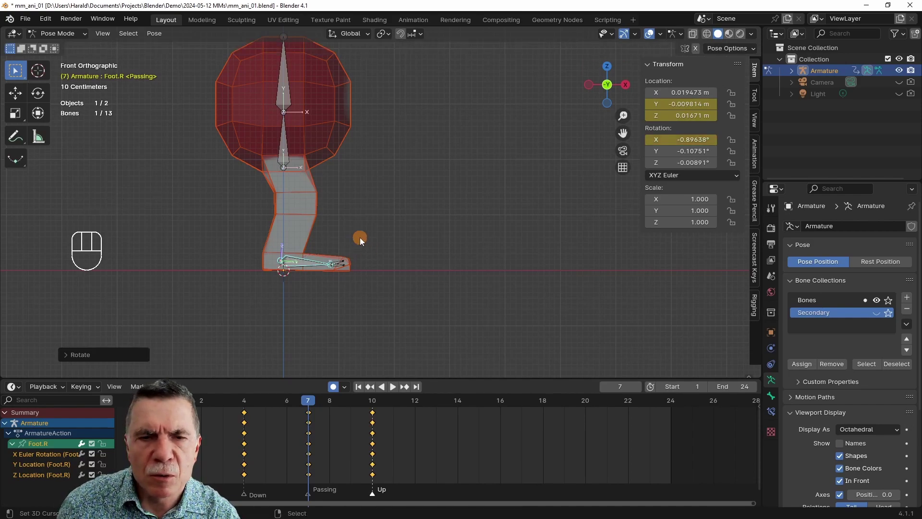
key(Left)
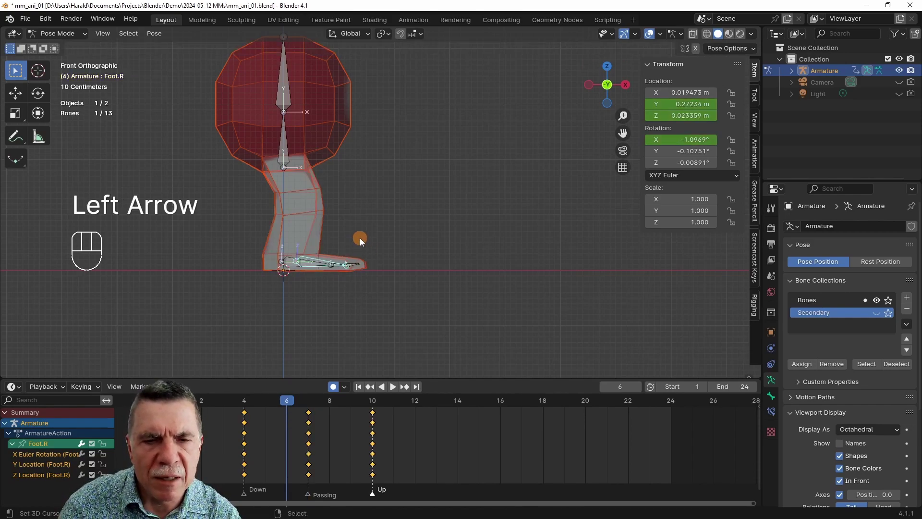
key(Left)
key(Left)
key(Left)
key(Left)
key(Left)
key(Right)
key(Right)
key(Right)
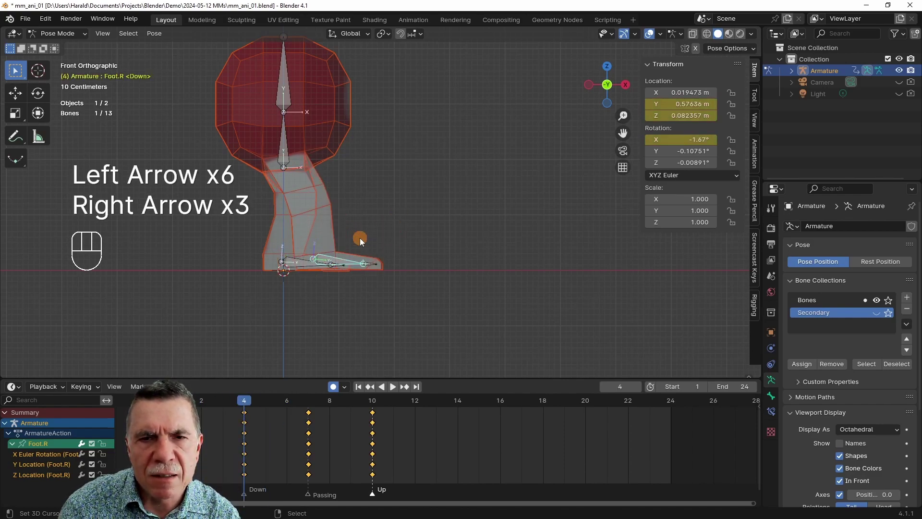
- Step forward through the Up frame 10 to frame 11 to check the foot's motion
key(Right)
key(Right)
key(Right)
key(Right)
key(Right)
key(Right)
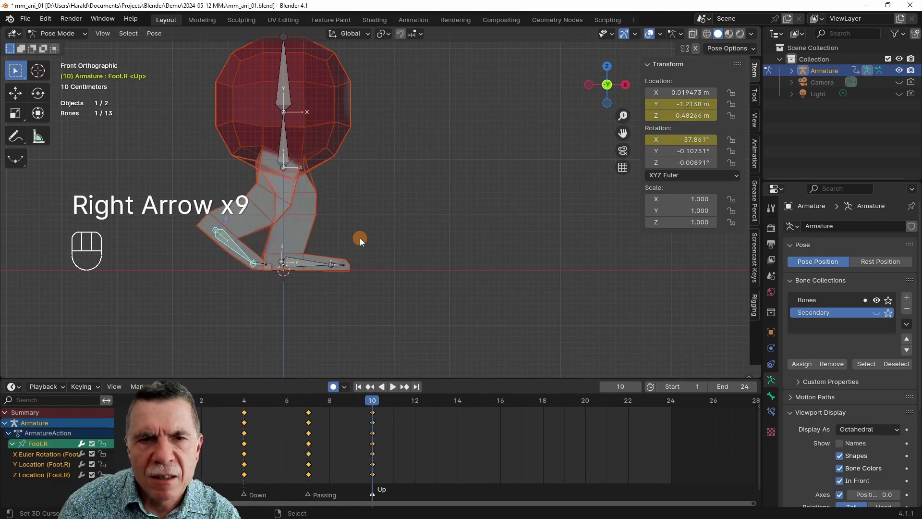
key(Right)
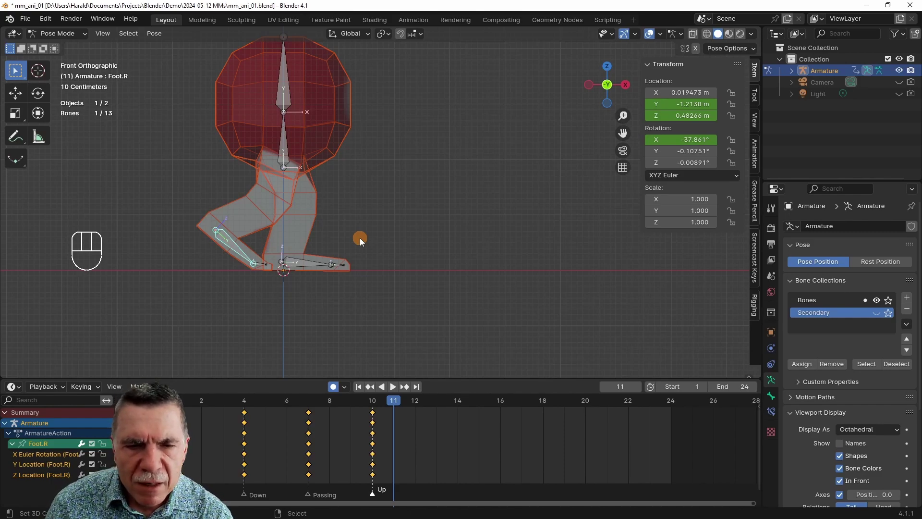
- Add a timeline marker at frame 13 and name it Contact
key(Left)
key(Left)
key(Right)
key(Right)
key(Right)
key(Right)
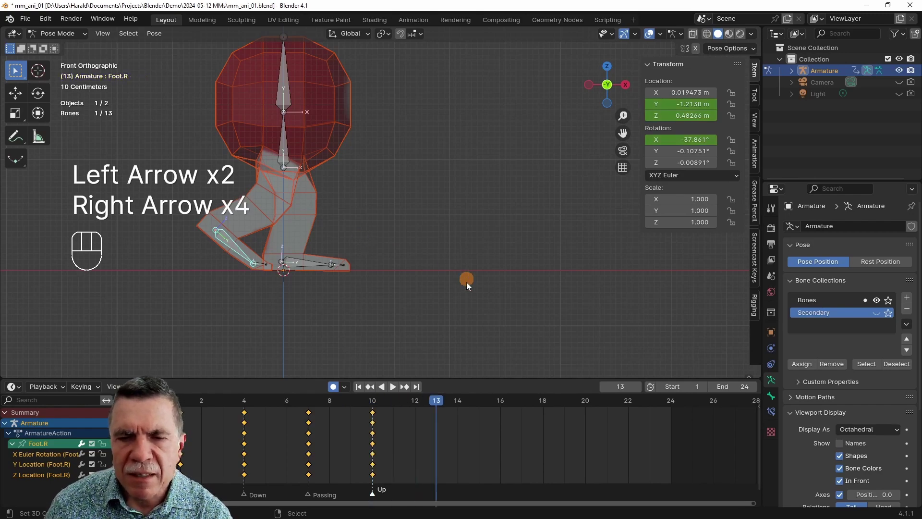
key(m)
click(440, 494)
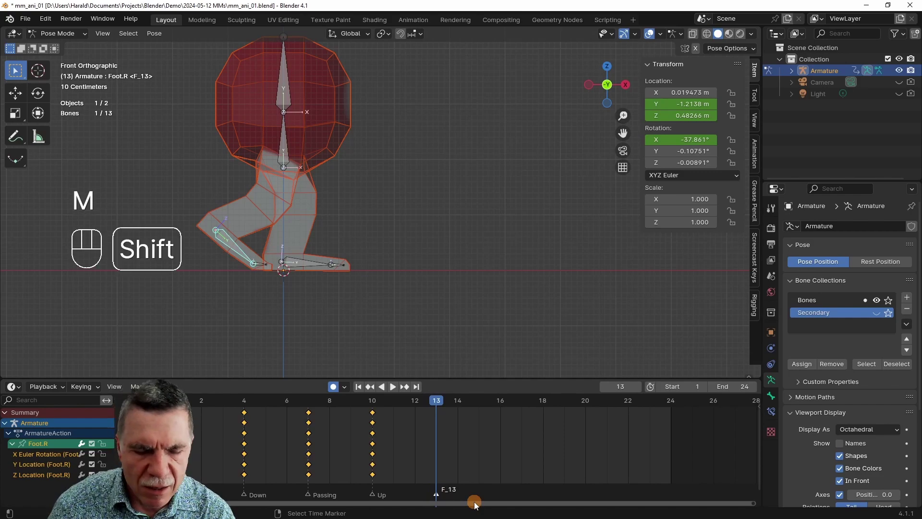
key(F2)
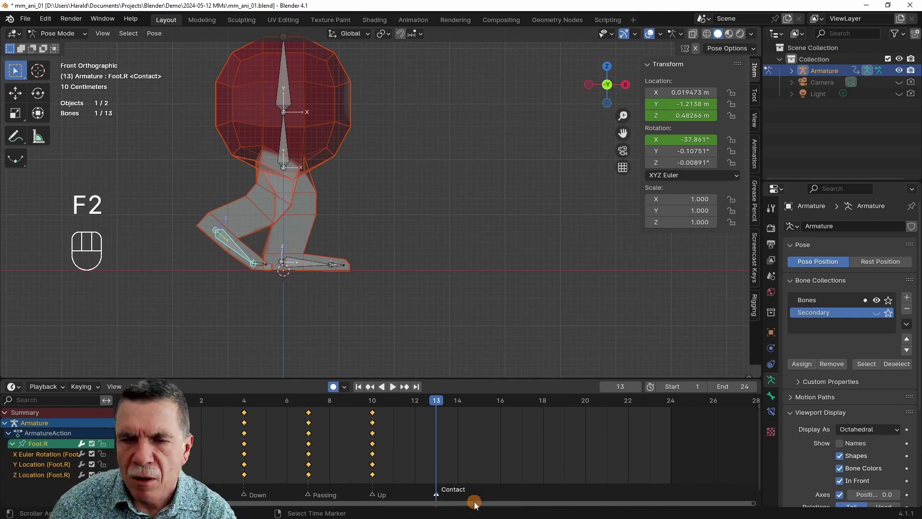
- Add a timeline marker at frame 16 and name it Down
key(Right)
key(Right)
key(Right)
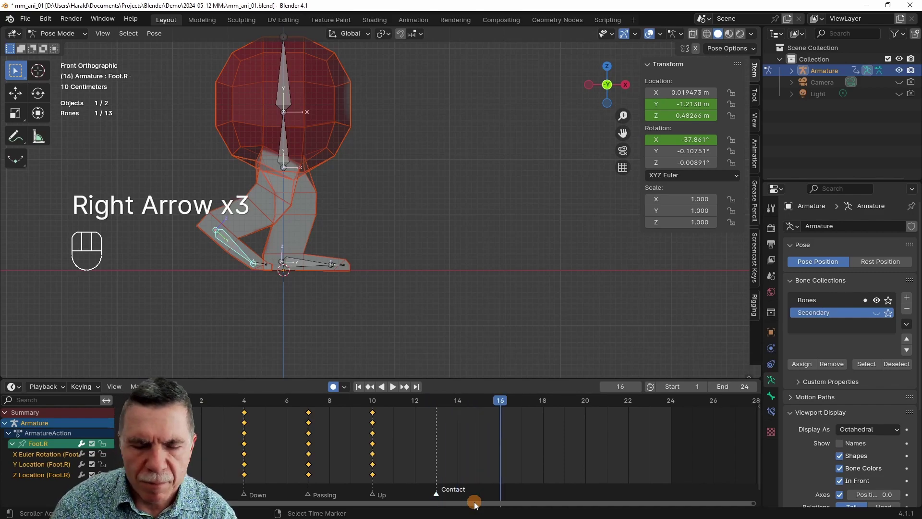
key(m)
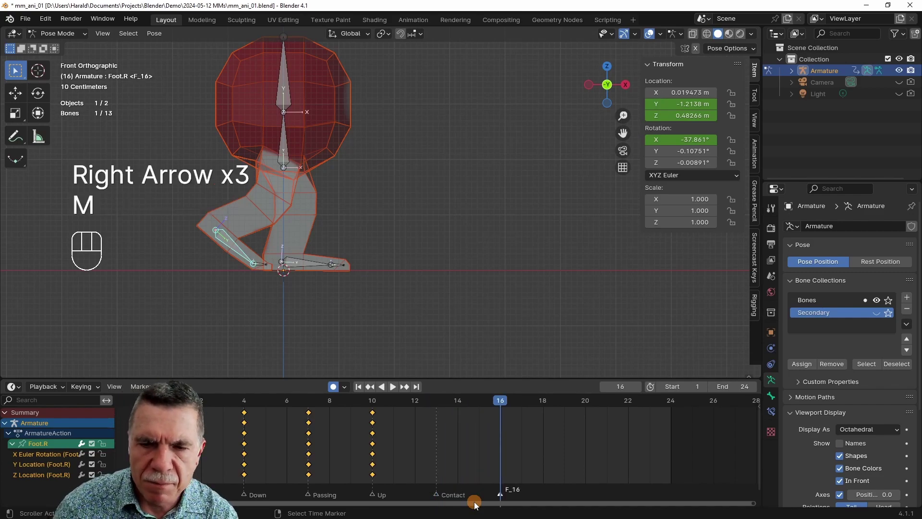
click(503, 500)
key(F2)
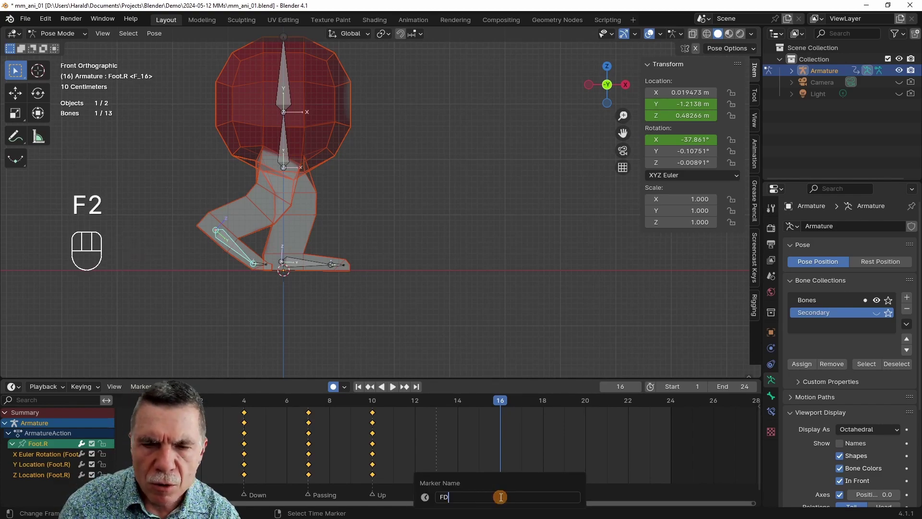
key(BackSpace)
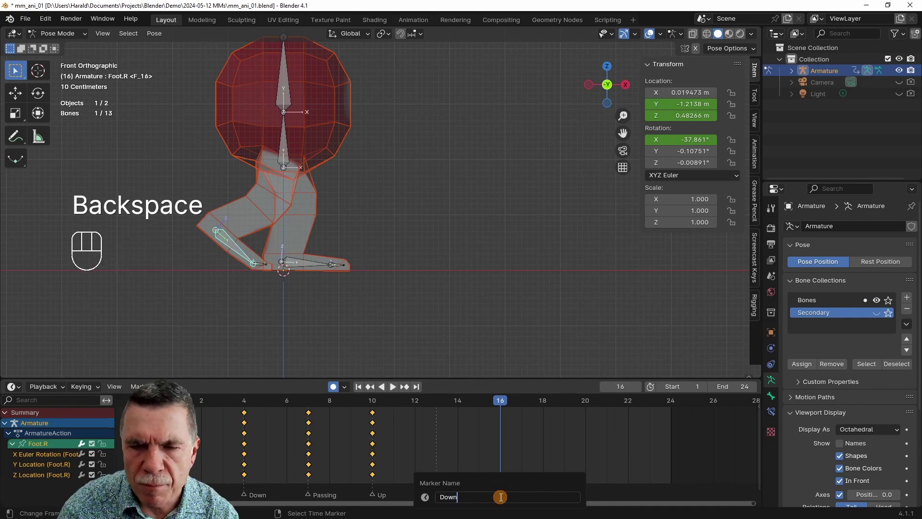
- Add a marker F_19 at frame 19 and start renaming it
key(Right)
key(Right)
key(Right)
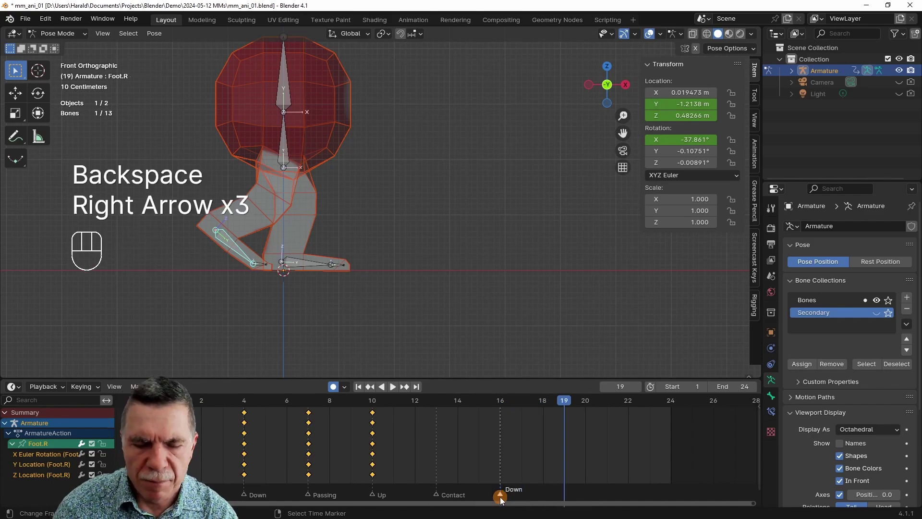
key(m)
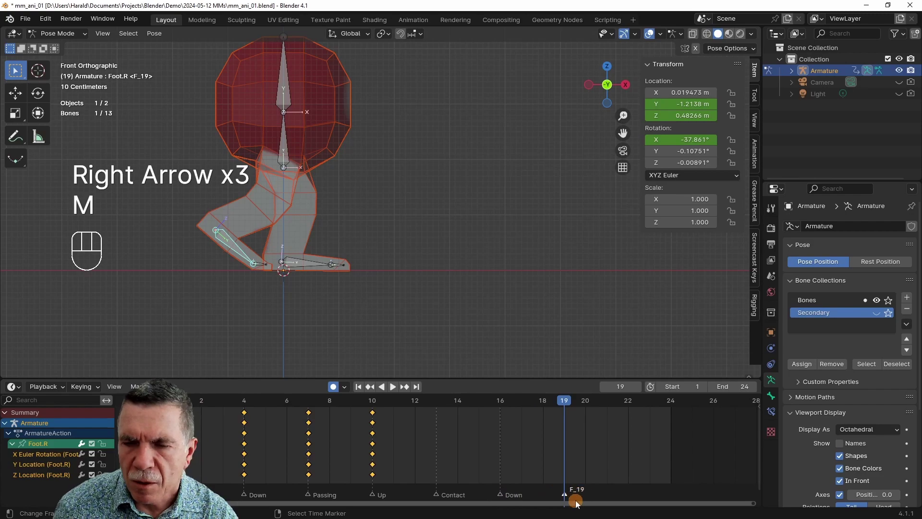
click(569, 500)
key(F2)
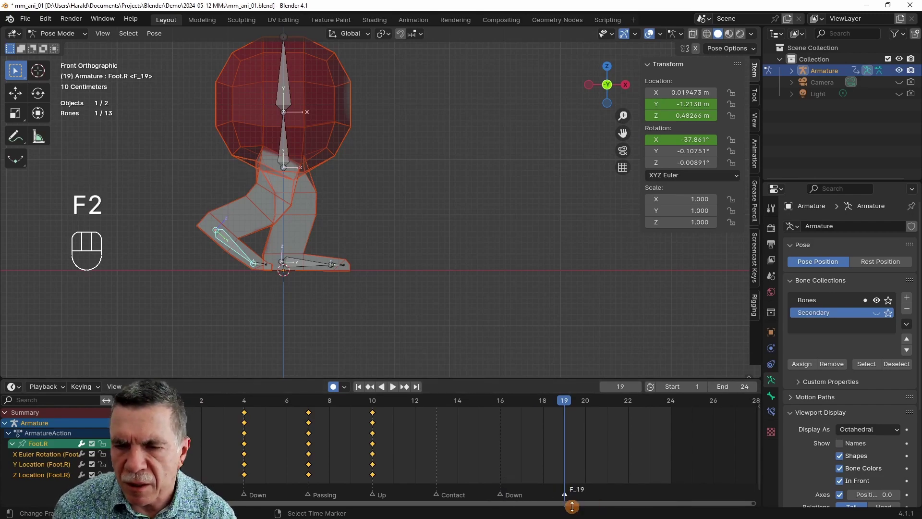
click(567, 495)
key(F2)
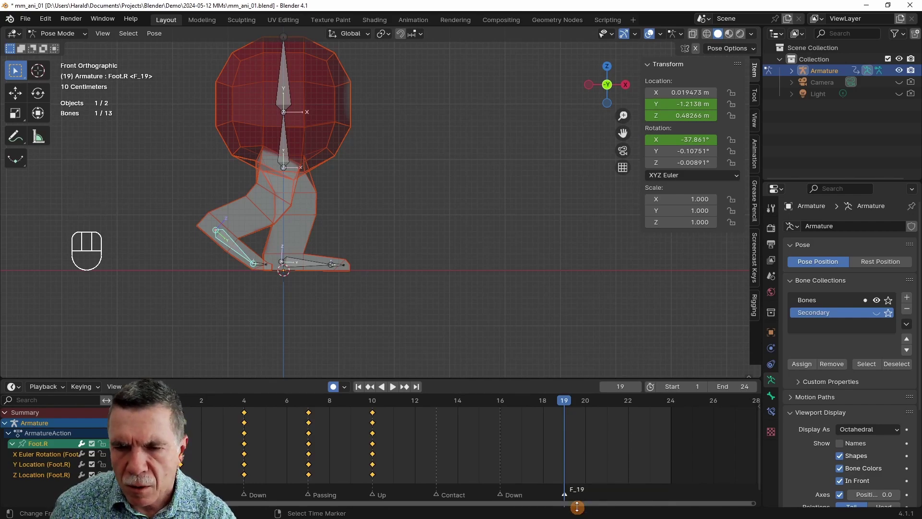
- Name the frame 19 marker Passing, then add a marker at frame 22 named Up
click(569, 498)
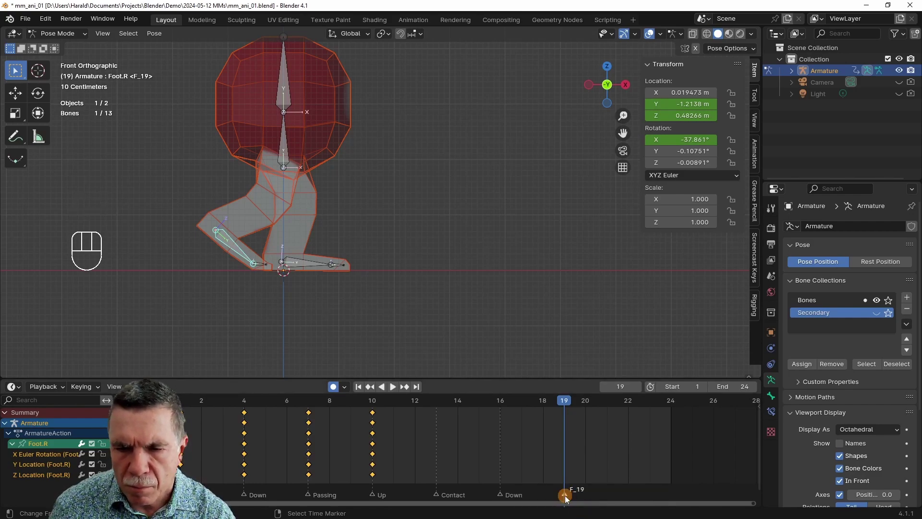
key(F2)
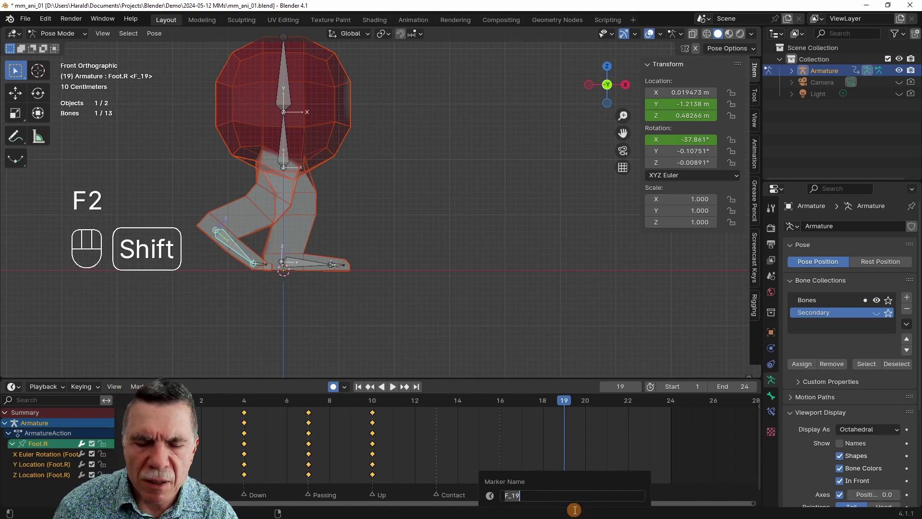
key(s)
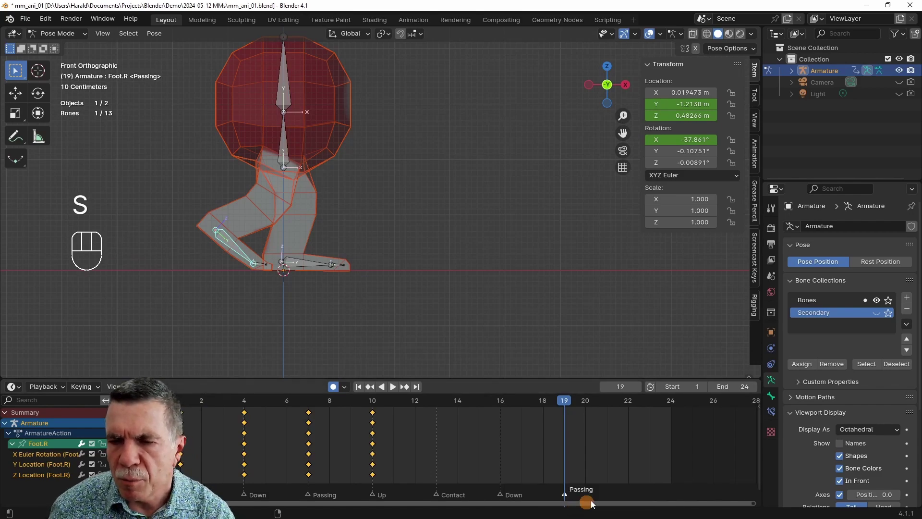
key(Right)
key(Right)
key(Right)
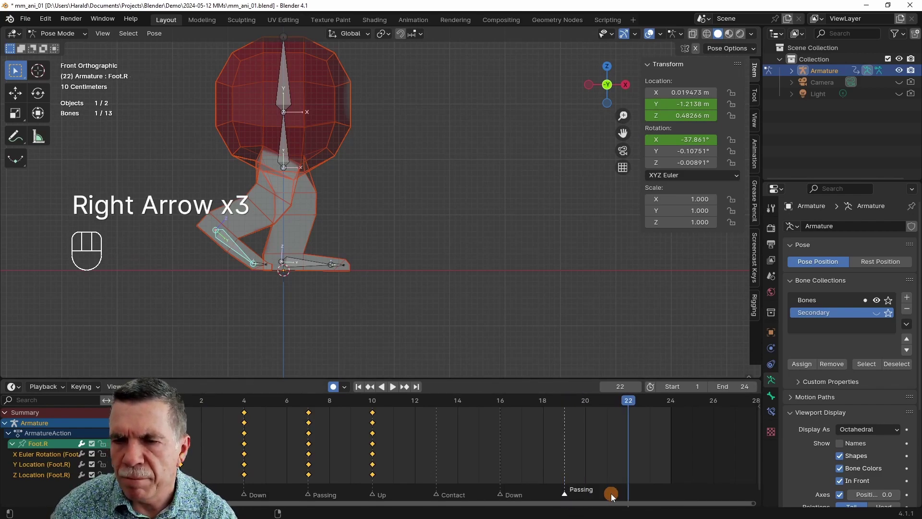
key(m)
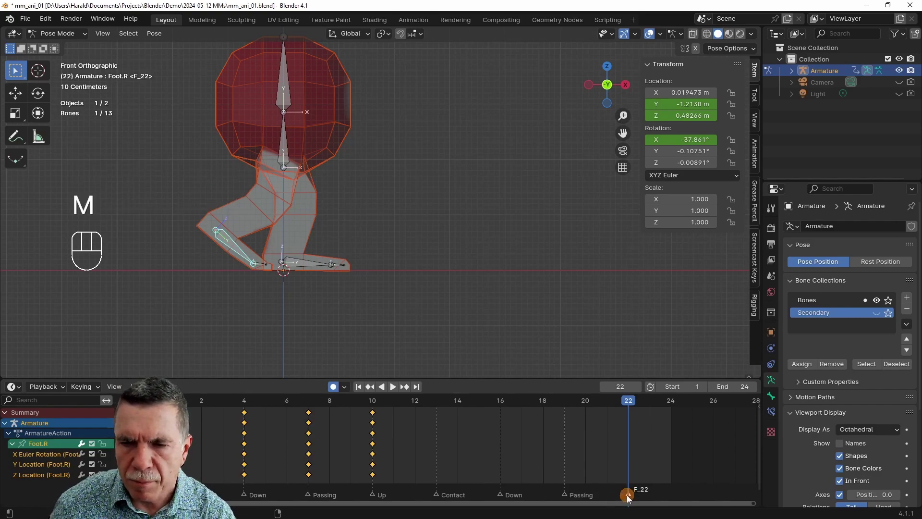
click(631, 498)
key(F2)
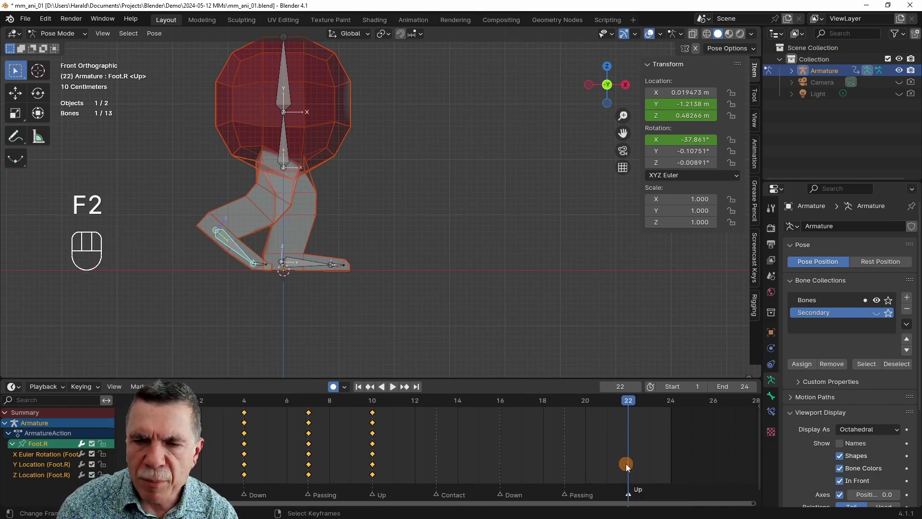
- Add a marker at frame 25 named Contact, then select an unanimated bone
key(Right)
key(Right)
key(Right)
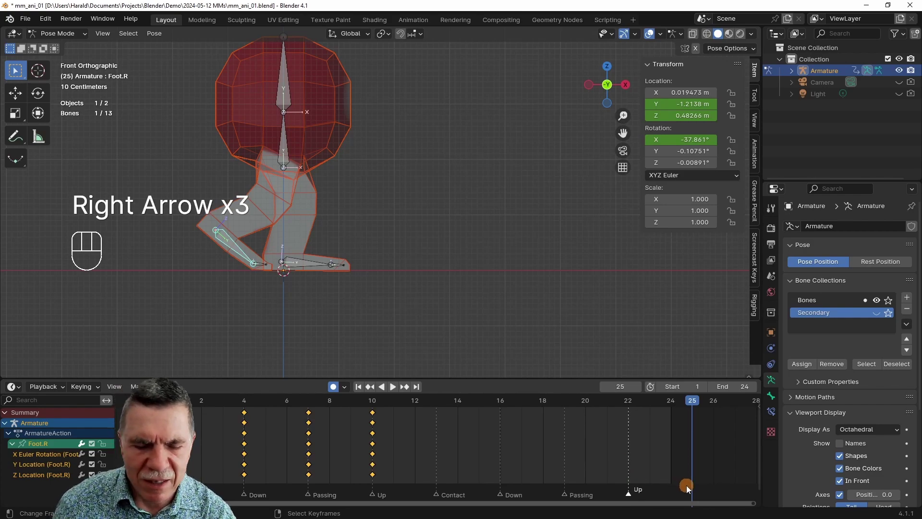
key(m)
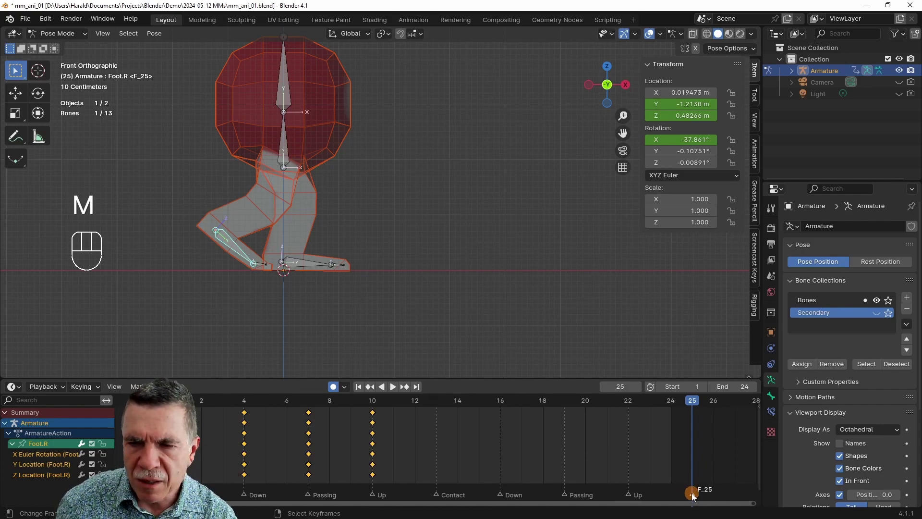
click(696, 496)
key(F2)
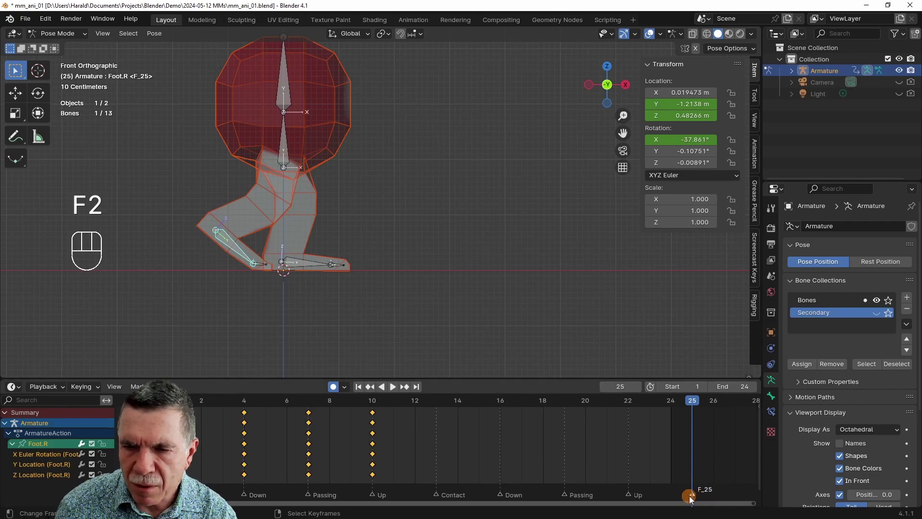
click(697, 499)
key(F2)
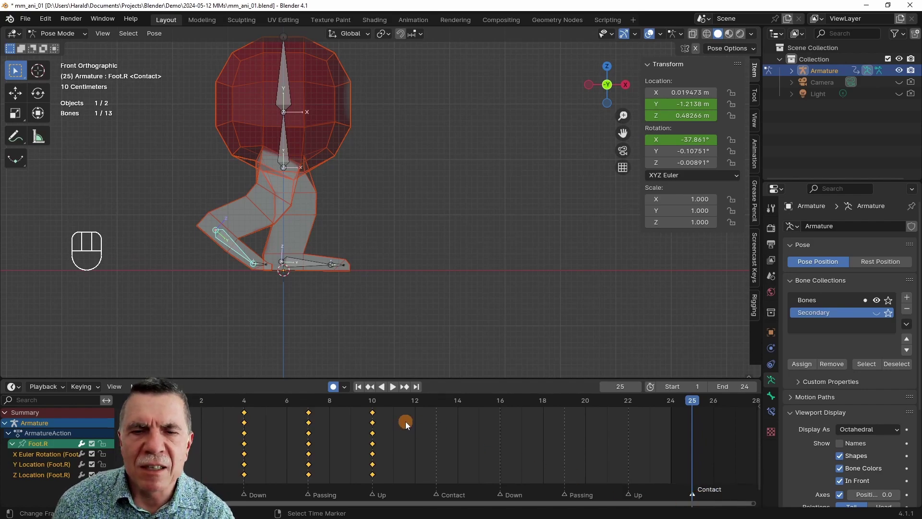
click(440, 409)
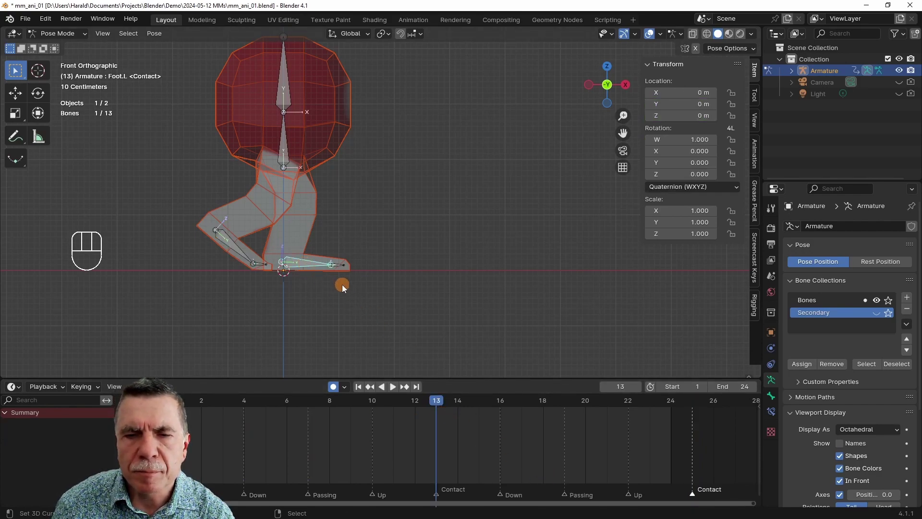
- Pose Foot.L and bend Toes.L upward for Contact at frame 13, key them, move to frame 16
drag(719, 193, 706, 231)
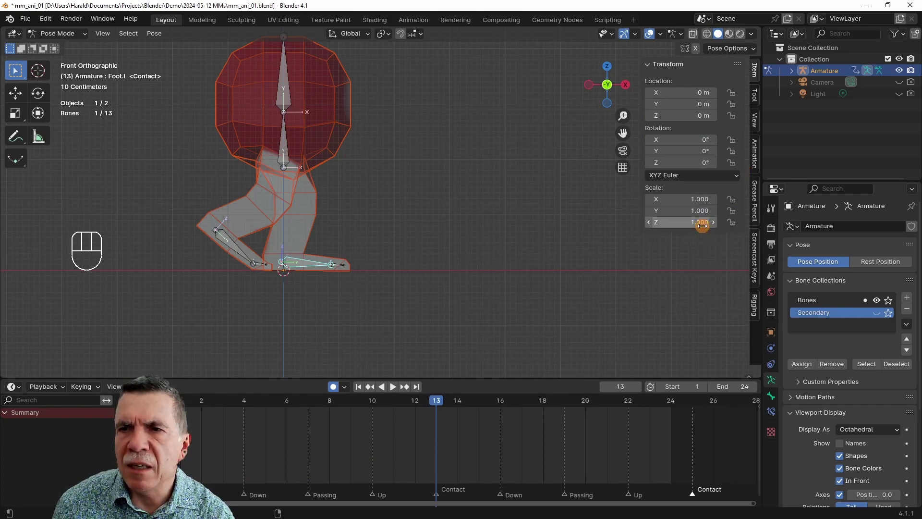
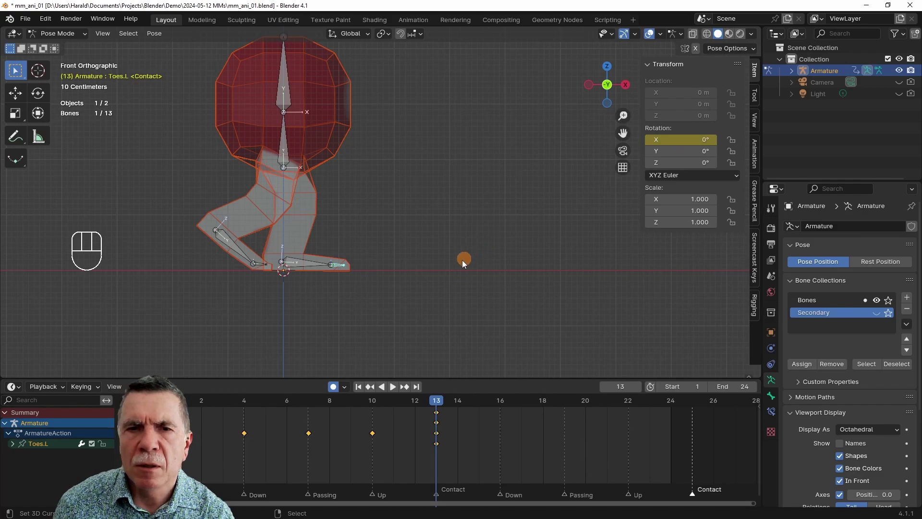
click(307, 265)
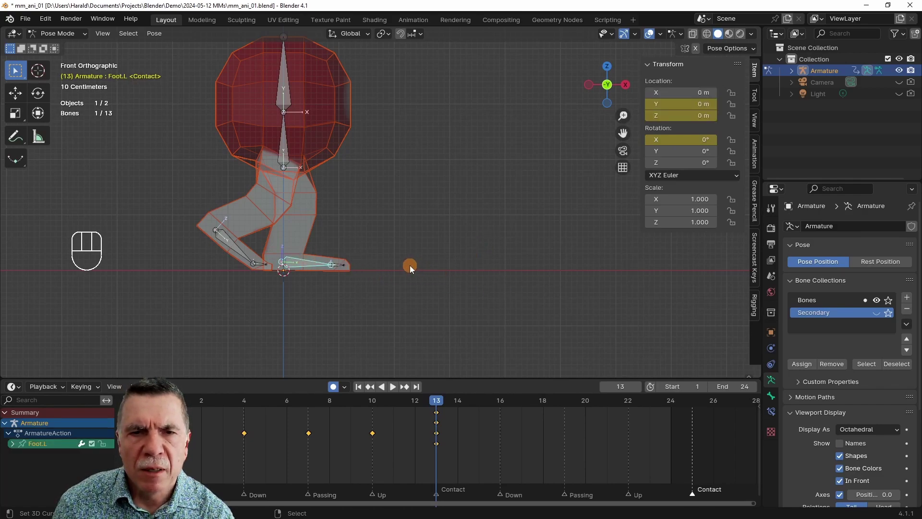
key(g)
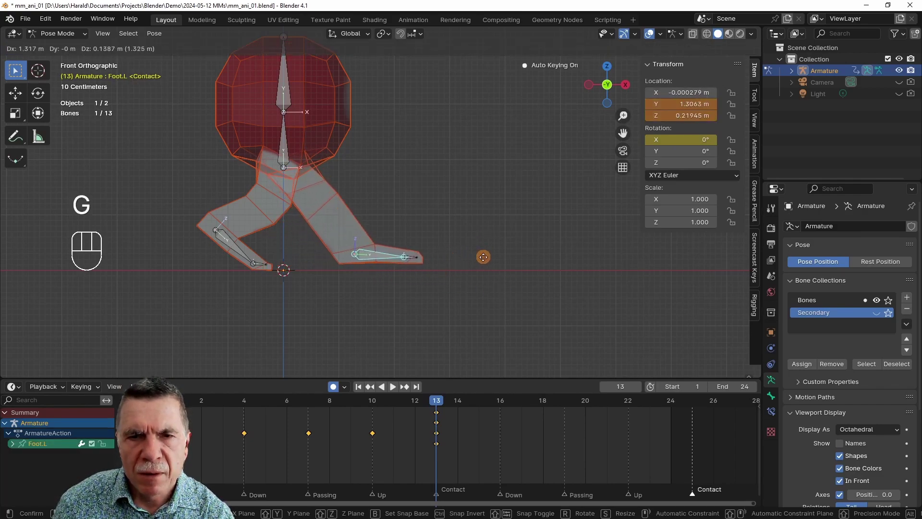
key(r)
key(g)
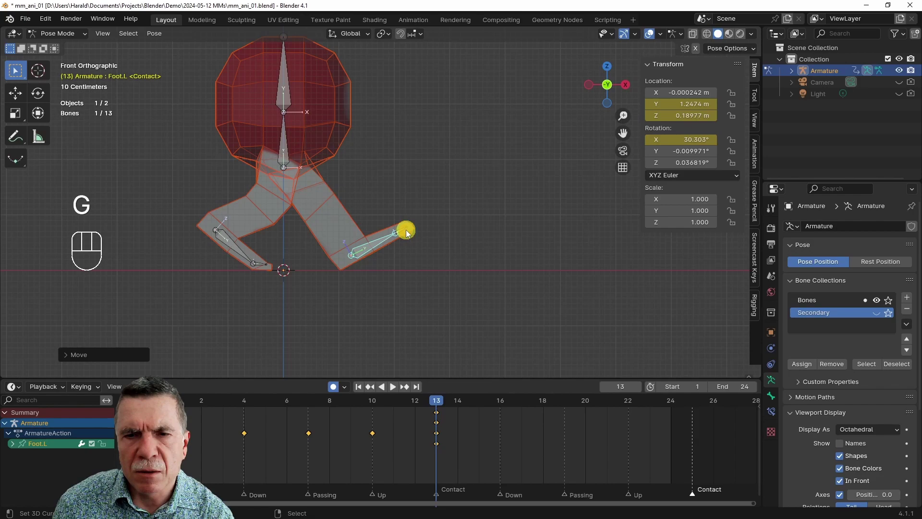
key(r)
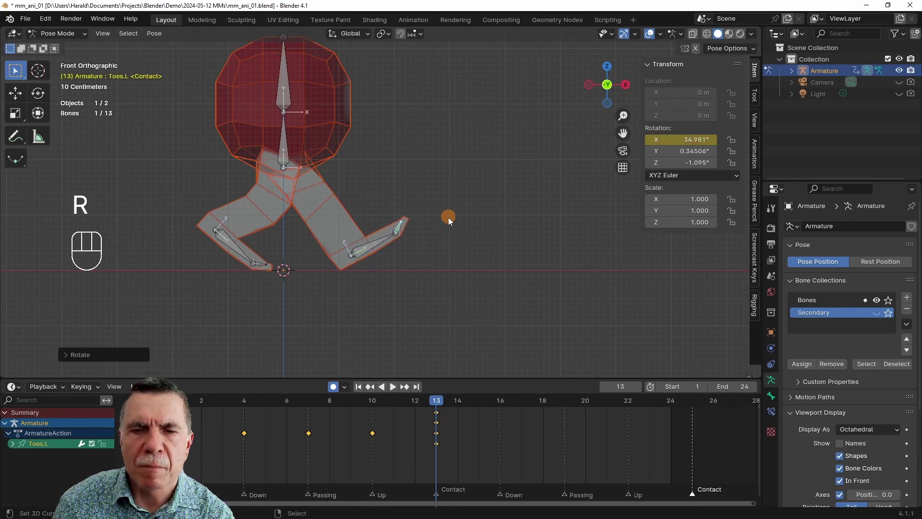
key(Right)
key(Right)
- Lower Foot.L flat and straighten Toes.L for the Down pose at frame 16 and key it
key(Right)
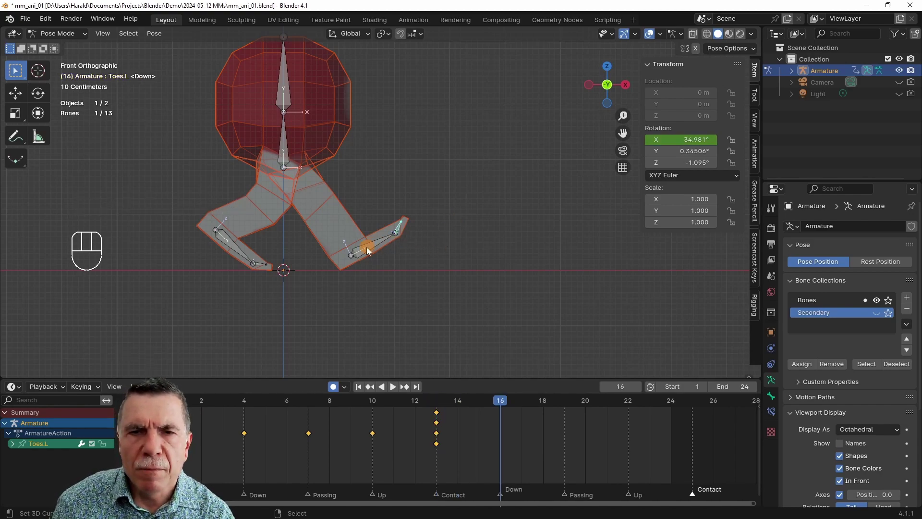
key(g)
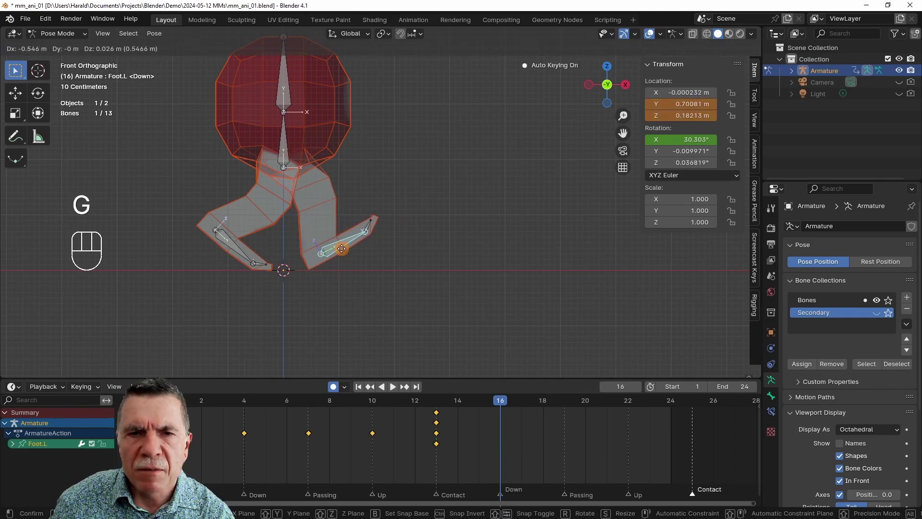
key(r)
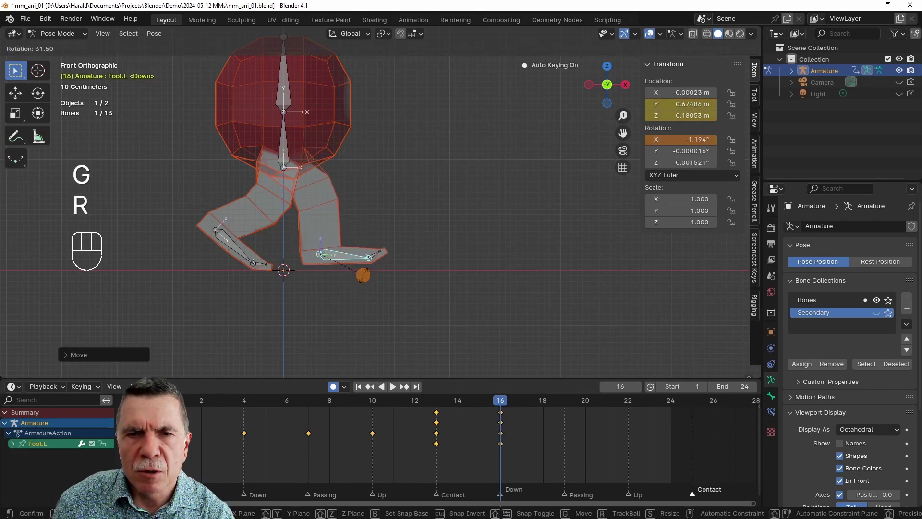
key(g)
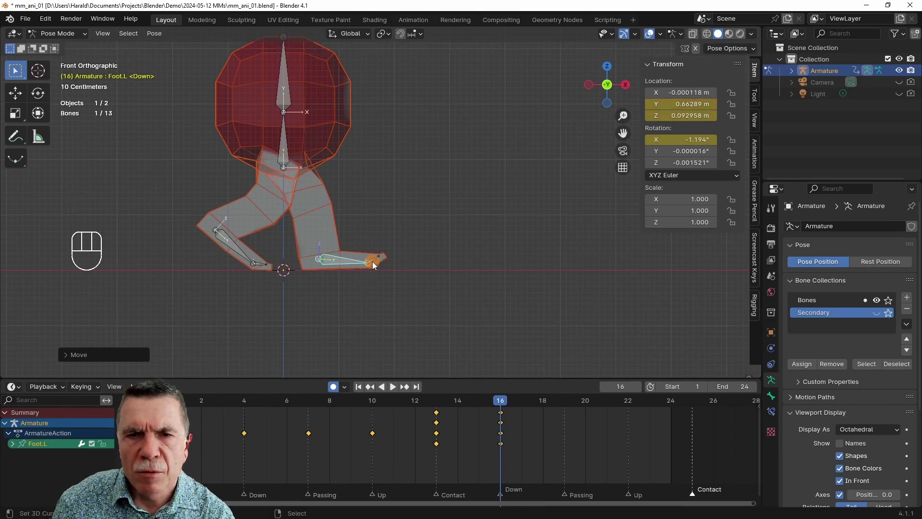
click(378, 261)
key(r)
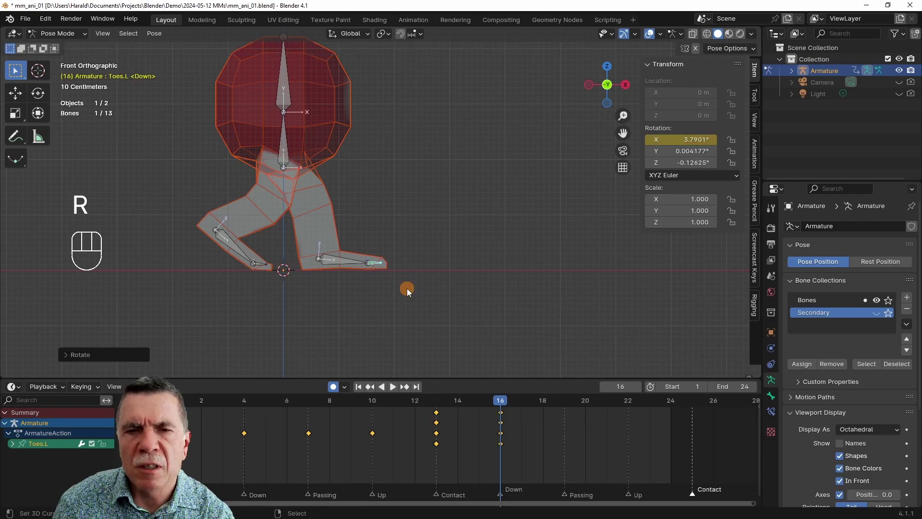
key(Right)
key(Right)
key(Right)
- Key Foot.L's Passing pose at frame 19, then raise and tilt it for Up at frame 22
key(g)
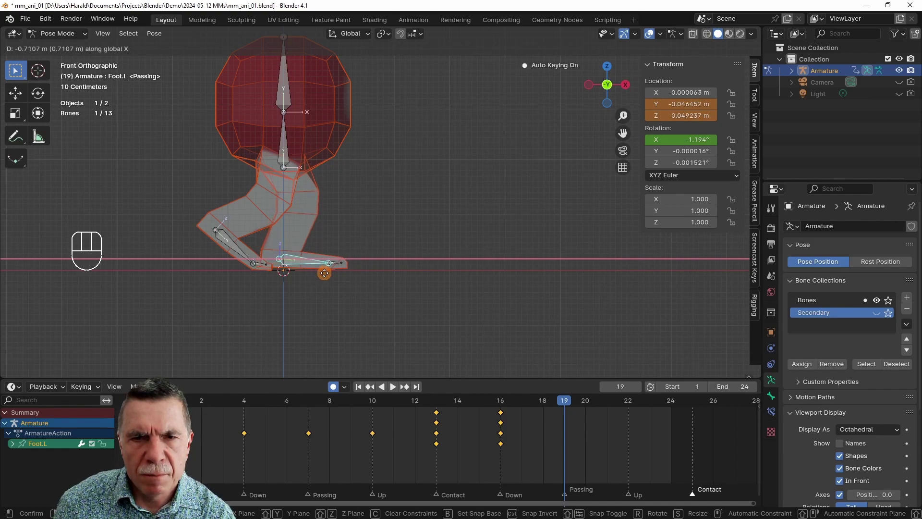
key(g)
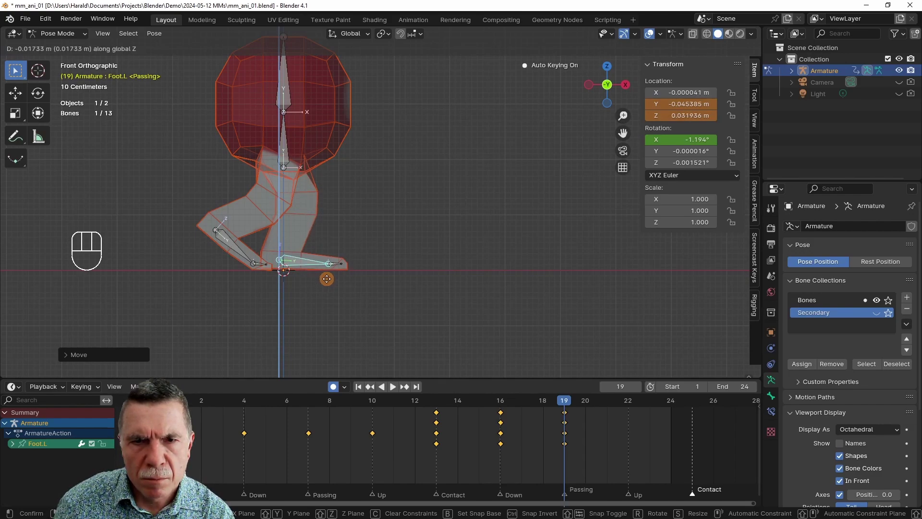
key(Right)
key(Right)
key(Right)
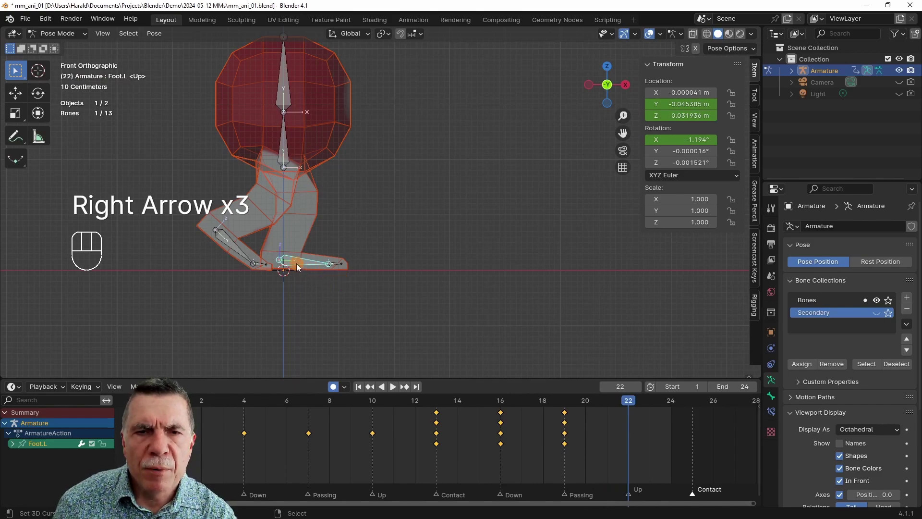
key(g)
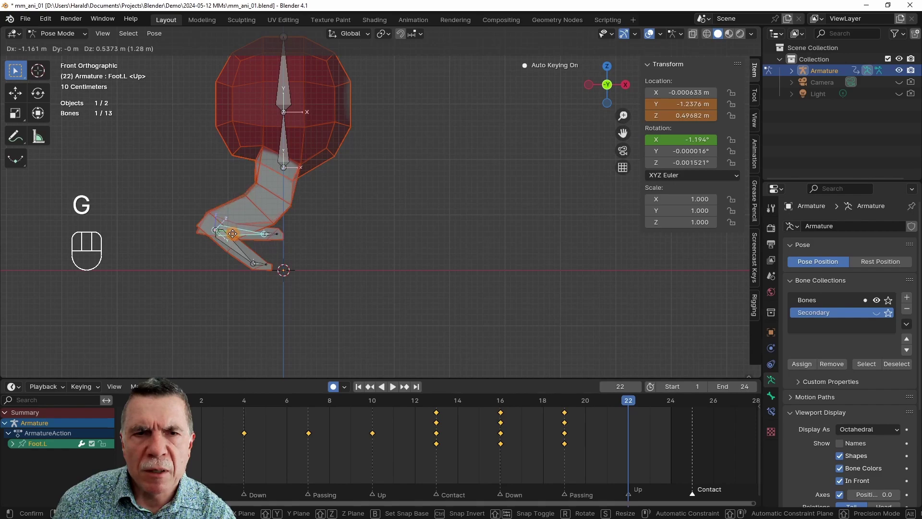
key(e)
key(r)
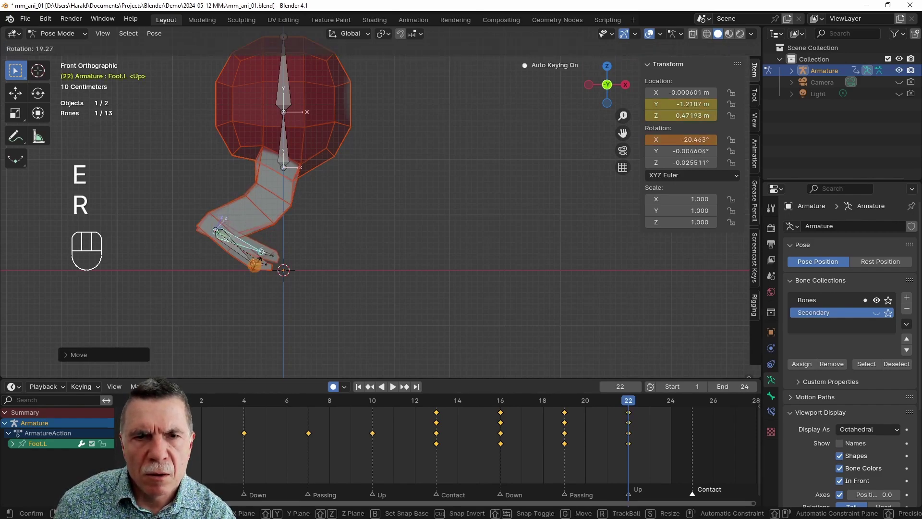
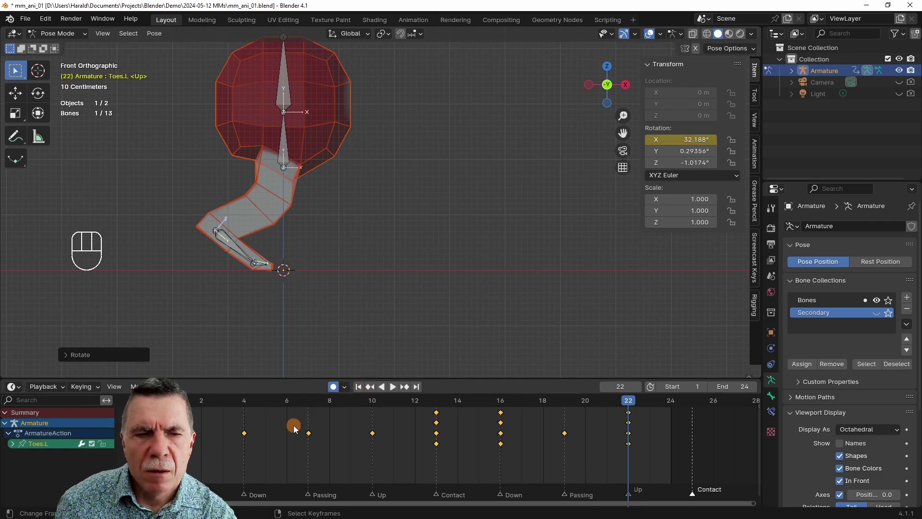
- Scrub to the Up marker at frame 22 and rotate Toes.L into its bent pose there
key(Left)
key(Left)
key(Left)
key(Left)
key(Left)
key(Left)
key(Left)
key(Left)
key(Left)
key(Right)
key(Right)
key(Right)
key(Right)
key(Right)
key(Right)
key(Right)
key(Right)
key(Right)
key(Right)
key(Right)
key(Left)
key(Right)
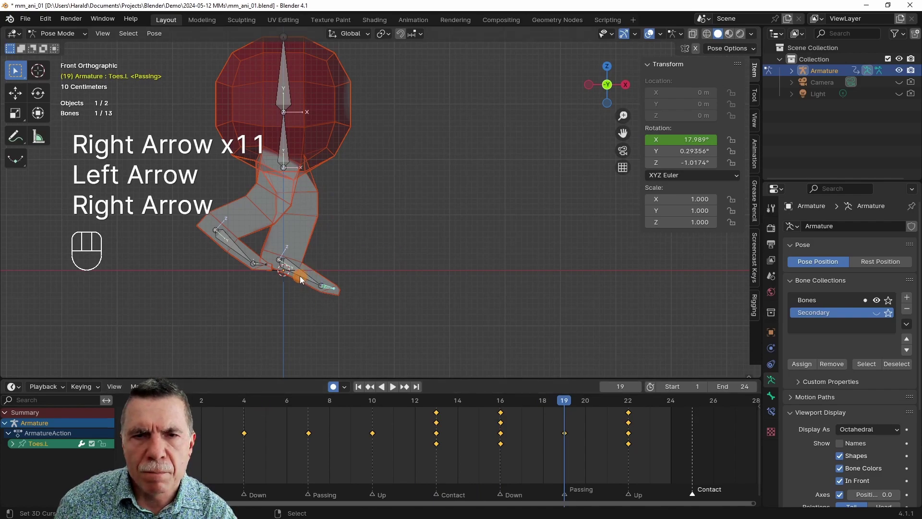
key(r)
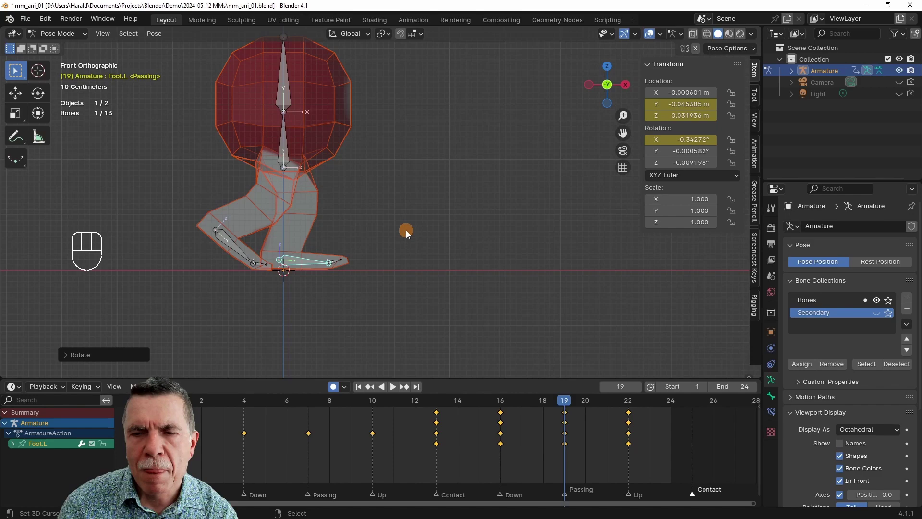
- Scrub back and forth through the keyed frames to check the toe motion, landing on Passing frame 19
key(Left)
key(Left)
key(Left)
key(Left)
key(Left)
key(Left)
key(Left)
key(Right)
key(Right)
key(Right)
key(Right)
key(Right)
key(Right)
key(Right)
key(Right)
key(Left)
key(Left)
key(Left)
key(Left)
key(Left)
key(Left)
key(Left)
key(Right)
key(Right)
key(Right)
key(Right)
key(Right)
key(Right)
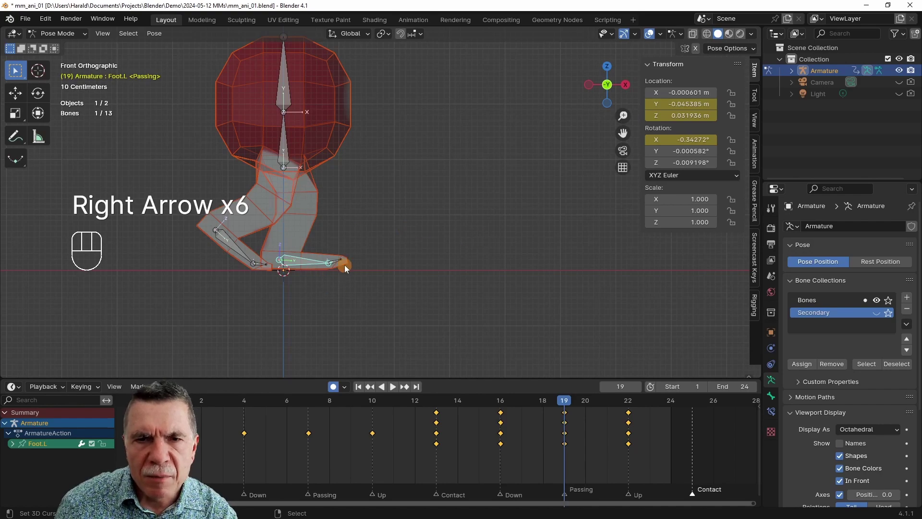
- Re-bend Toes.L at Passing frame 19 and key it, step to frame 24, return to frame 1 and play
click(341, 266)
key(r)
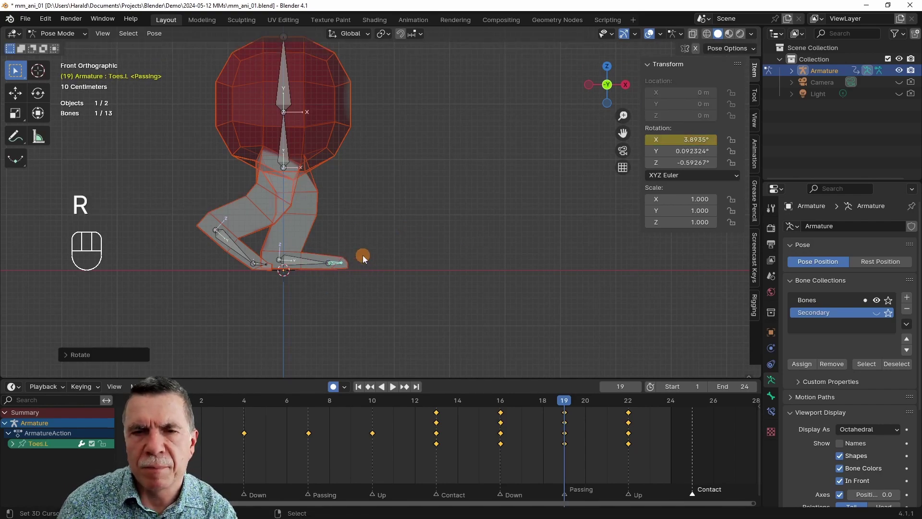
key(Right)
key(Right)
key(Right)
key(Right)
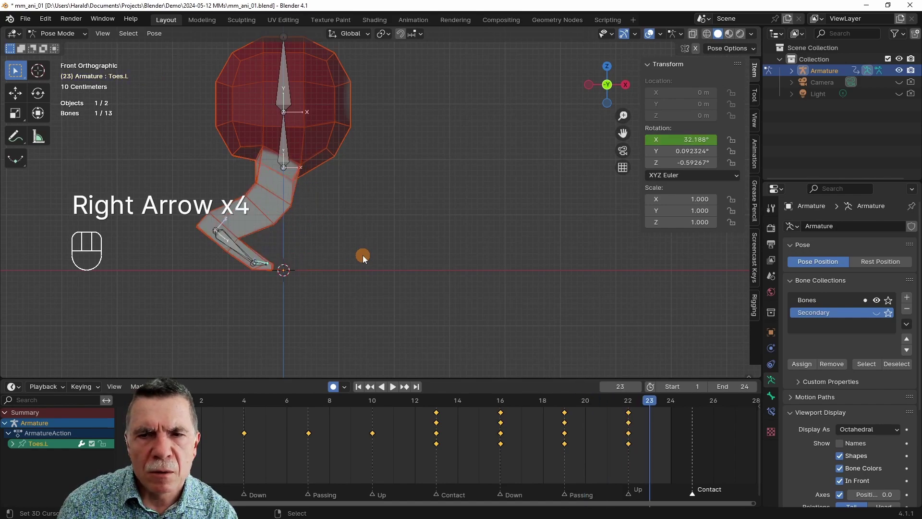
key(Right)
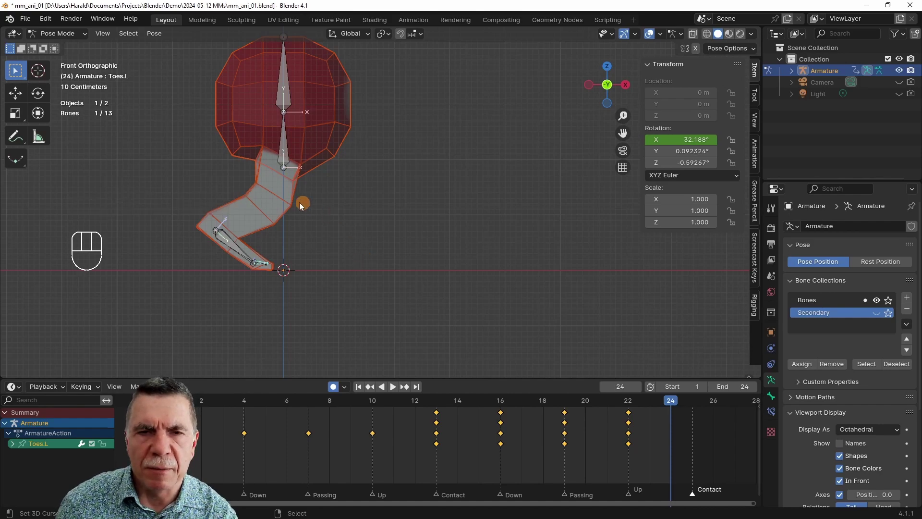
key(shift+Left)
key(space)
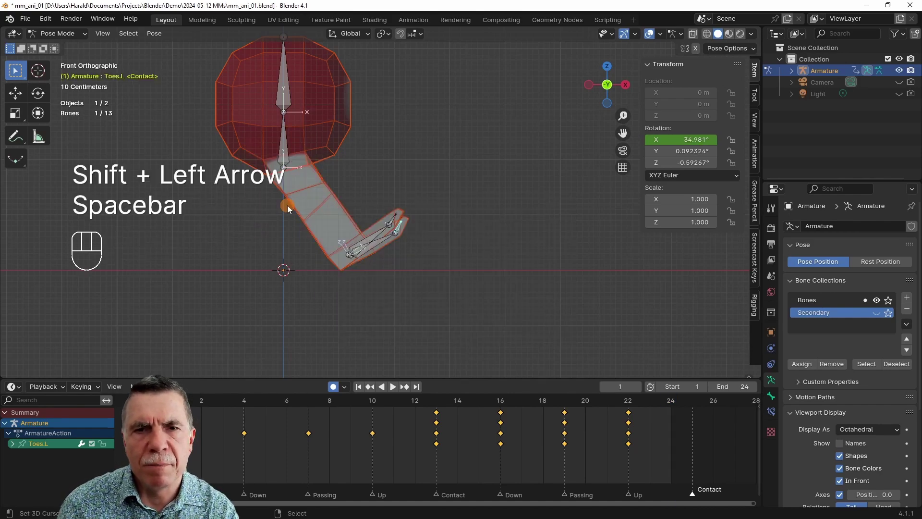
key(space)
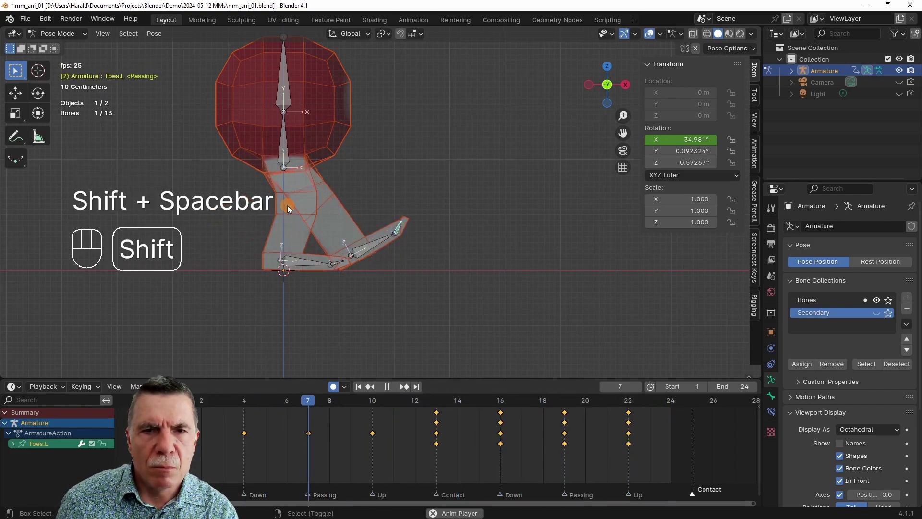
key(shift+space)
key(shift+Left)
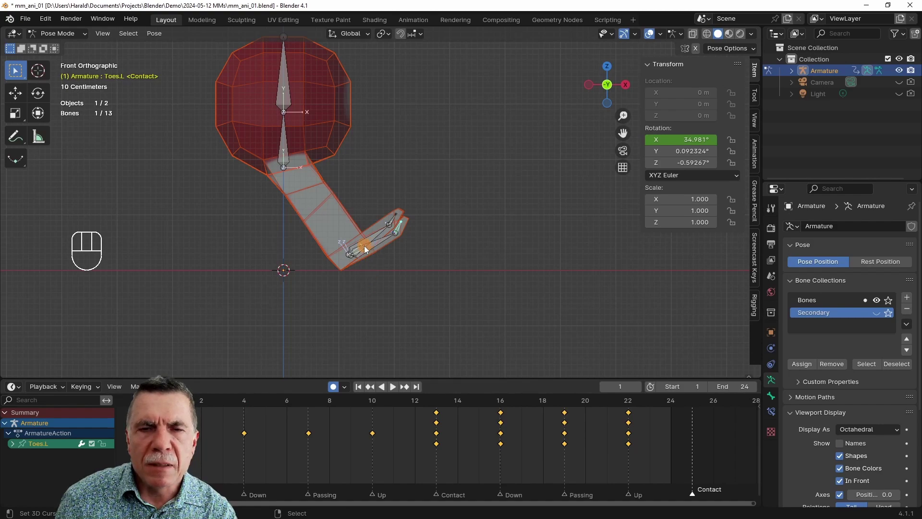
key(Right)
key(Right)
key(Right)
key(Right)
key(Right)
key(Right)
key(Right)
key(Right)
- Step to the Contact marker, move Foot.R into its Contact position and key it
key(Right)
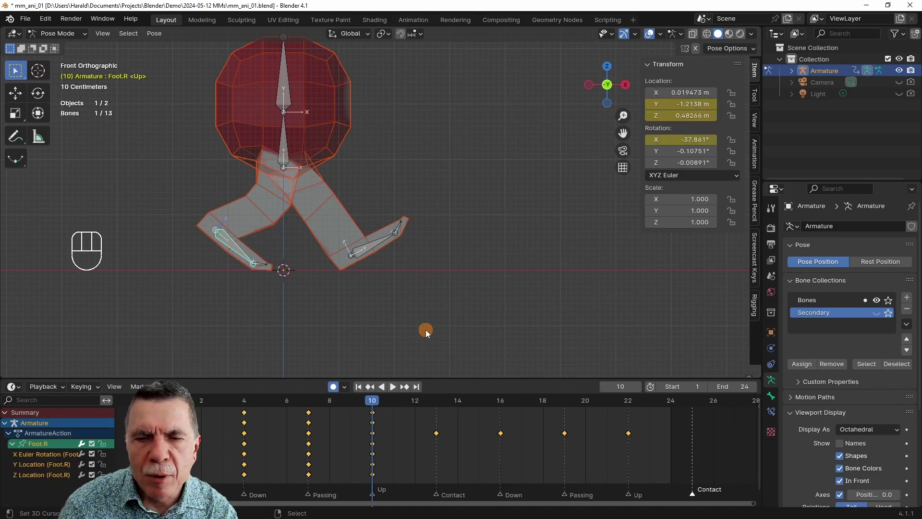
key(Right)
key(Right)
key(Right)
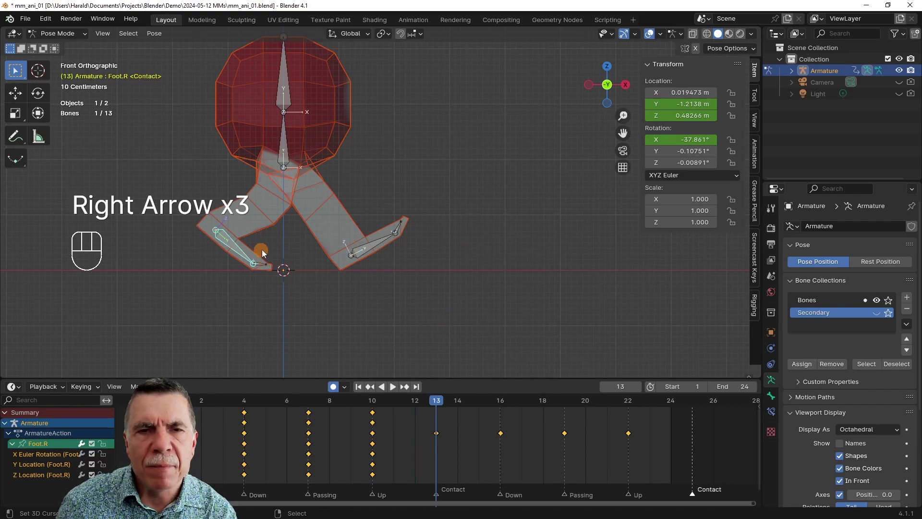
key(g)
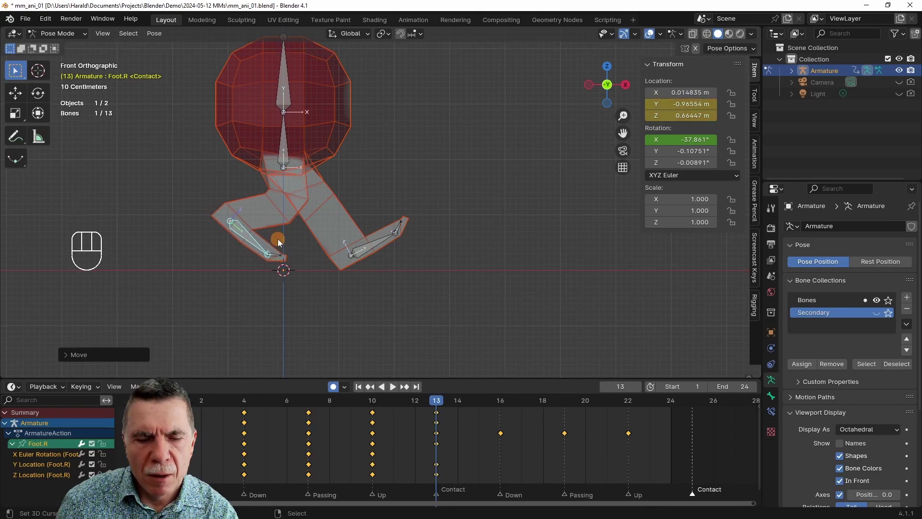
key(i)
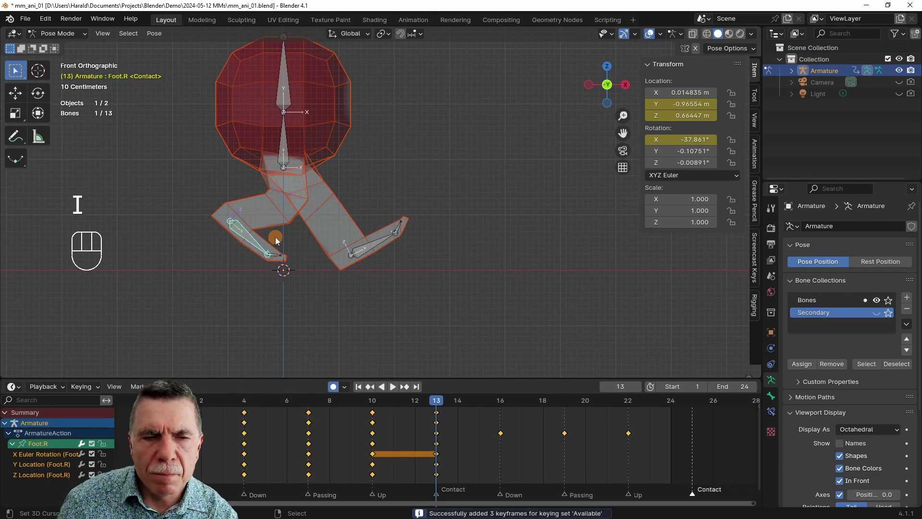
- Step to the Down marker at frame 16, move Foot.R for the Down pose and key it
key(Right)
key(Right)
key(Right)
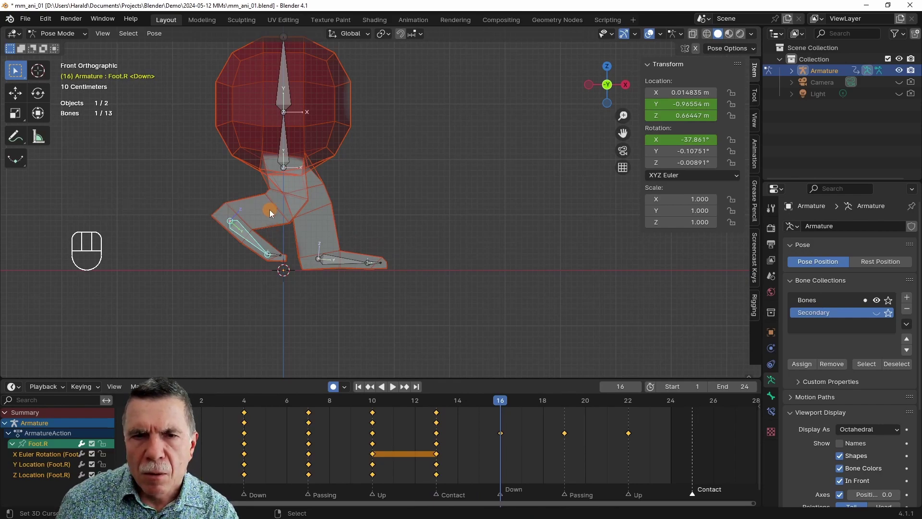
key(g)
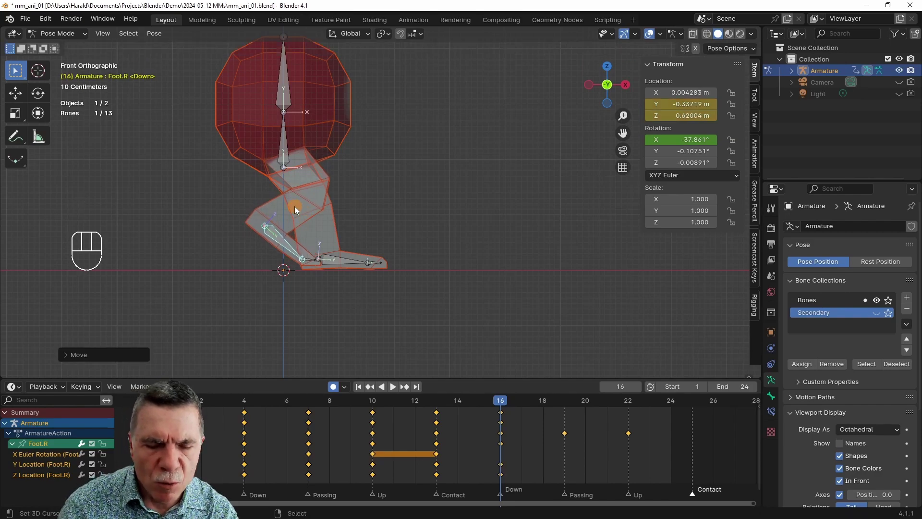
key(i)
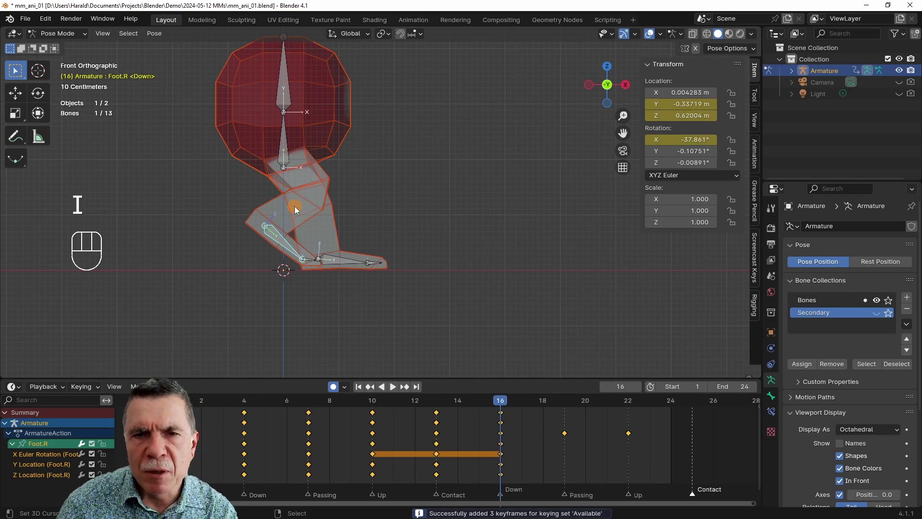
- At Passing frame 19, move and tilt Foot.R nearly flat (about −2°) and key the pose
key(Right)
key(Right)
key(Right)
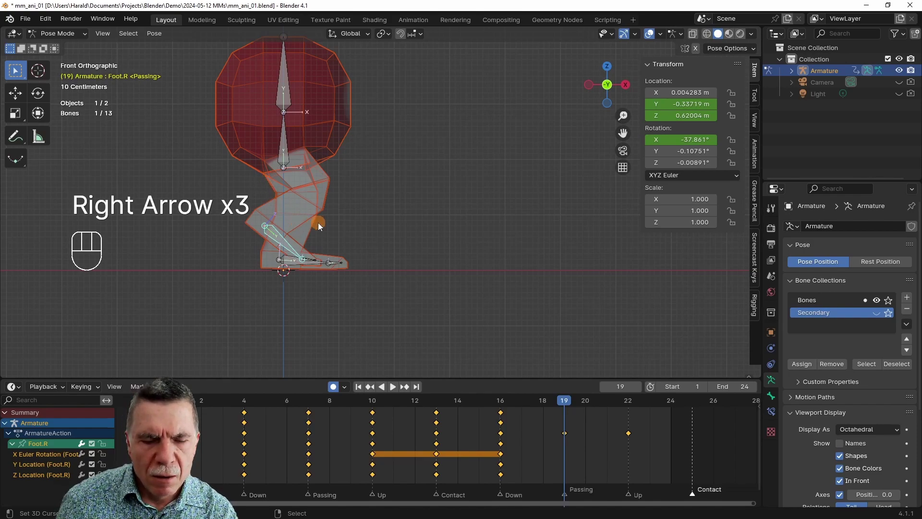
key(g)
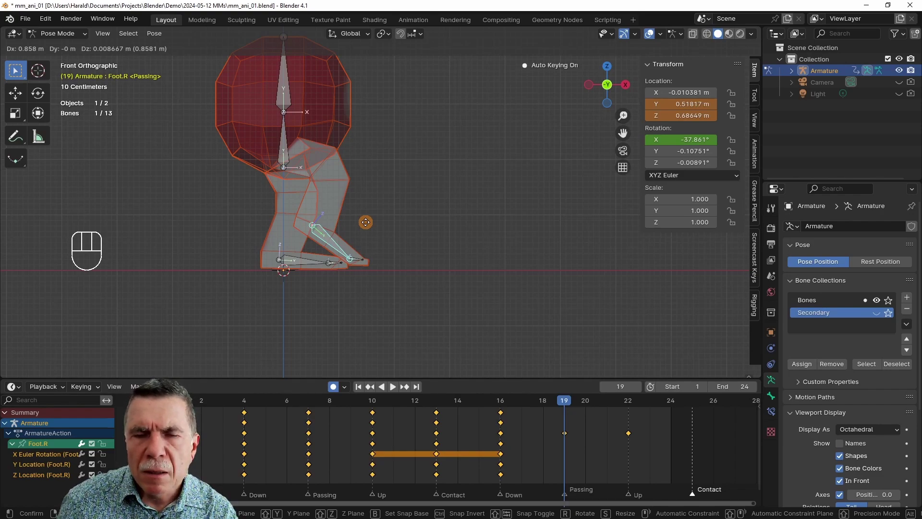
key(r)
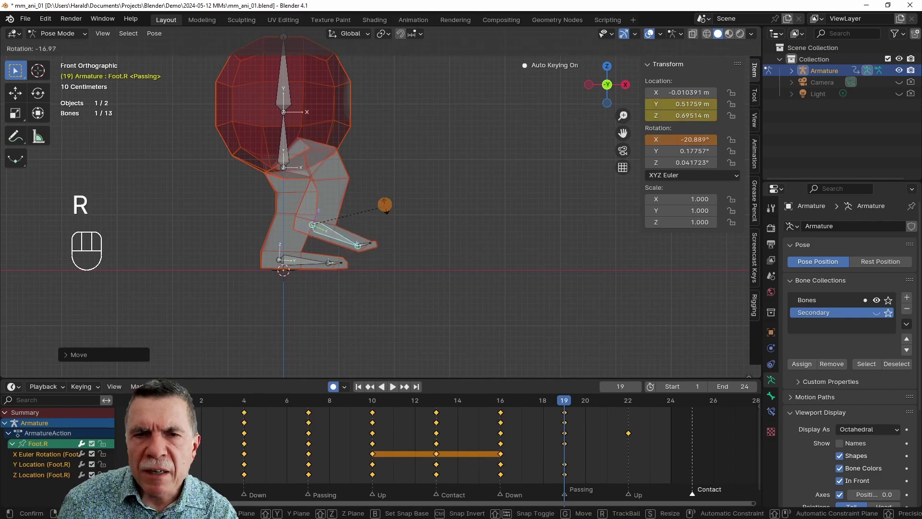
key(g)
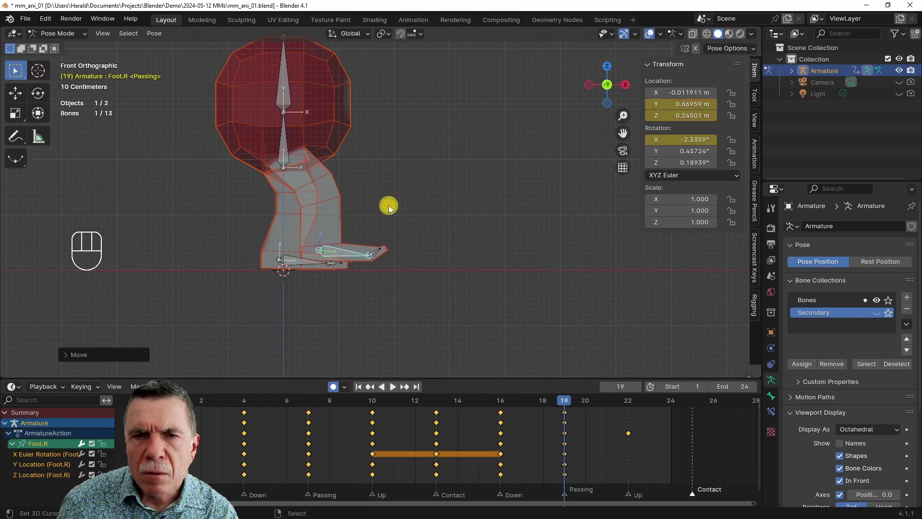
- Bend Toes.R for the Passing pose at frame 19, key it, and scrub the frames to preview the motion
key(r)
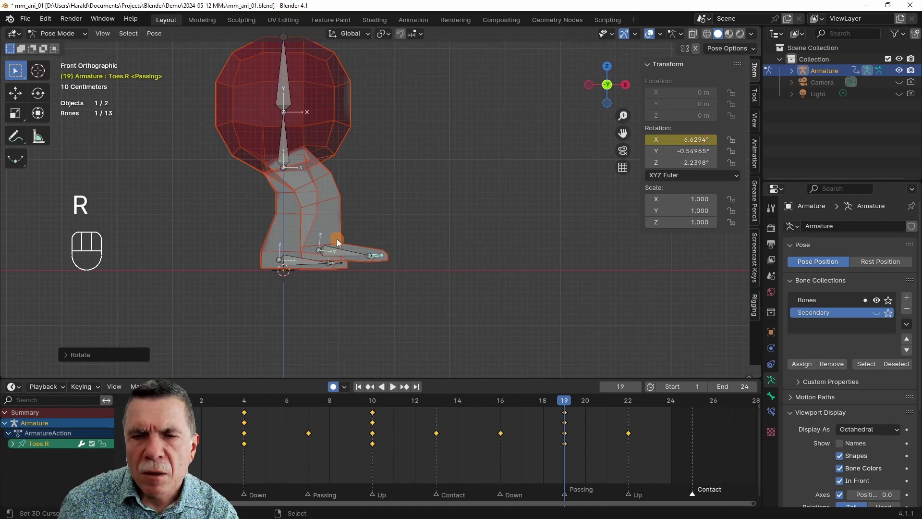
key(Left)
key(Left)
key(Left)
key(Left)
key(Left)
key(Left)
key(Left)
key(Left)
key(Left)
key(Right)
key(Right)
key(Right)
key(Right)
key(Right)
key(Right)
key(Right)
key(Right)
key(Left)
key(Left)
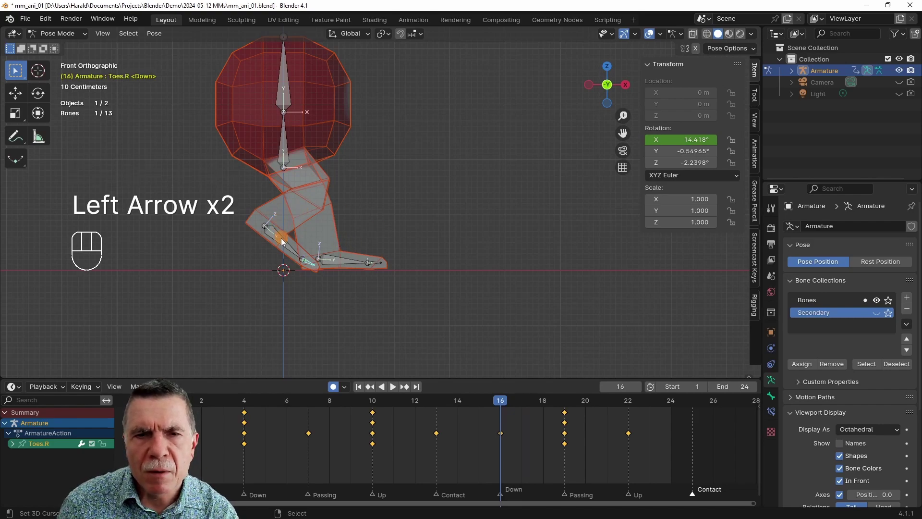
- At Down frame 16, reposition Foot.R and key the Toes.R bend
click(285, 242)
key(g)
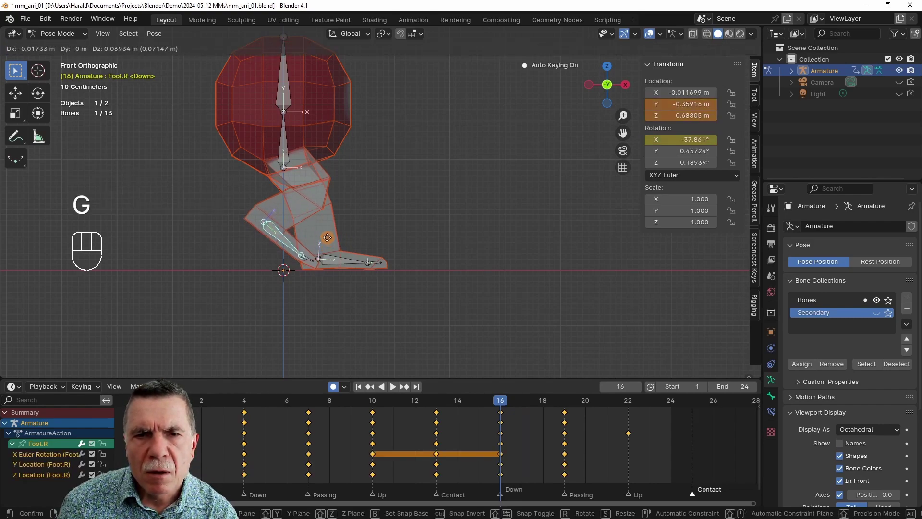
click(312, 261)
key(r)
- At Up frame 22, move and tilt Foot.R, bend Toes.R about 26°, key both and deselect all
key(Right)
key(Right)
key(Right)
key(Right)
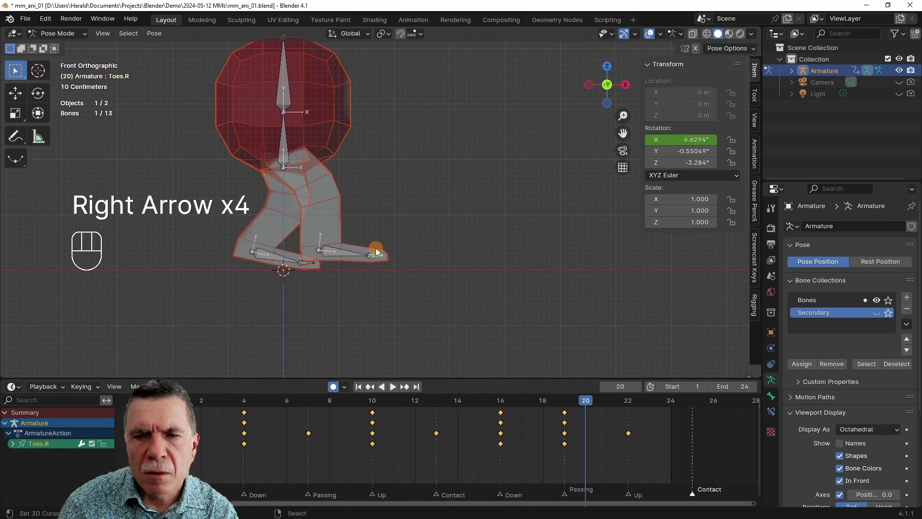
key(Right)
key(Right)
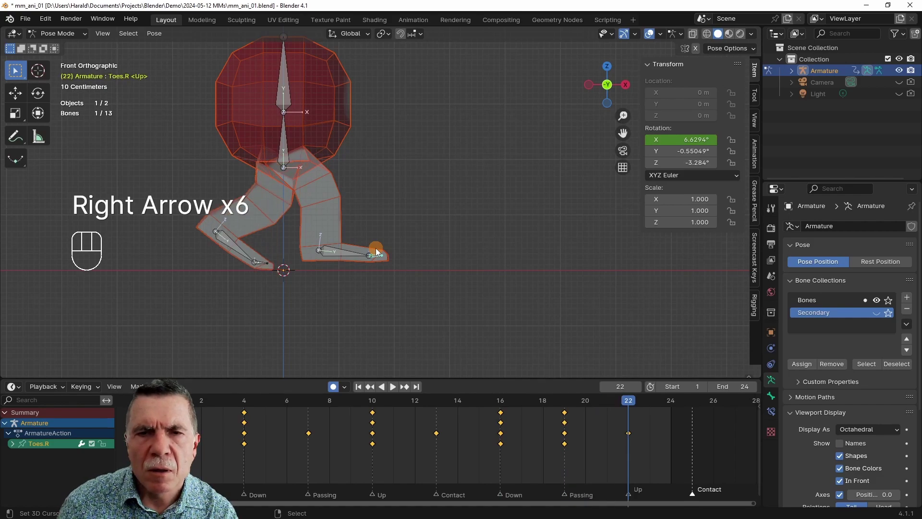
key(g)
key(r)
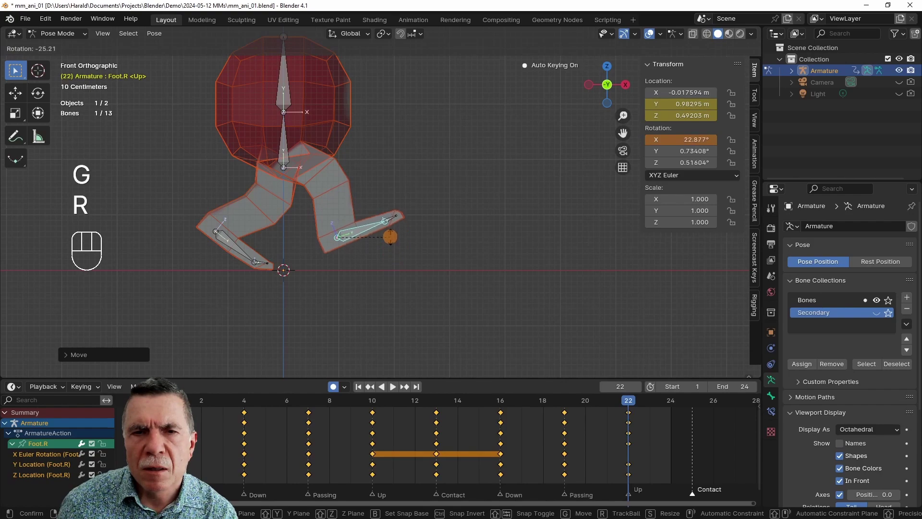
right_click(392, 213)
key(r)
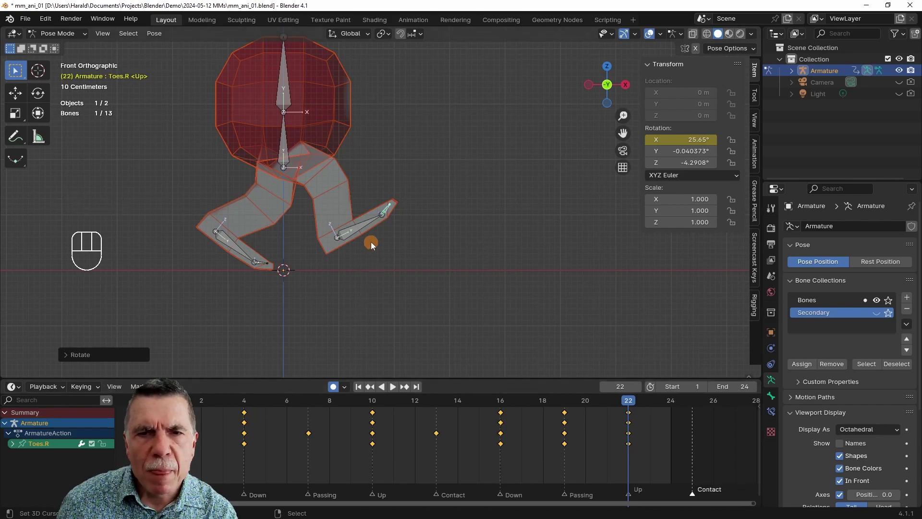
key(a)
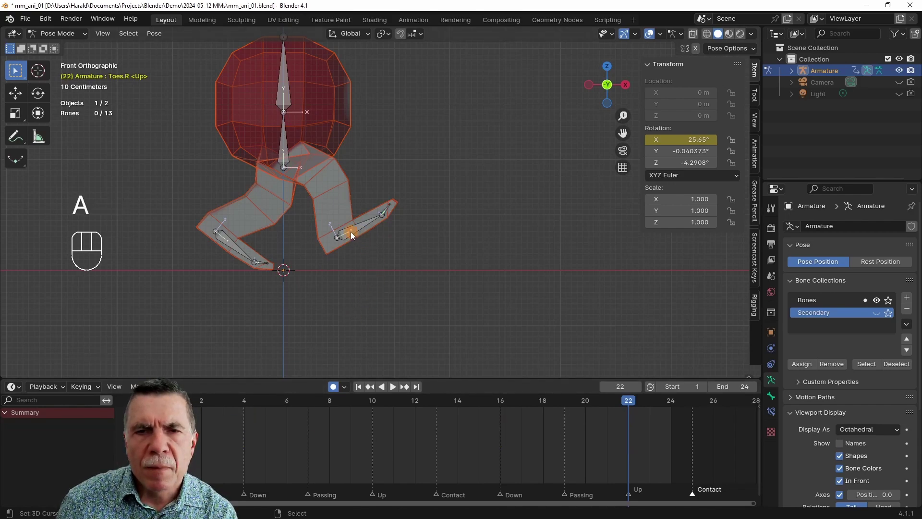
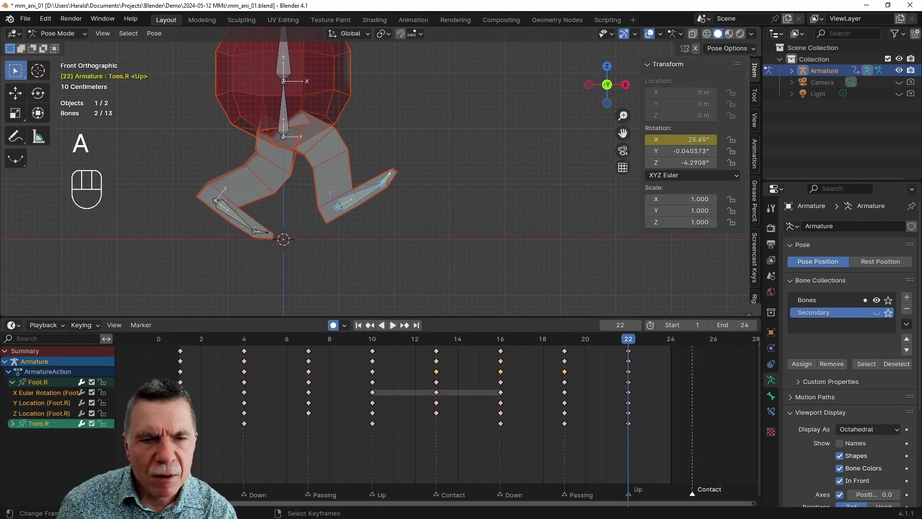
- Duplicate the frame-1 Contact keys onto closing Contact frame 25 and scrub to check the loop
key(b)
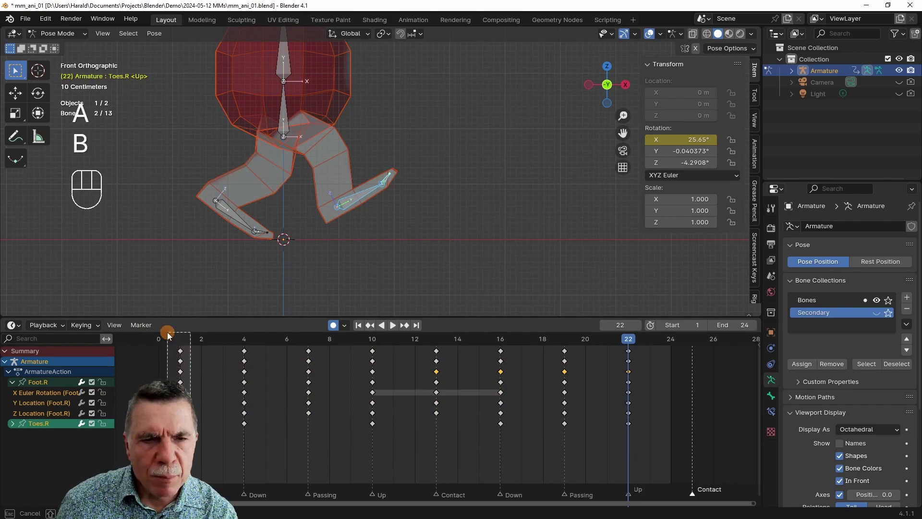
key(shift+d)
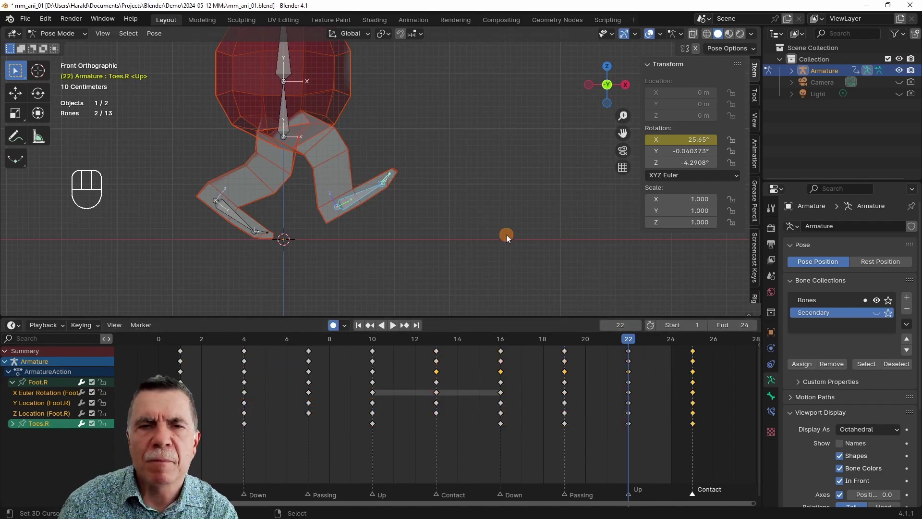
key(Left)
key(shift+Left)
key(Right)
key(Right)
key(Right)
key(Right)
key(Right)
key(Right)
key(Right)
key(Right)
key(Right)
key(Right)
key(Left)
key(Left)
key(Left)
key(Right)
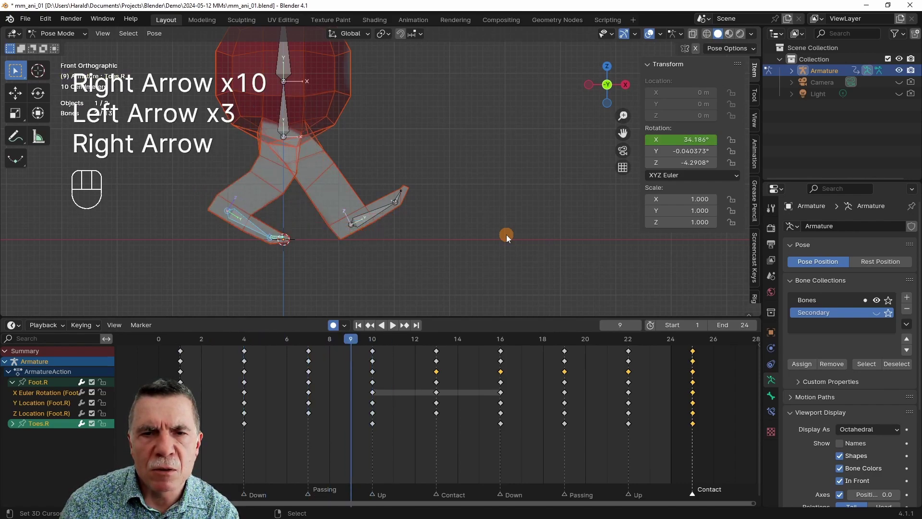
- At Up frame 10, re-pose Foot.R to a tilt of about −46.5° with toes near 37°
key(Right)
key(Left)
key(Left)
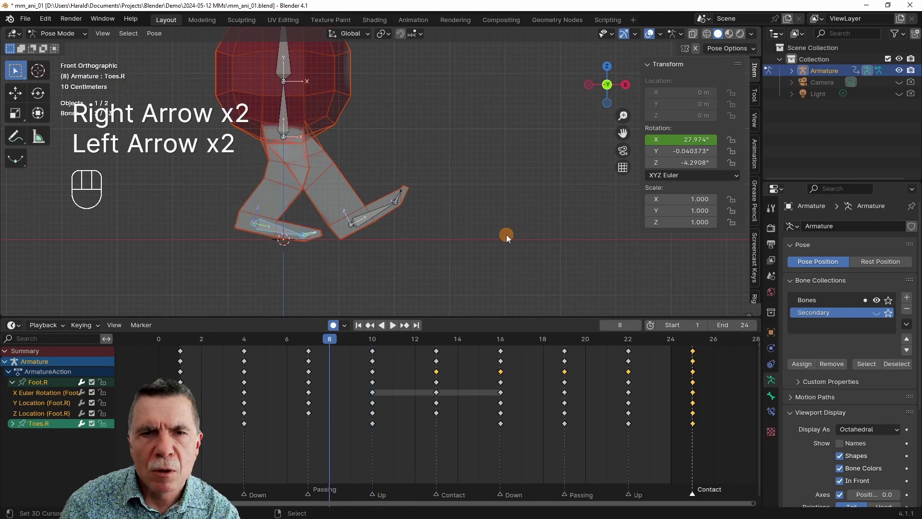
key(Left)
key(Right)
key(Right)
key(Right)
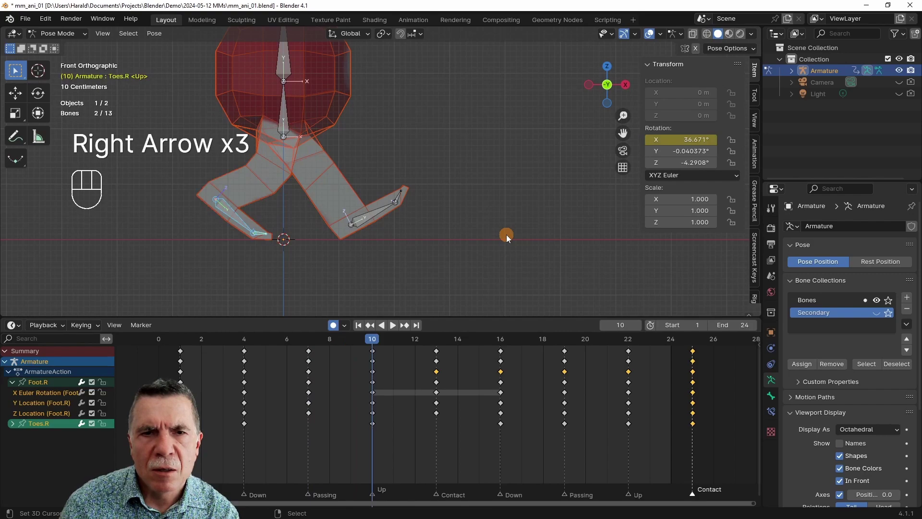
key(Left)
key(Right)
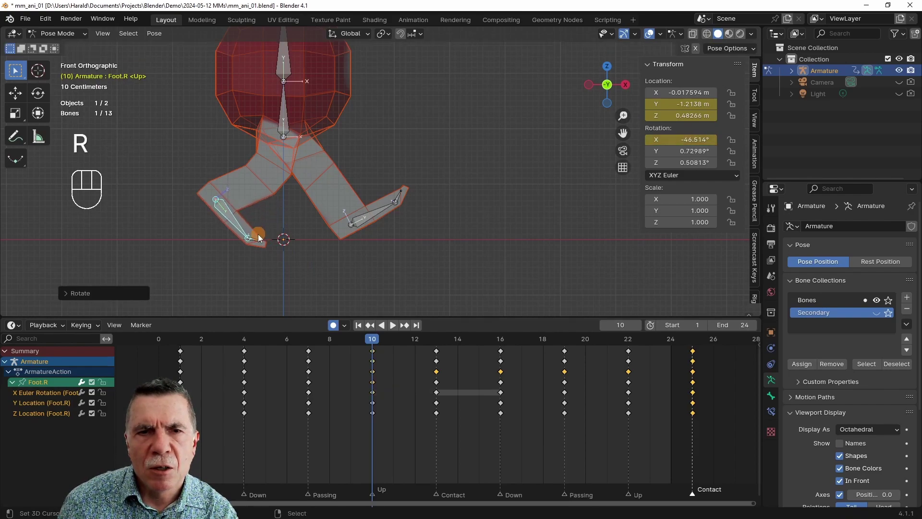
- Bend the right toes at frame 10, then step forward to the second Up marker at frame 22
key(r)
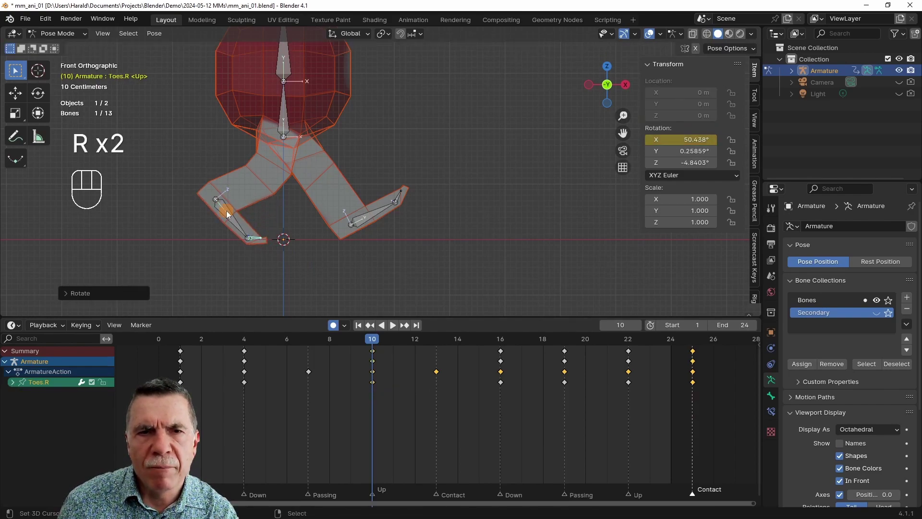
key(g)
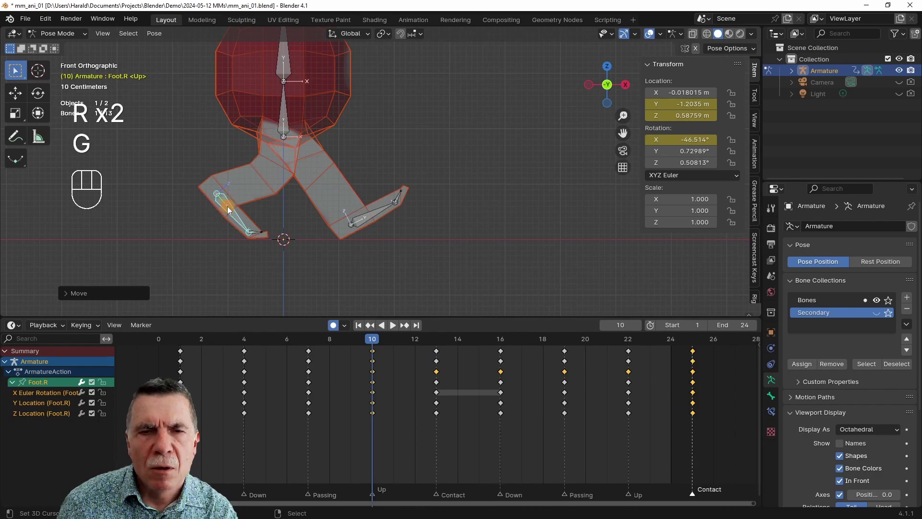
key(Left)
key(Left)
key(Right)
key(Right)
key(Right)
key(Right)
key(Right)
key(Right)
key(Right)
key(Right)
key(Right)
key(Right)
key(Right)
key(Right)
key(Right)
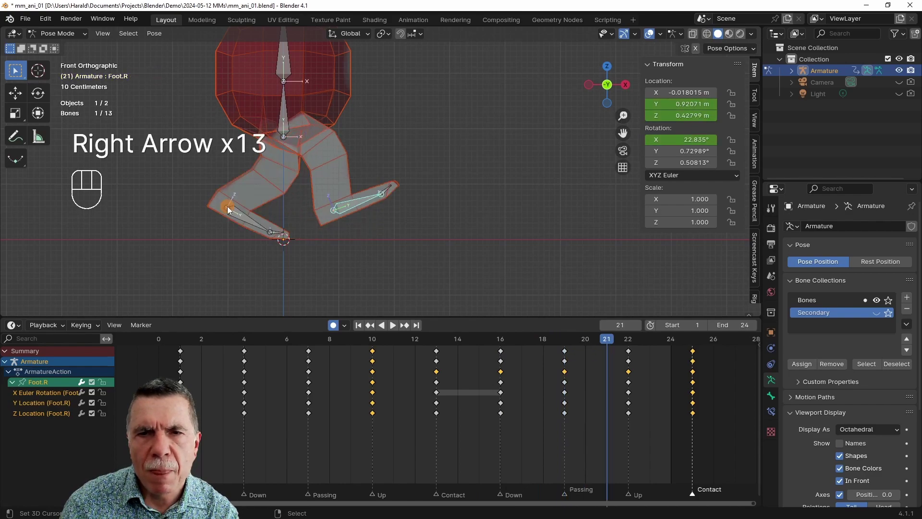
key(Left)
key(Left)
key(Right)
key(Right)
key(Right)
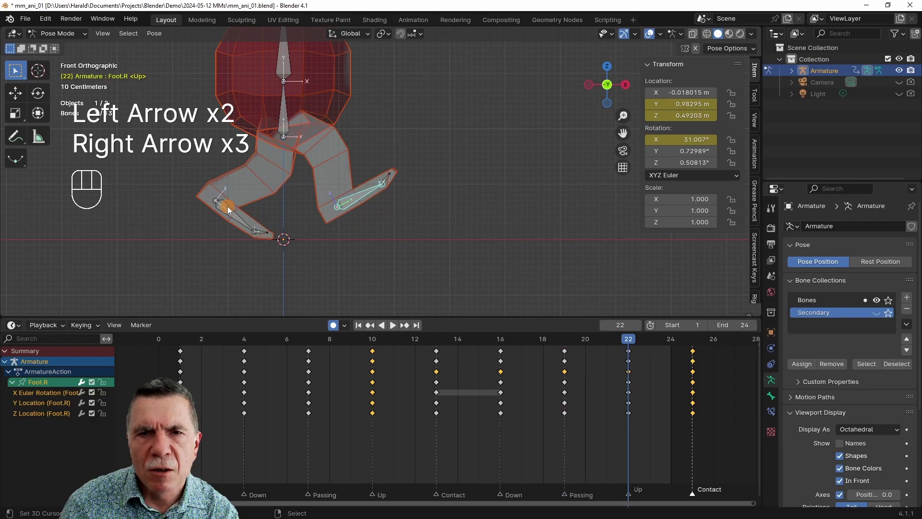
- Move Foot.R at frame 22 and play the animation preview from frame 1 to review it
key(g)
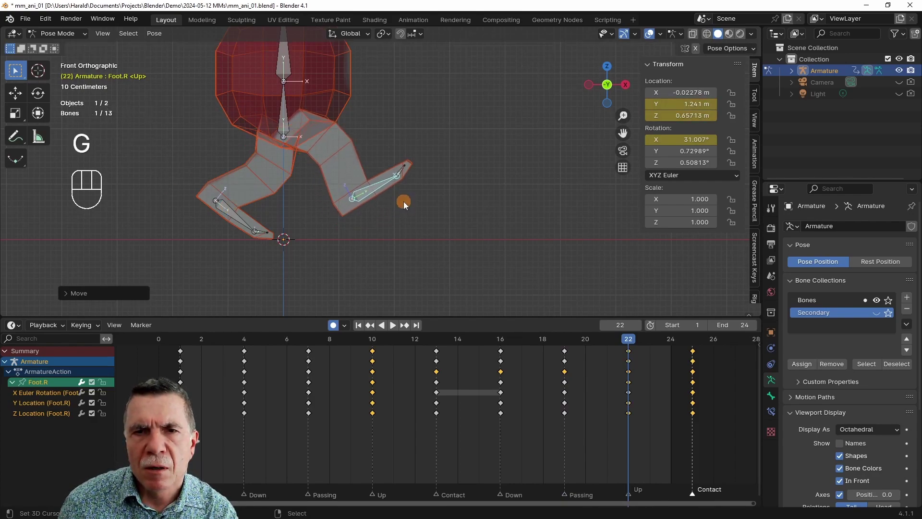
key(Right)
key(Right)
key(Right)
key(shift+Left)
key(space)
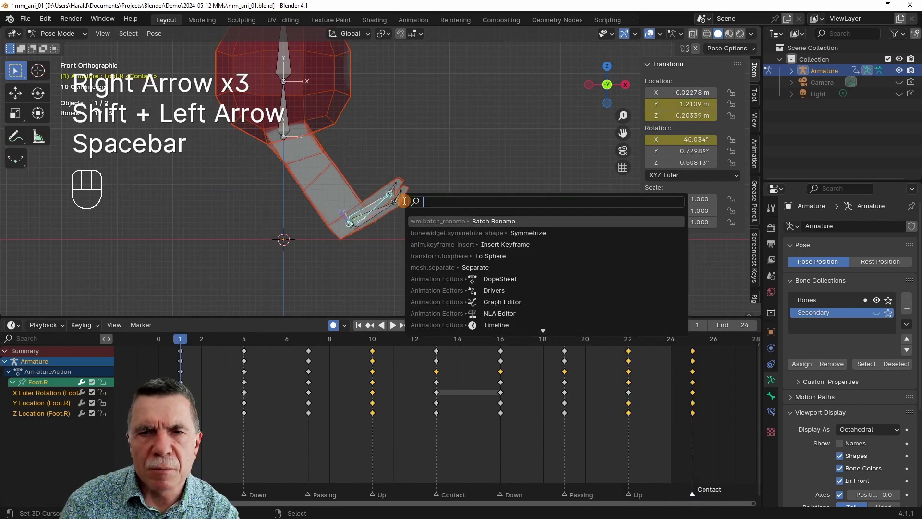
key(shift+space)
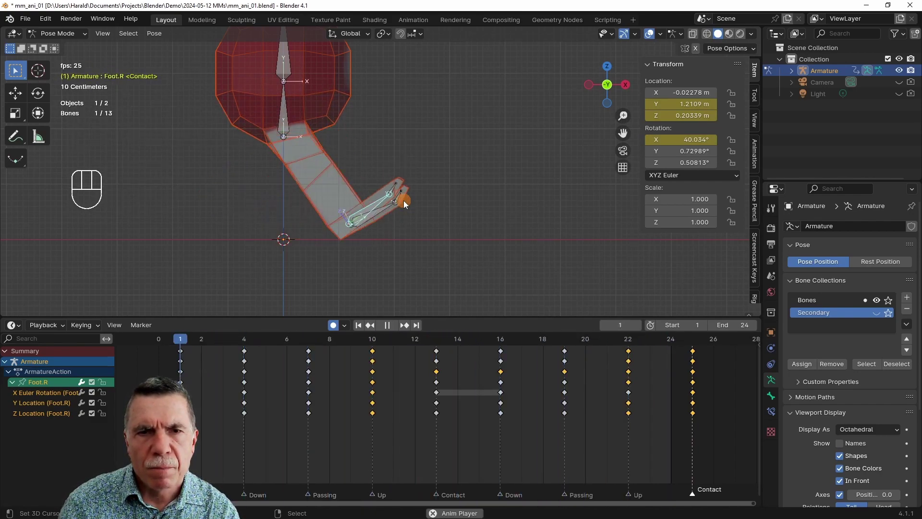
key(space)
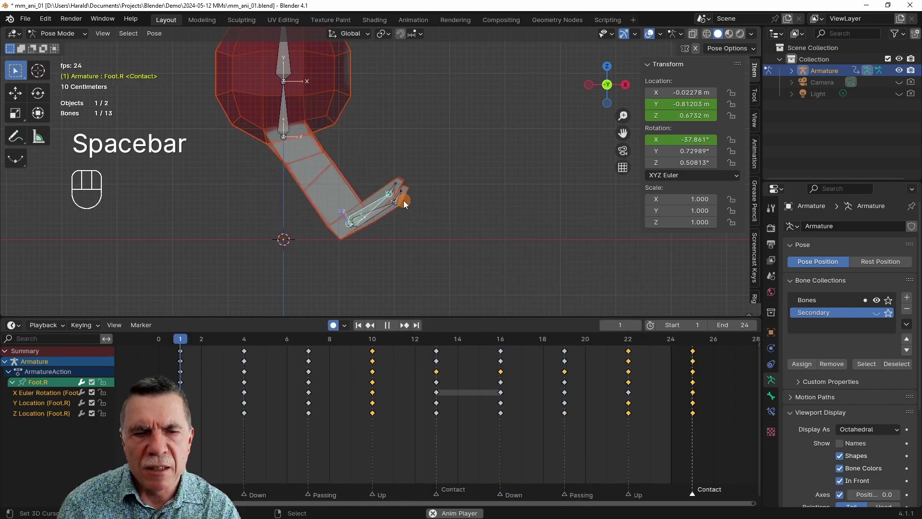
key(shift+space)
key(shift+Left)
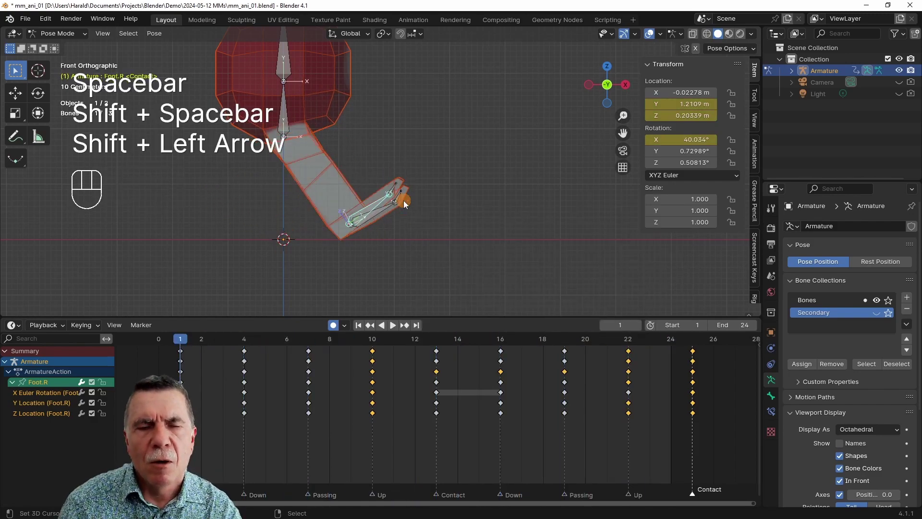
- Step through the cycle frame by frame to inspect the right foot's motion
key(Right)
key(Right)
key(Right)
key(Right)
key(Right)
key(Right)
key(Right)
key(Right)
key(Right)
key(Right)
key(Right)
key(Right)
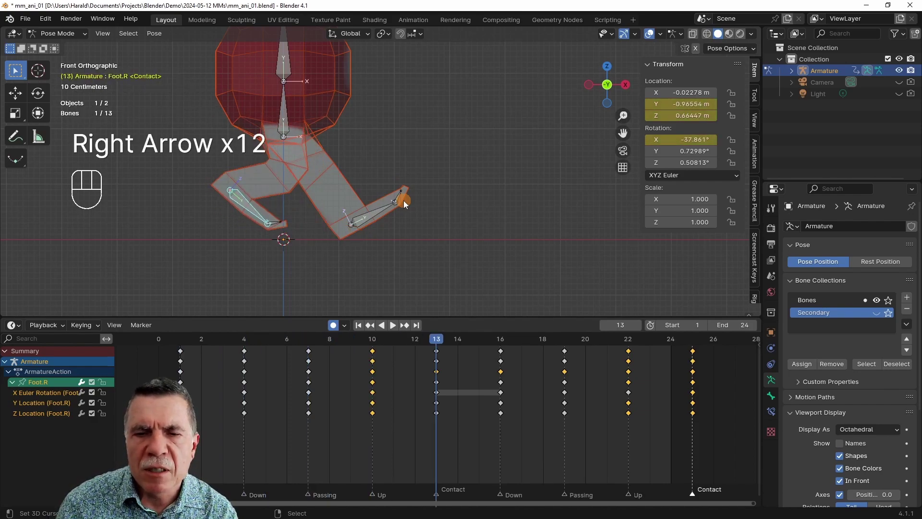
key(Right)
key(Right)
key(Right)
key(Right)
key(Right)
key(Right)
key(Right)
key(Right)
key(Right)
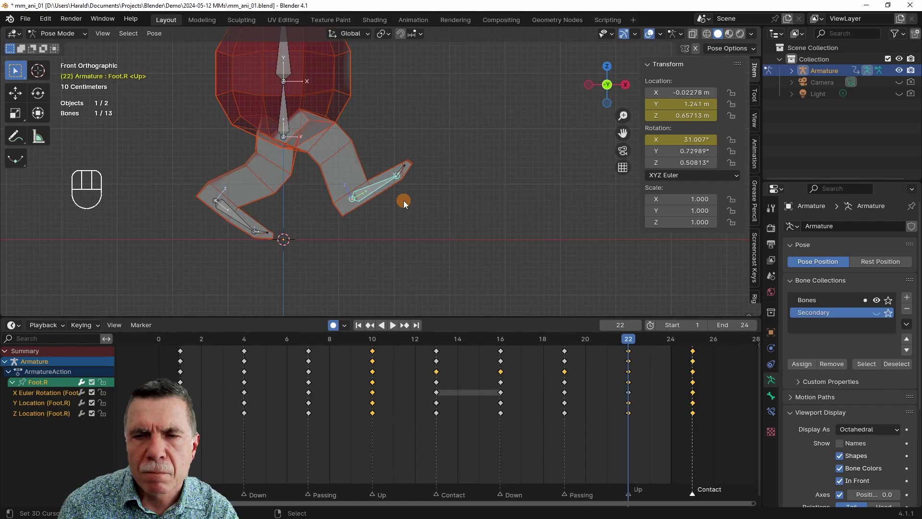
- At Up frame 22, raise Foot.R to about 0.66 m tilted about 31° and key location/rotation
key(Left)
key(Left)
key(Left)
key(Right)
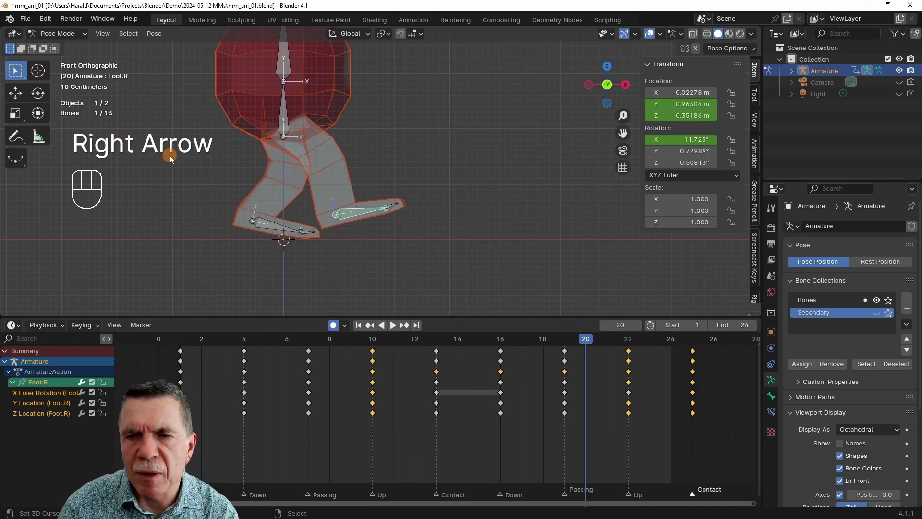
key(Right)
key(Right)
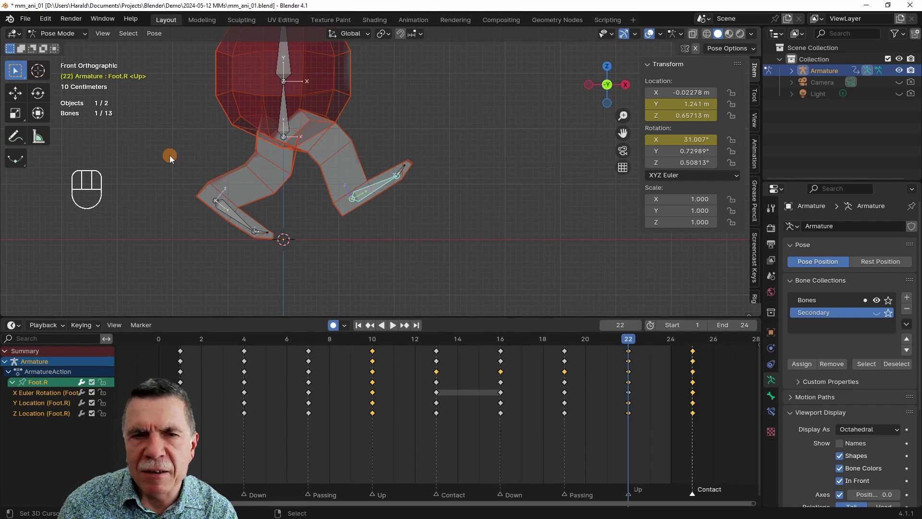
- Select Foot.L and Toes.L, reach closing Contact frame 25 and key them there
drag(284, 203, 285, 212)
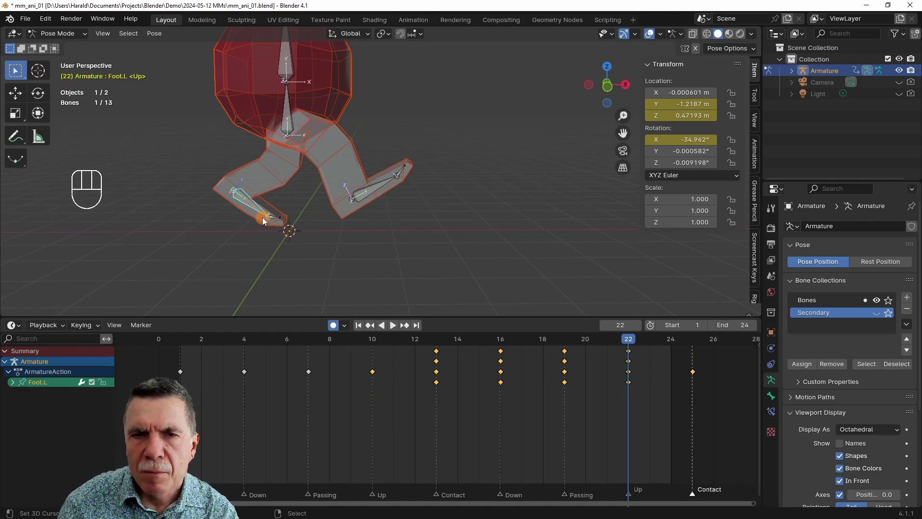
key(KP_1)
key(Right)
key(Right)
key(Right)
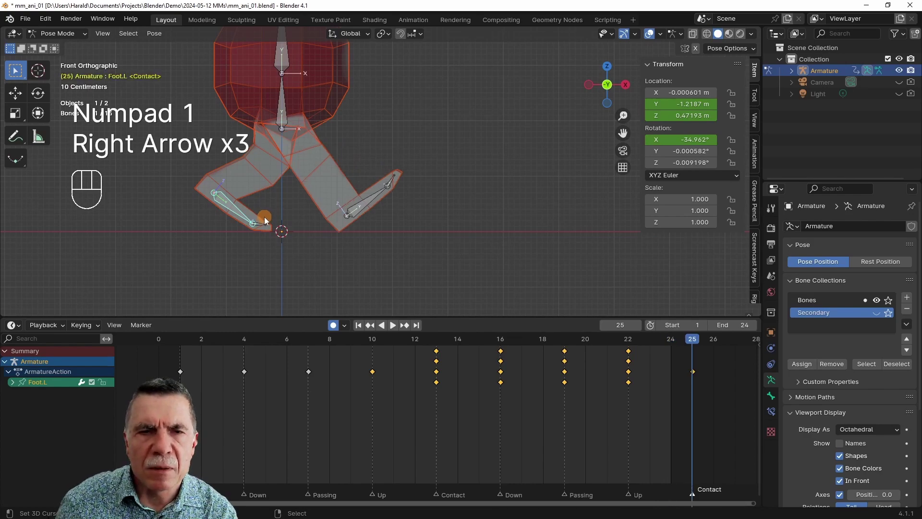
key(g)
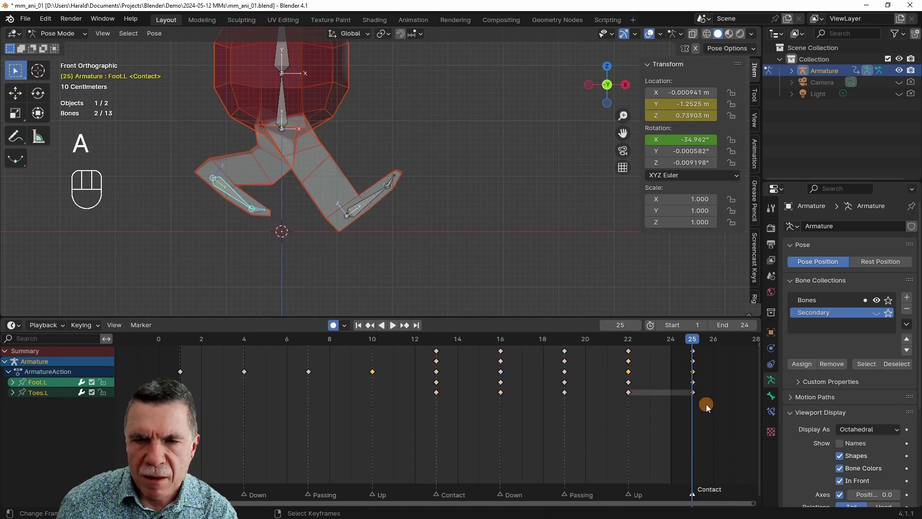
- Box-select the new frame-25 keys, cancel an attempted shift, and return to frame 1
key(b)
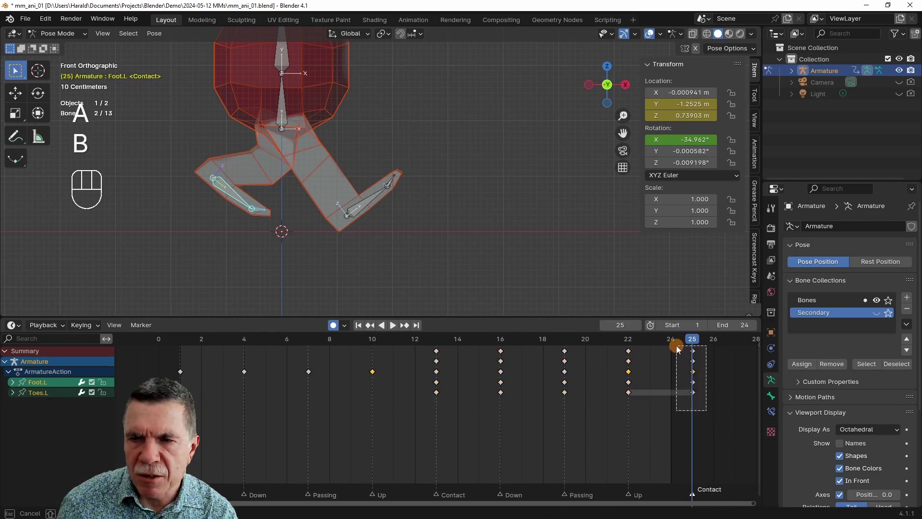
key(shift+d)
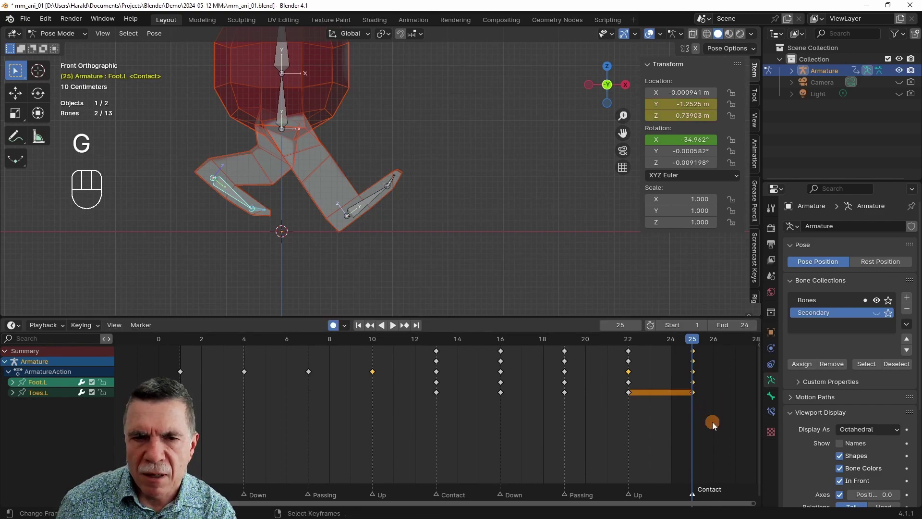
key(shift+d)
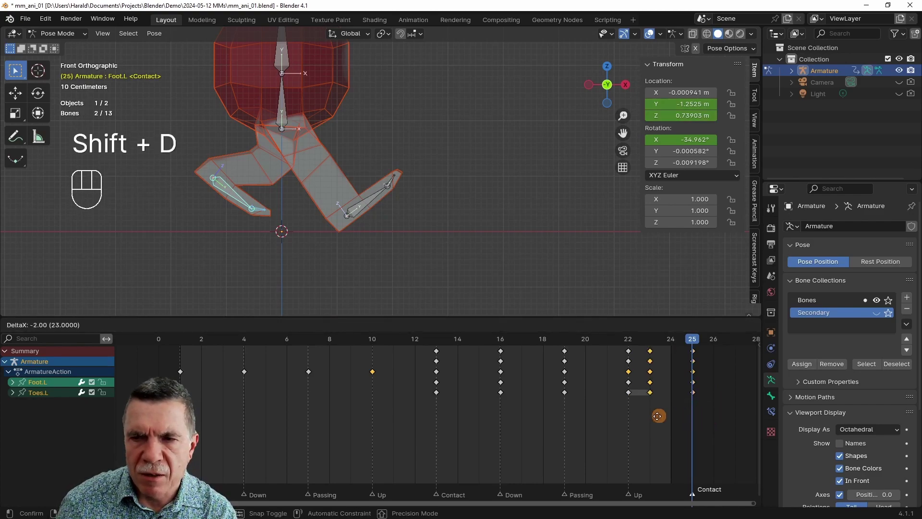
key(shift+Left)
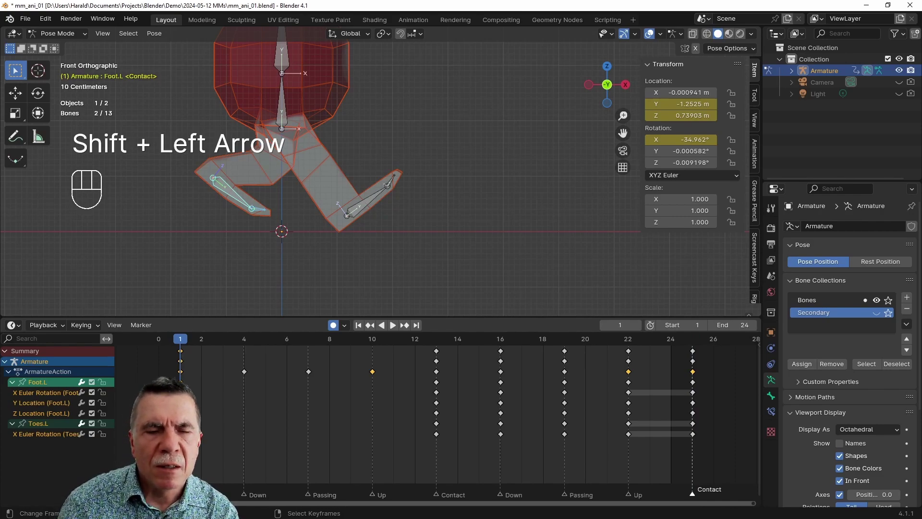
- Move Foot.L into its Down pose at frame 4 and key it
key(Right)
key(Right)
key(Right)
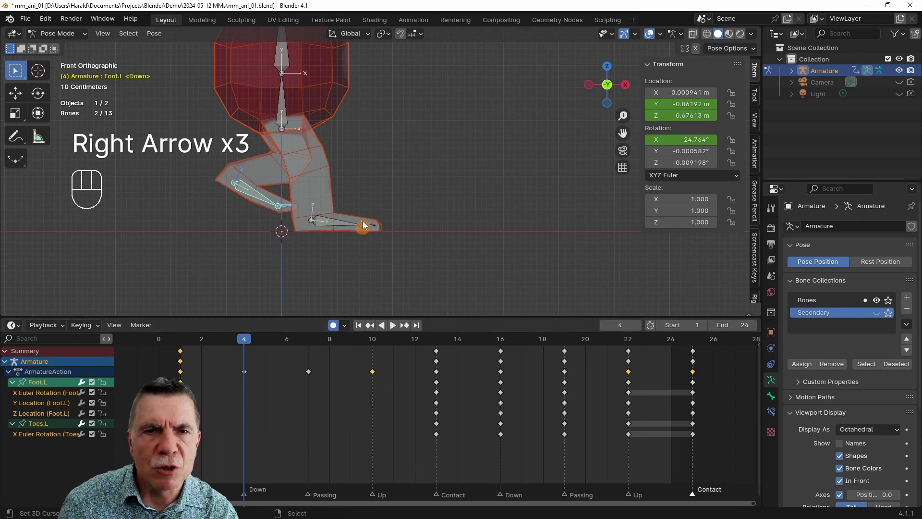
key(g)
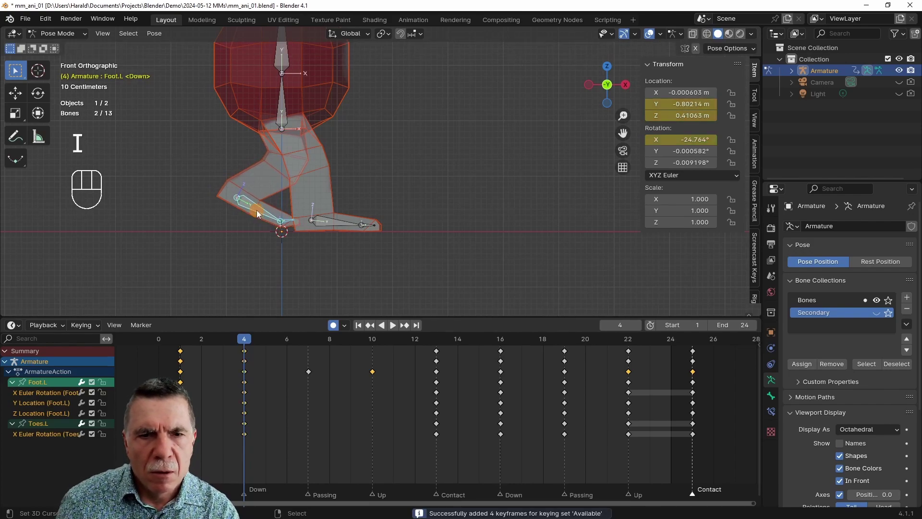
- Move Foot.L into its Passing pose at frame 7 and key it
key(Right)
key(Right)
key(Right)
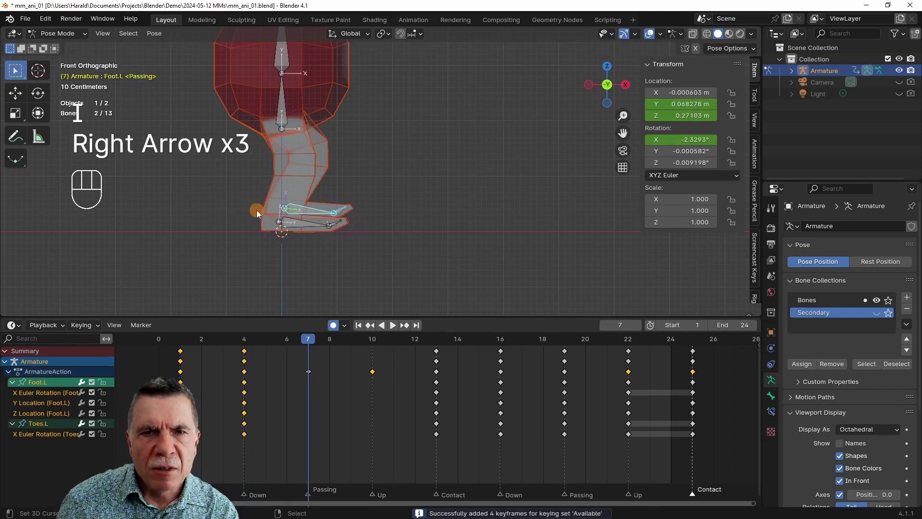
key(g)
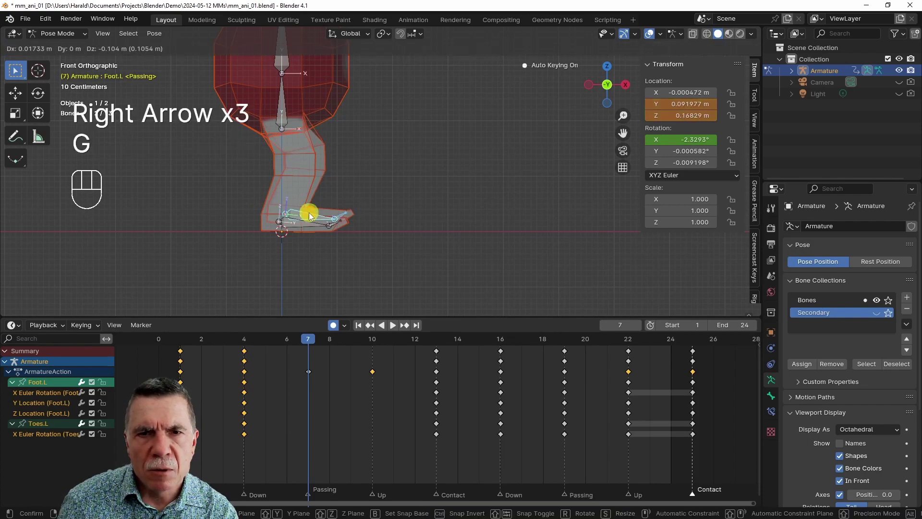
key(i)
key(Right)
key(Right)
key(Right)
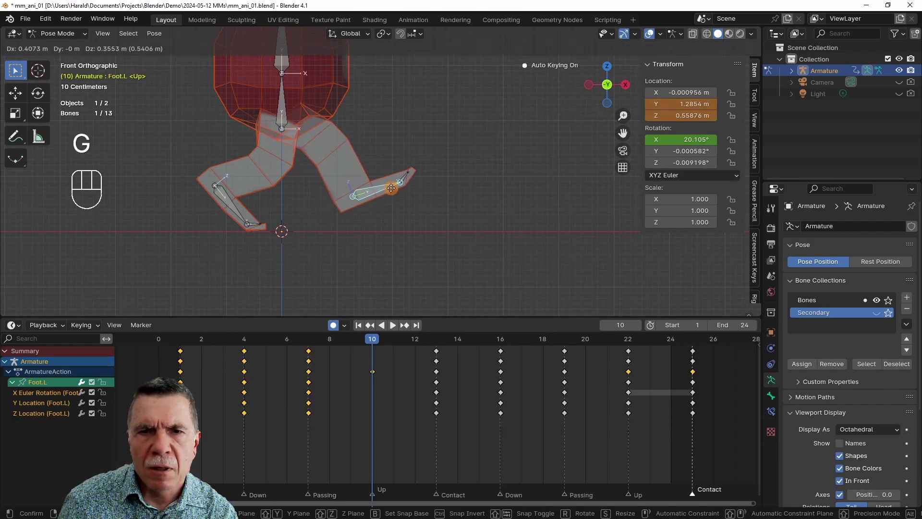
- Key Foot.L's Up pose at frame 10, then key Toes.L's bend at frame 1 and Passing frame 7
key(r)
key(g)
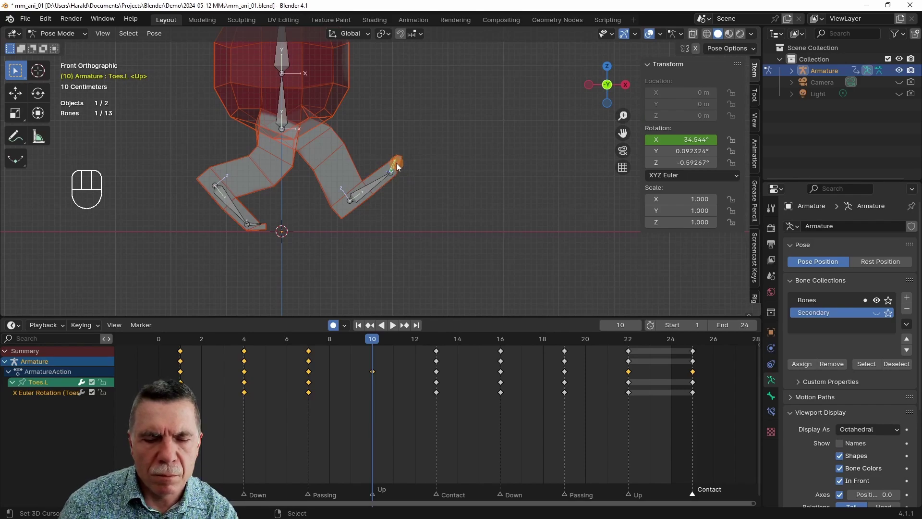
key(shift+Left)
key(space)
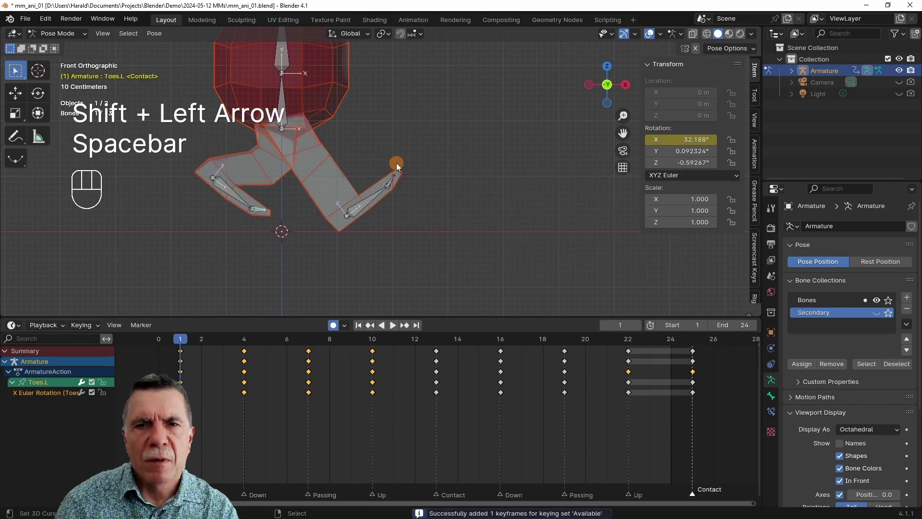
key(shift+space)
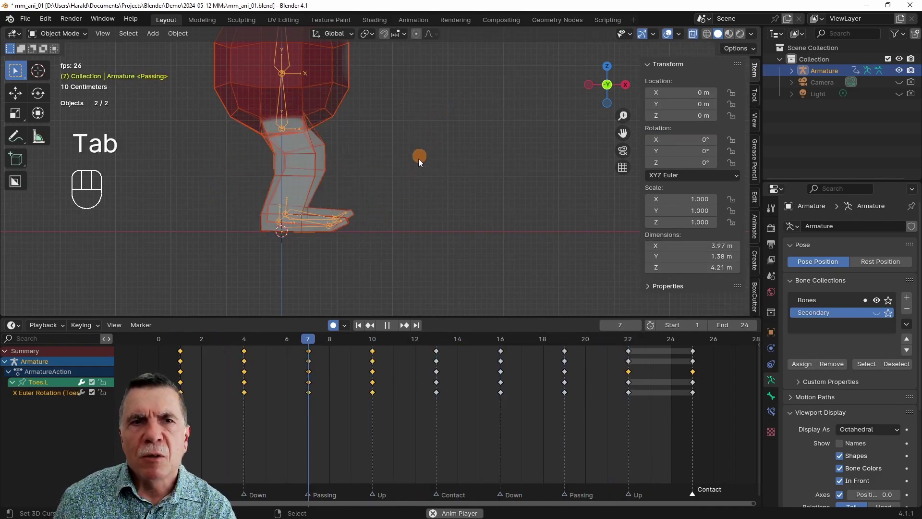
key(shift+Tab)
drag(427, 168, 411, 222)
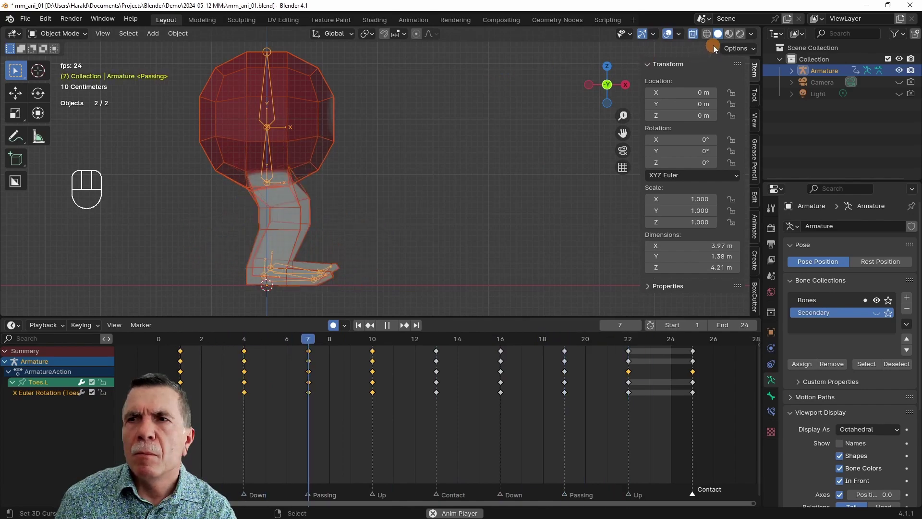
click(695, 34)
drag(389, 151, 266, 162)
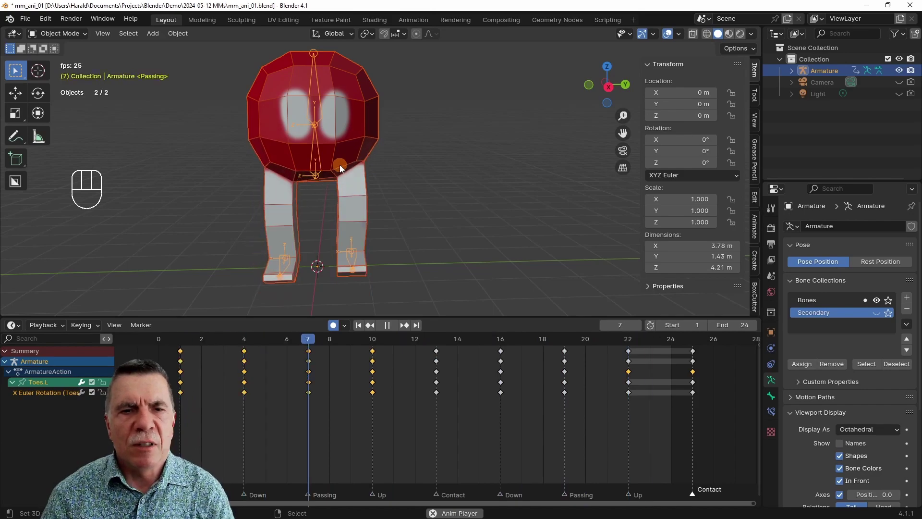
key(space)
key(space)
key(Left)
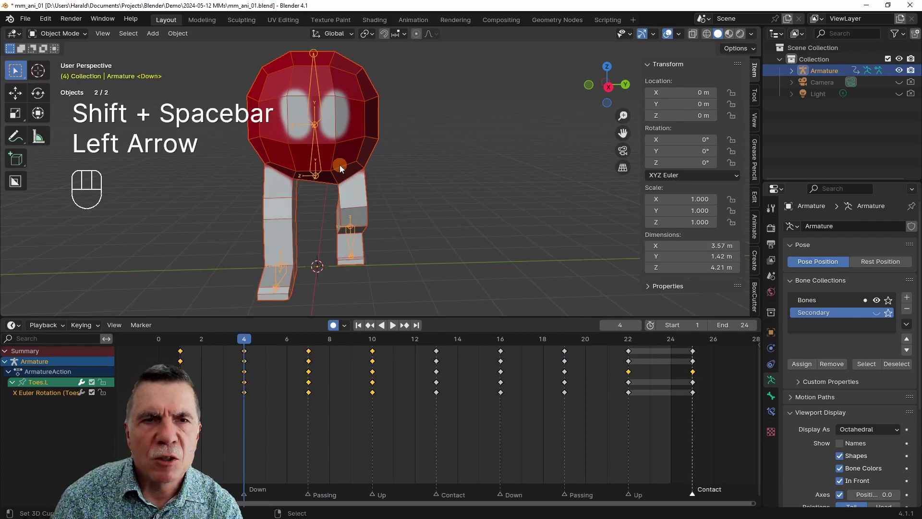
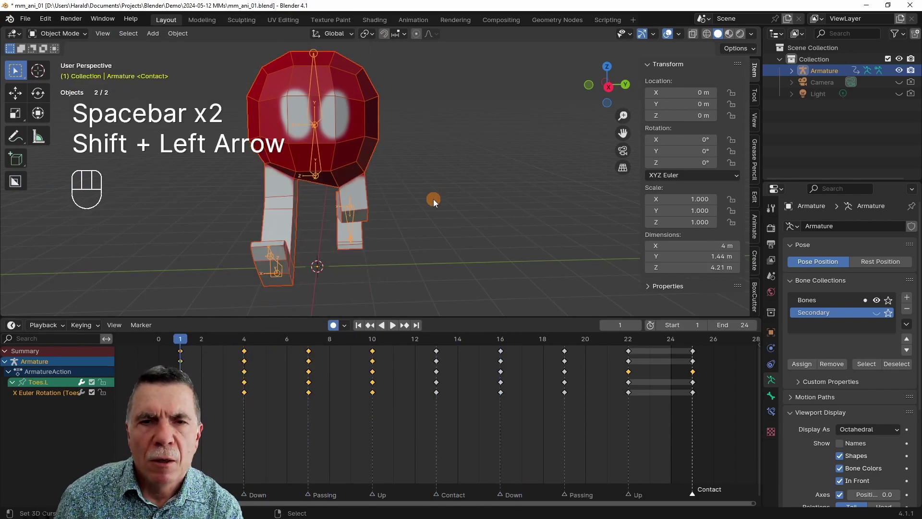
key(KP_1)
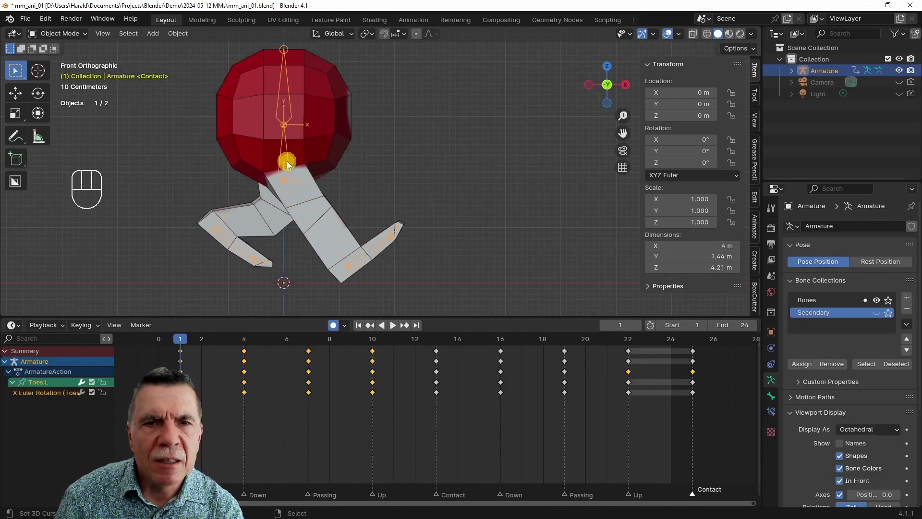
key(Tab)
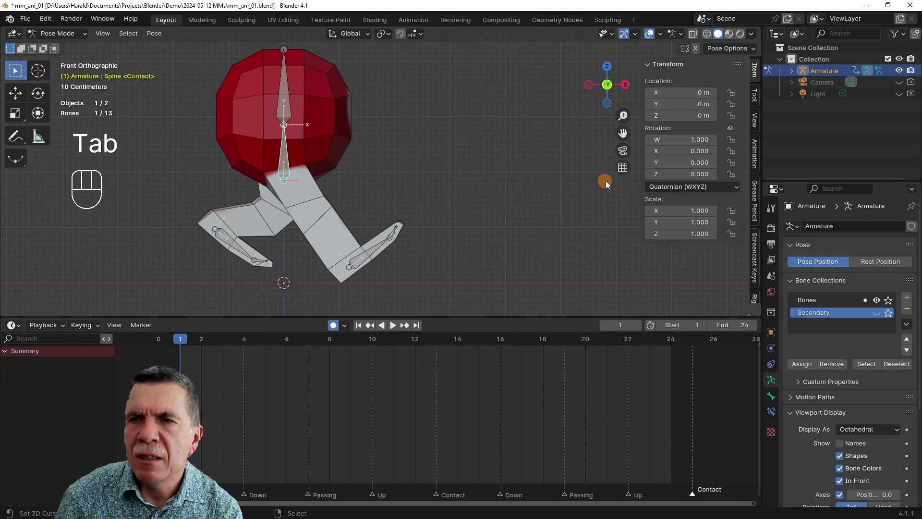
- Select the Spine bone and key its tilt at Contact frame 1 and the Down frame
drag(656, 189, 673, 228)
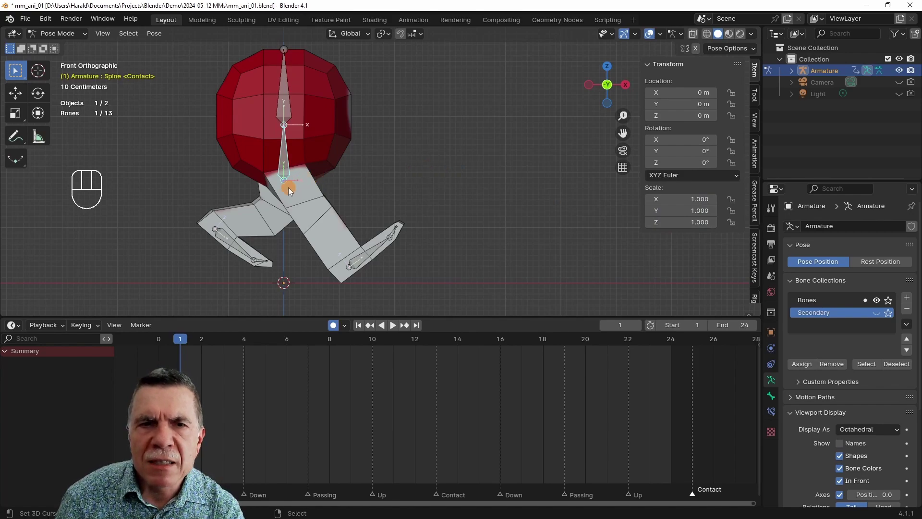
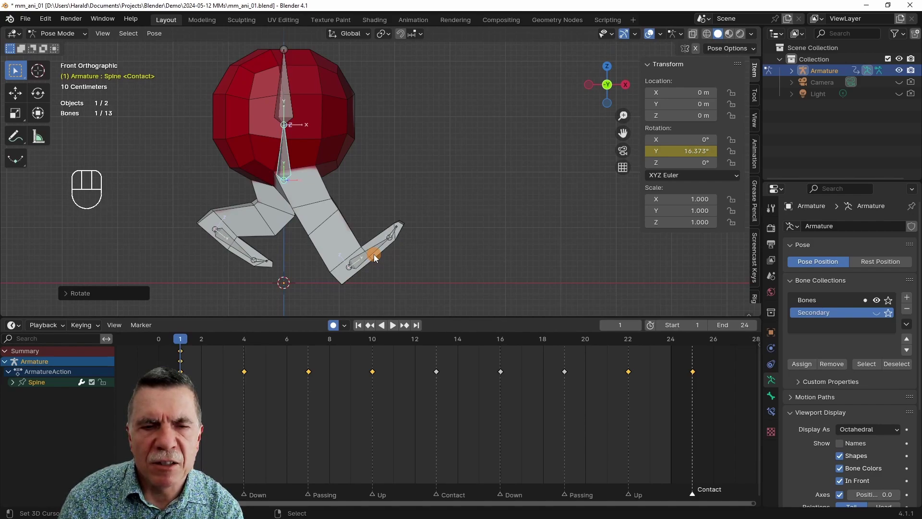
key(Right)
key(Right)
key(Right)
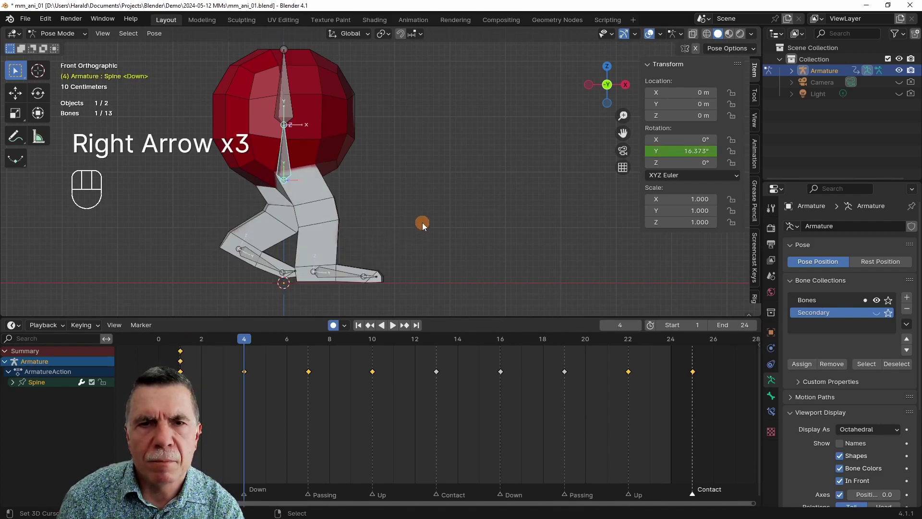
key(r)
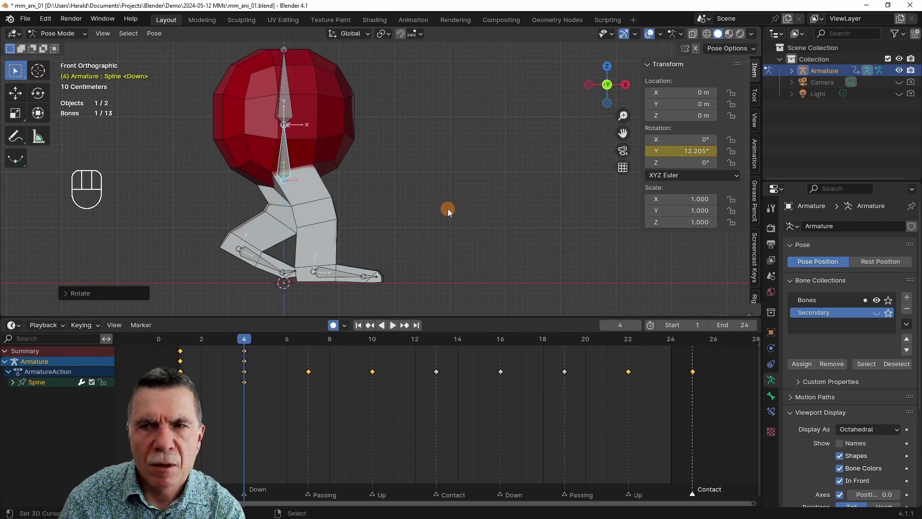
key(Right)
- Key the spine upright at the Passing frame and its rotation on the following markers through Contact frame 13
key(Right)
key(Right)
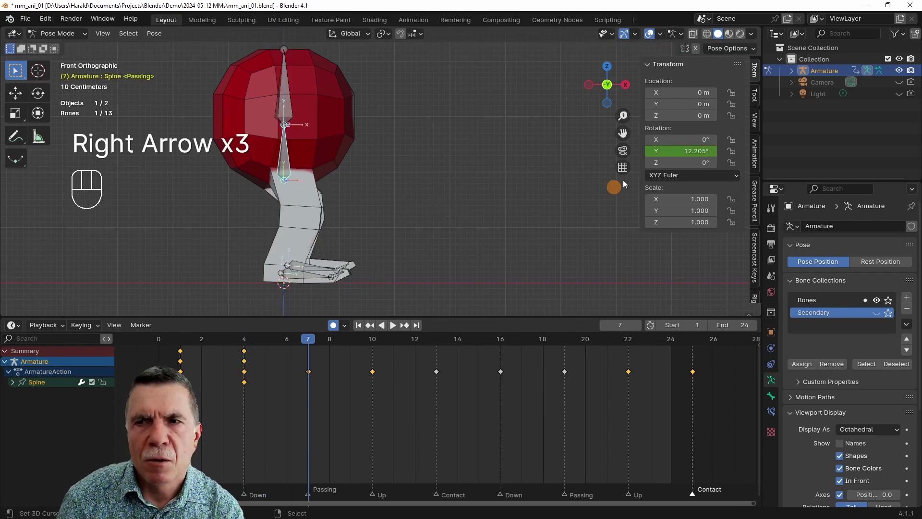
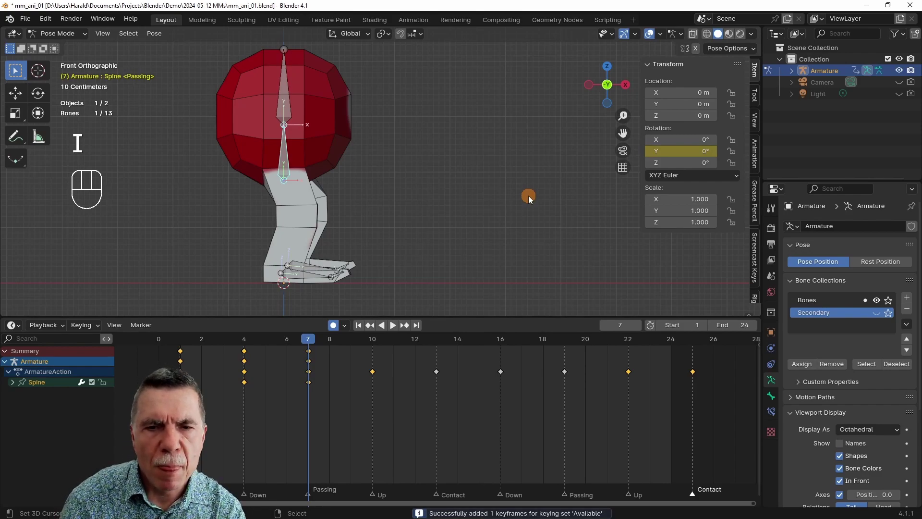
key(Right)
key(Right)
key(Right)
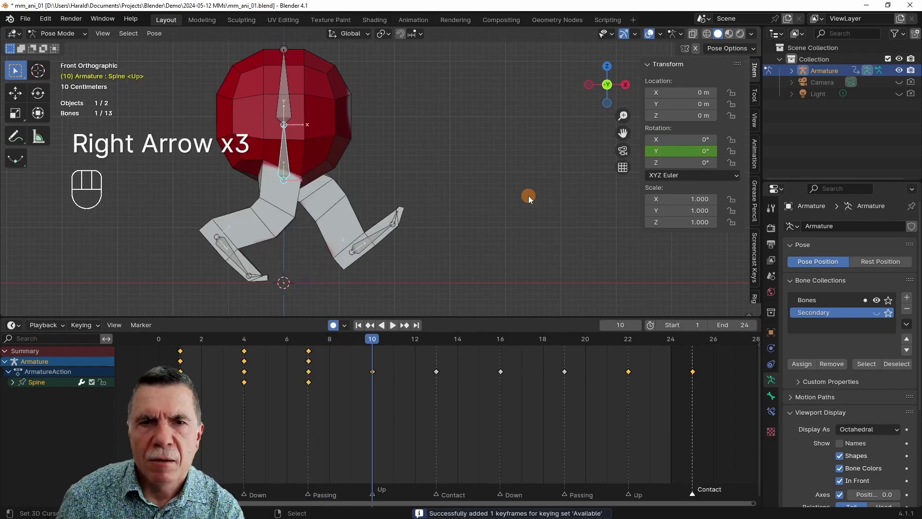
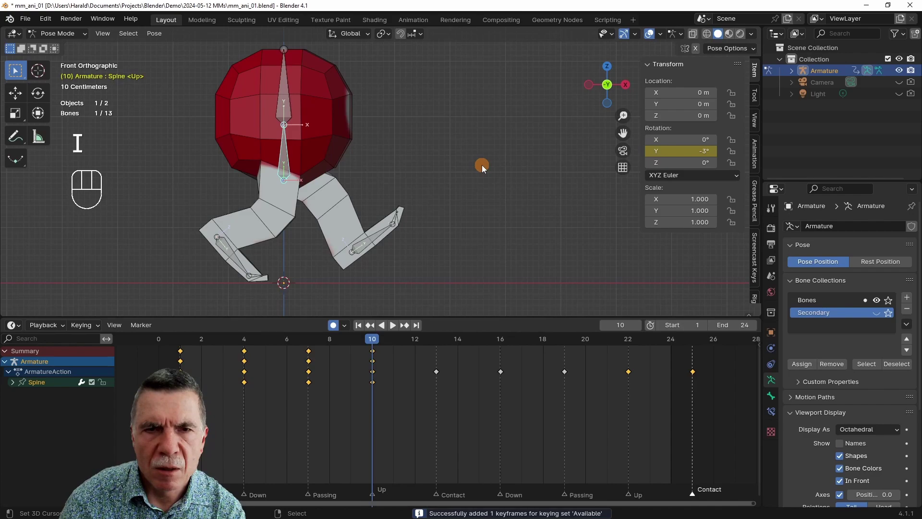
key(Right)
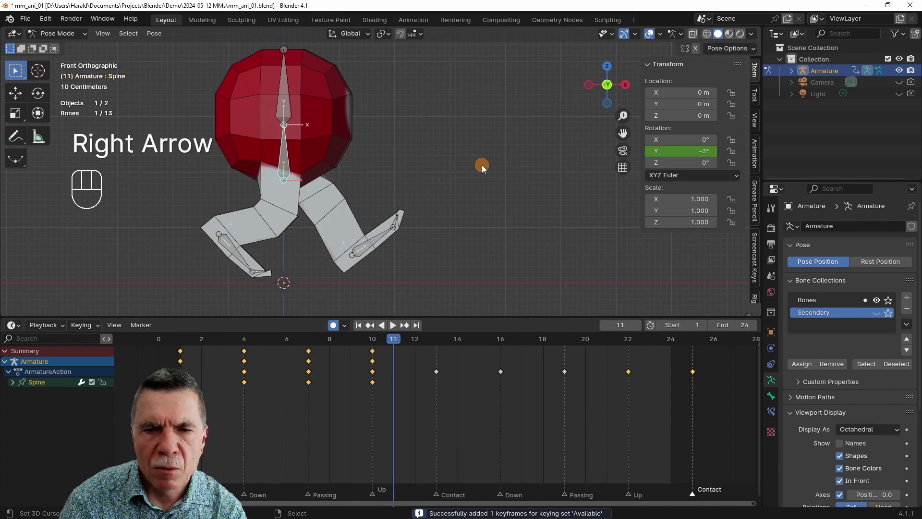
key(Right)
key(Right)
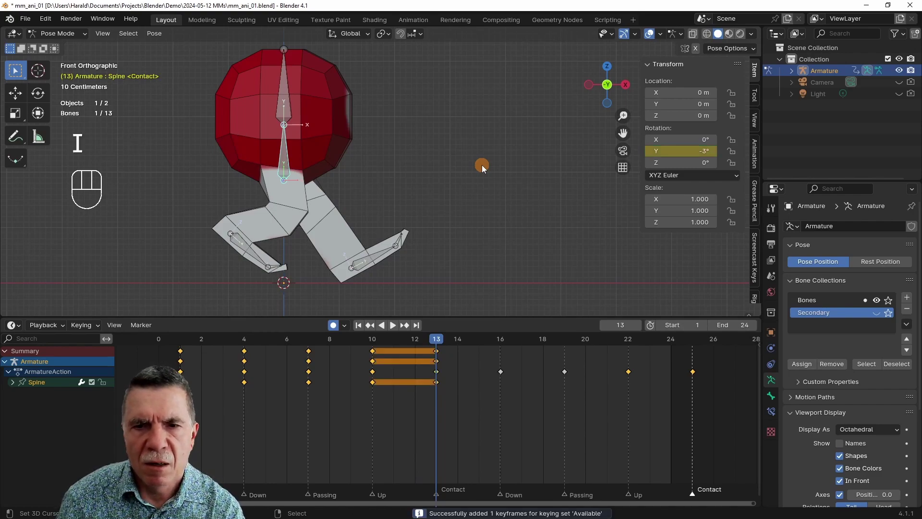
- Step on to Passing frame 19 and key the spine's rotation at about −3° Y
key(Right)
key(Right)
key(Right)
key(Right)
key(Right)
key(Right)
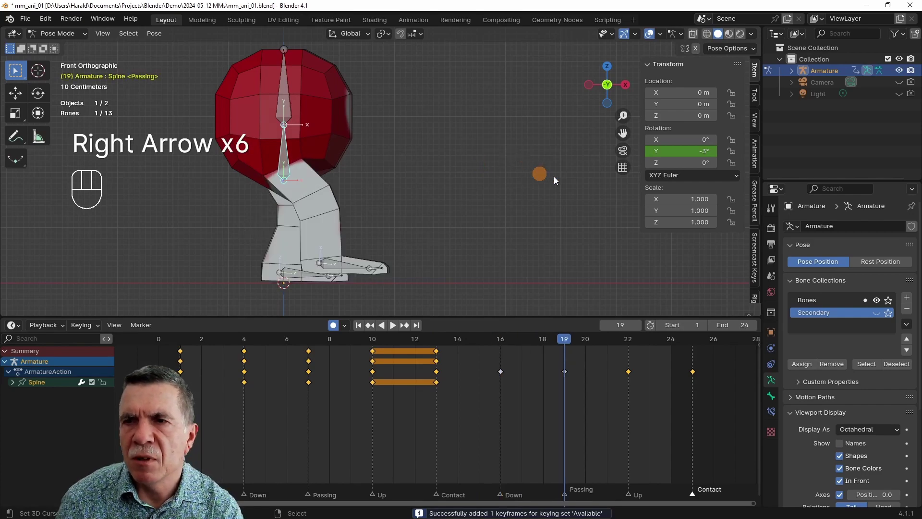
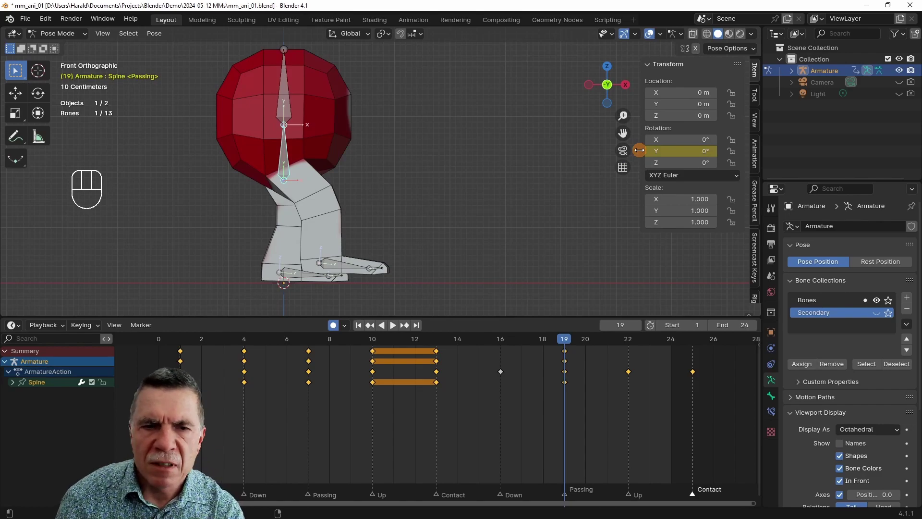
- Scrub from frame 1 through the cycle to review how the spine tilt holds between Up and Contact
key(shift+Left)
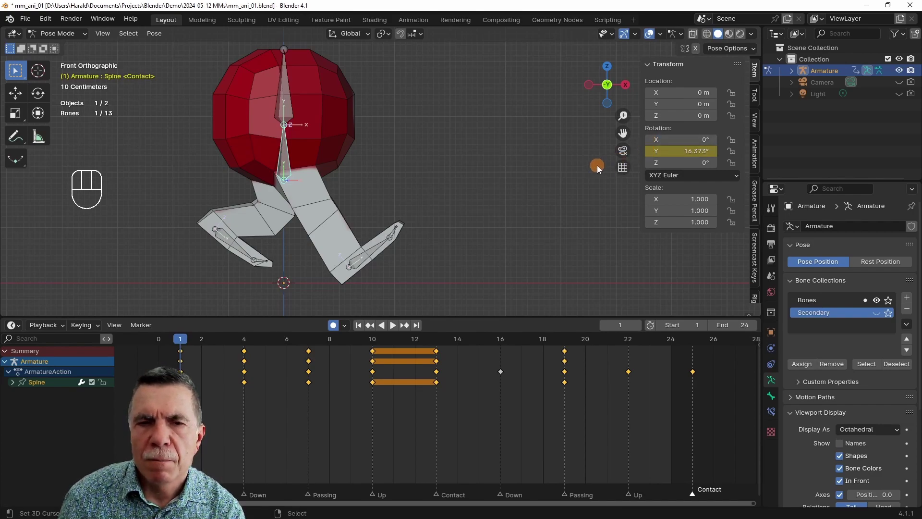
key(Right)
key(Right)
key(Right)
key(Right)
key(Right)
key(Right)
key(Right)
key(Right)
key(Right)
key(Right)
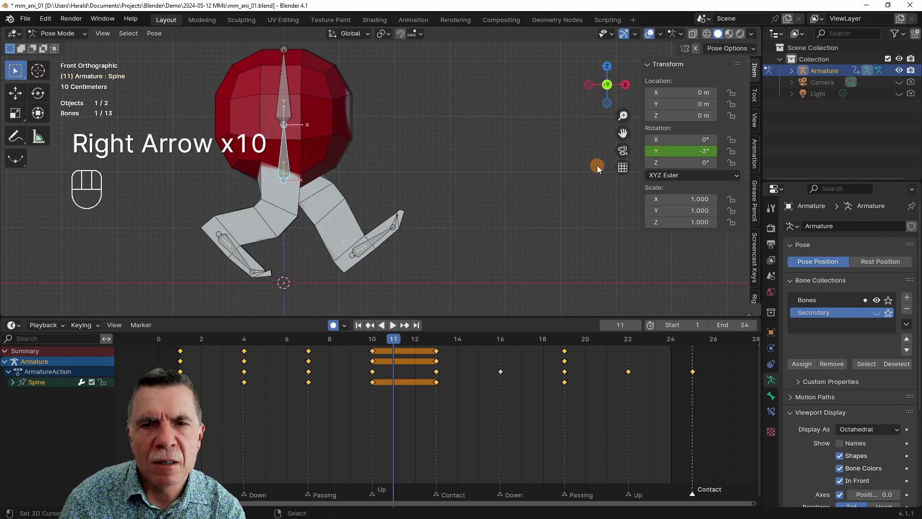
key(Right)
key(Right)
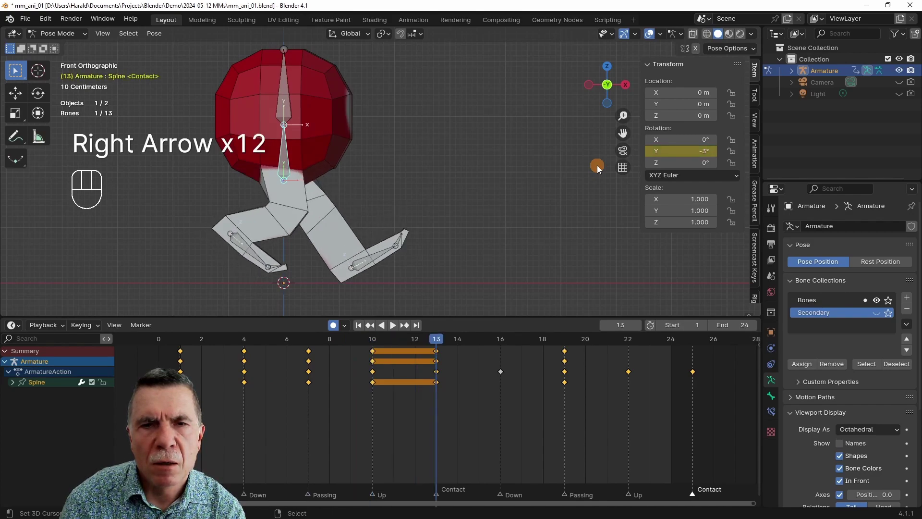
key(Left)
key(Left)
key(Left)
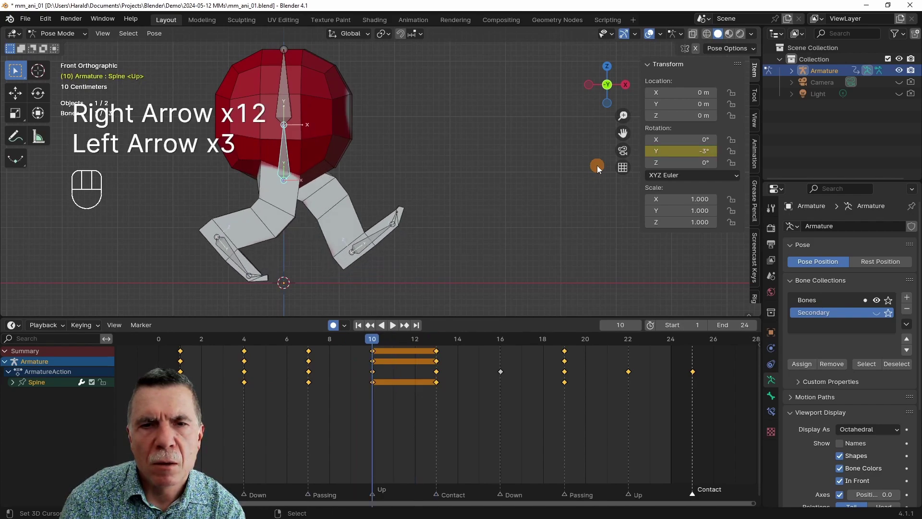
key(Left)
key(Left)
key(Left)
- Re-tilt the Spine on Y at Up frame 10 and Contact frame 13 (about −7.6°) and key both
key(Right)
key(Right)
key(Right)
key(Right)
key(Right)
key(Right)
key(Right)
key(Right)
key(Right)
key(Right)
key(Left)
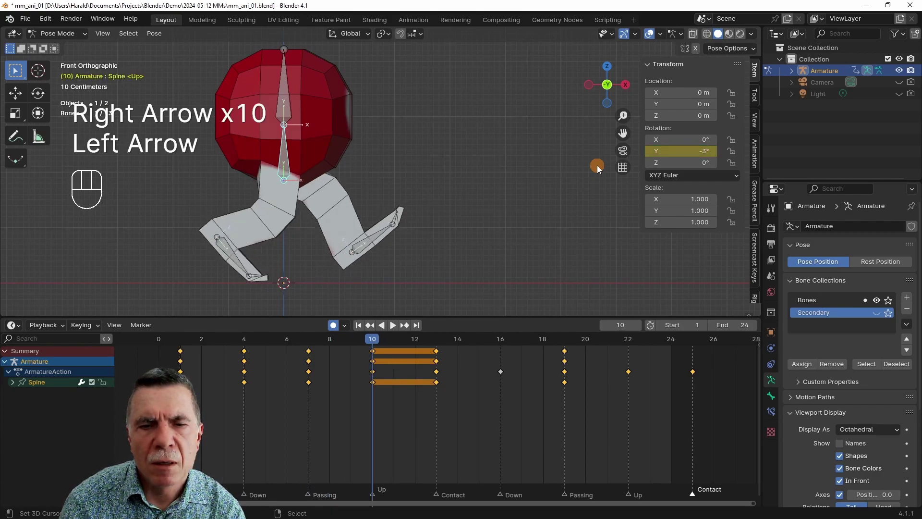
key(Right)
key(Right)
key(Right)
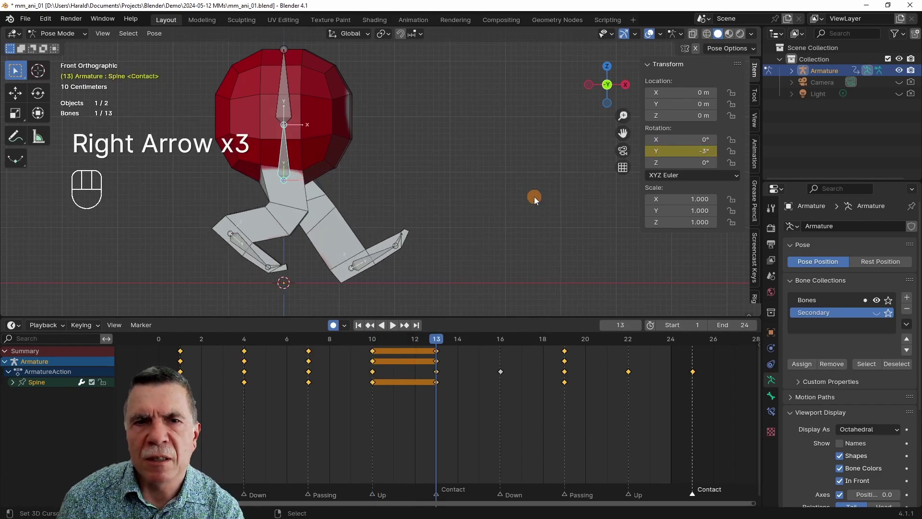
key(r)
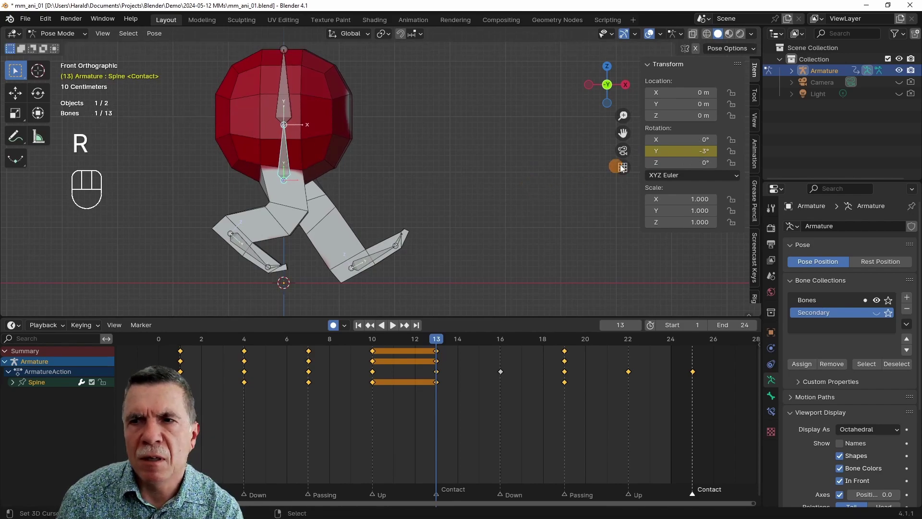
key(r)
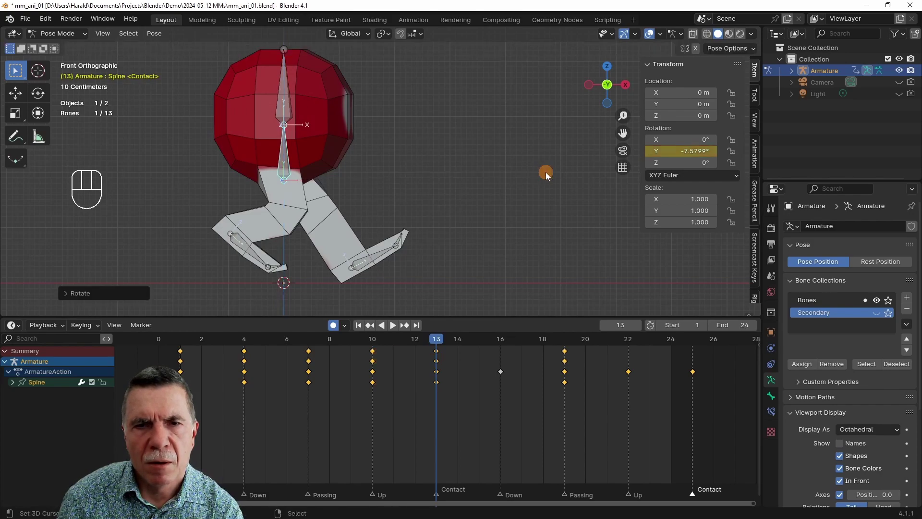
- Rotate the Spine on Y and key it at Down frame 16, Passing frame 19 and Up frame 22
key(Right)
key(Right)
key(Right)
key(r)
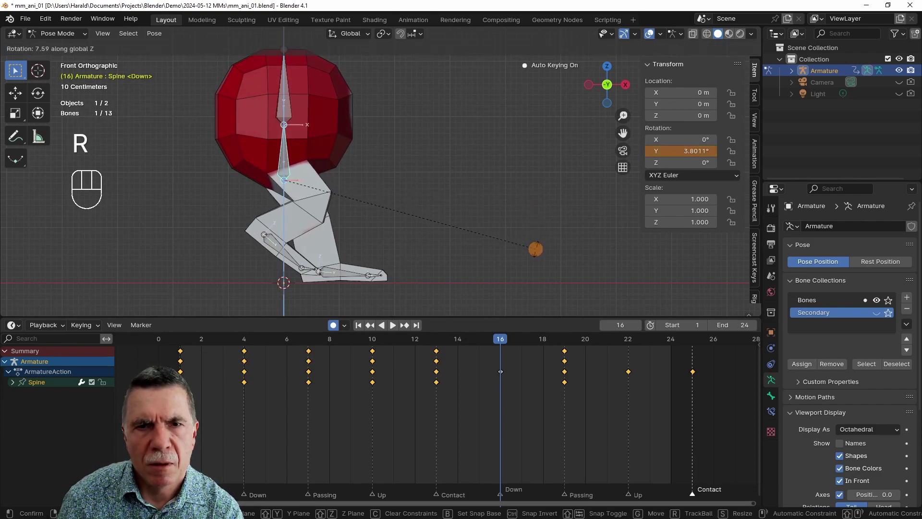
key(Right)
key(Right)
key(Right)
key(r)
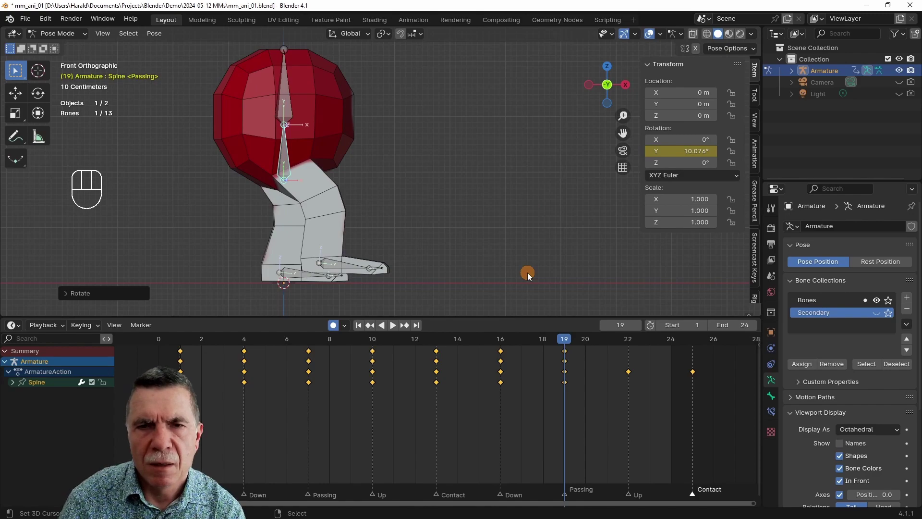
key(Right)
key(Right)
key(Right)
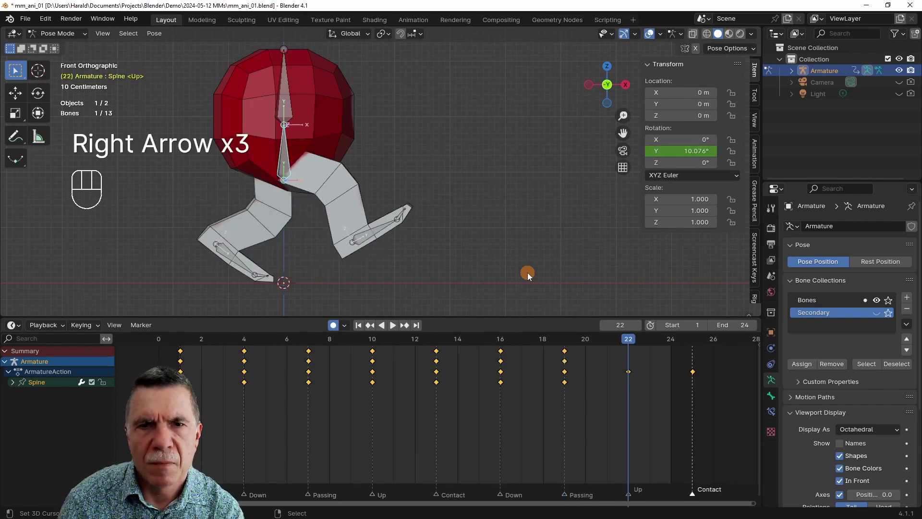
key(r)
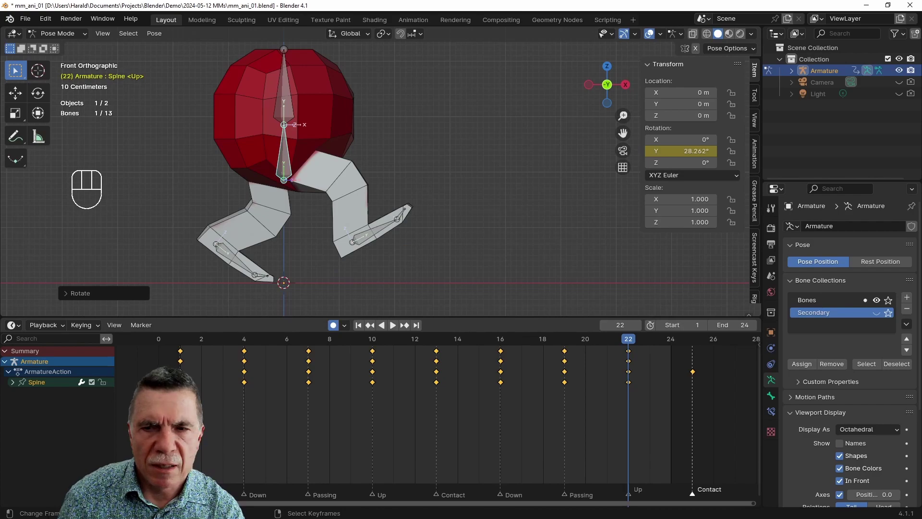
- Copy the frame-1 Contact spine pose to closing Contact frame 25 and play the cycle back
key(b)
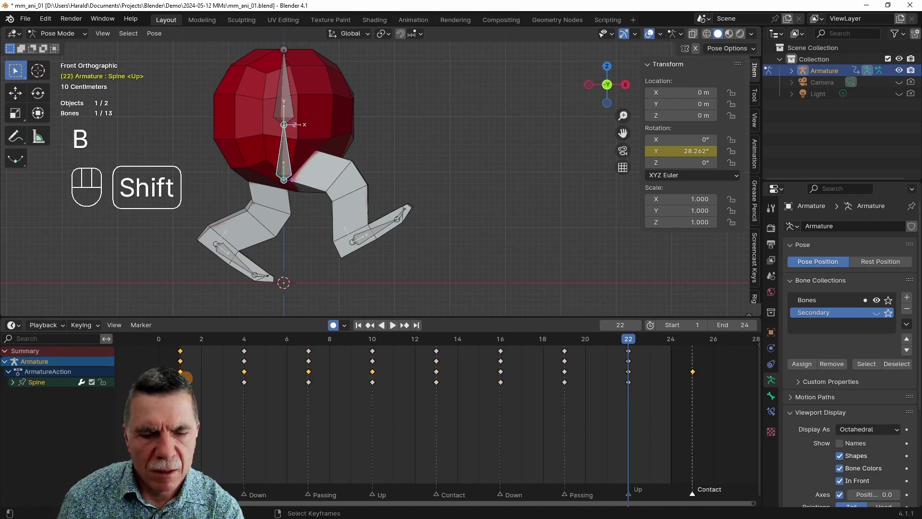
key(shift+d)
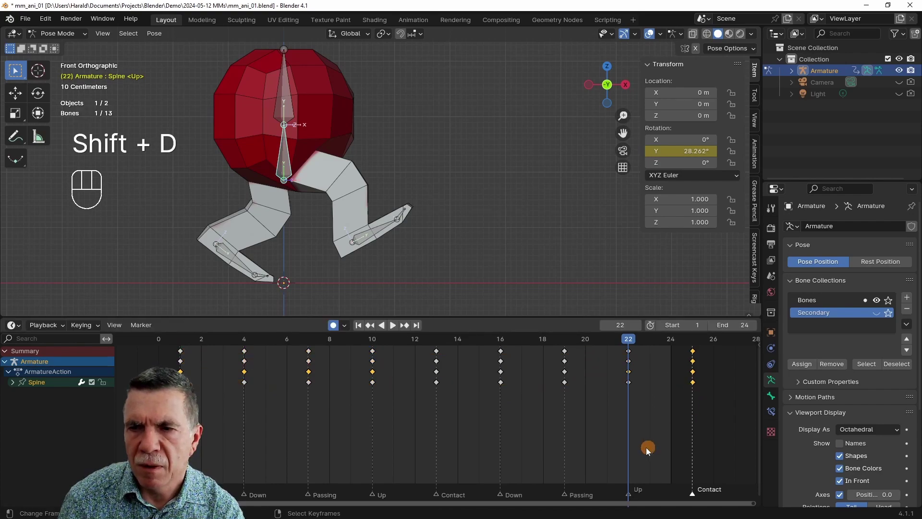
key(shift+Left)
key(space)
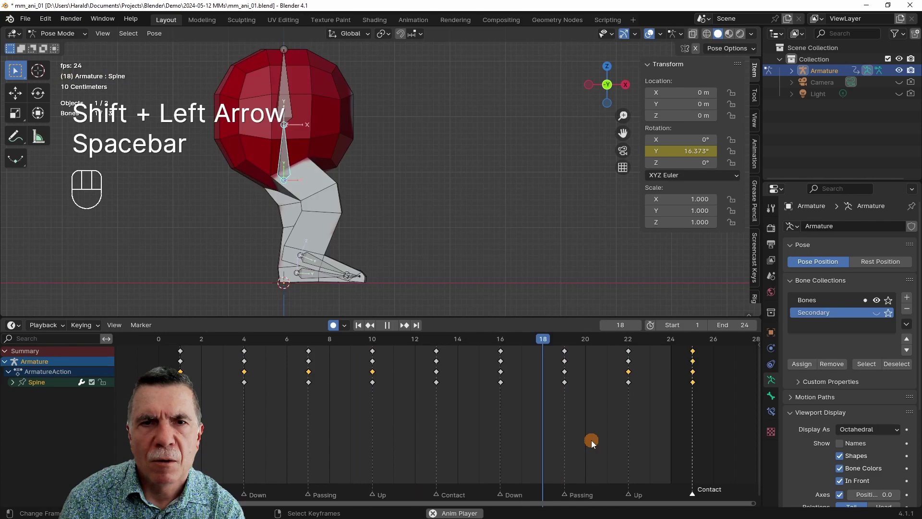
key(space)
key(shift+Left)
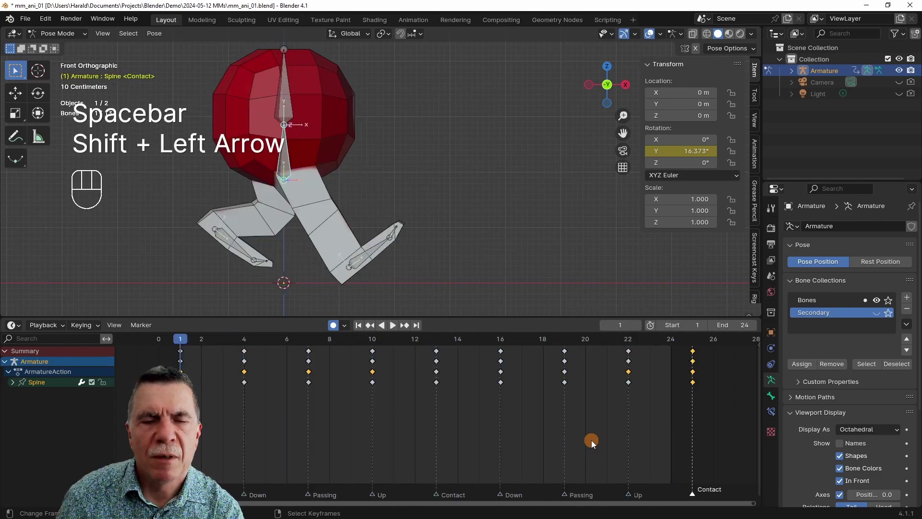
key(space)
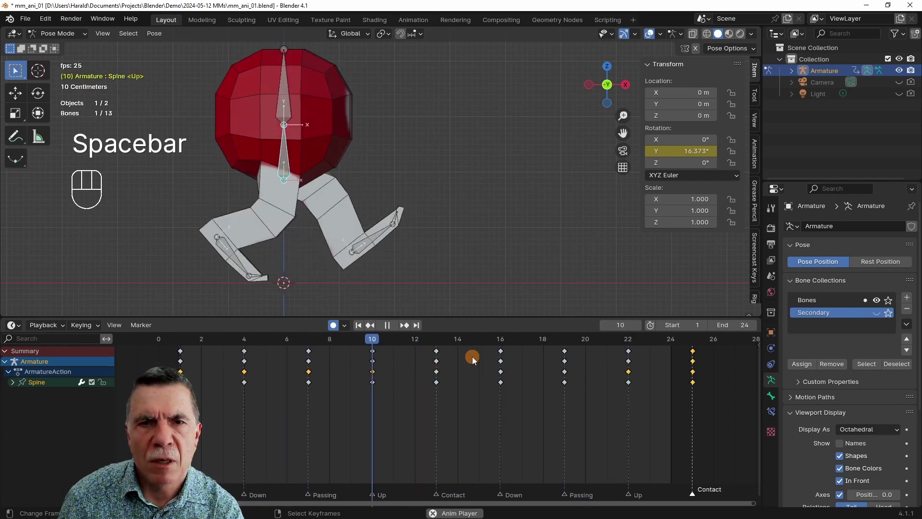
- From a side view, scrub through the walk cycle to judge the spine's forward tilt
drag(417, 271, 274, 268)
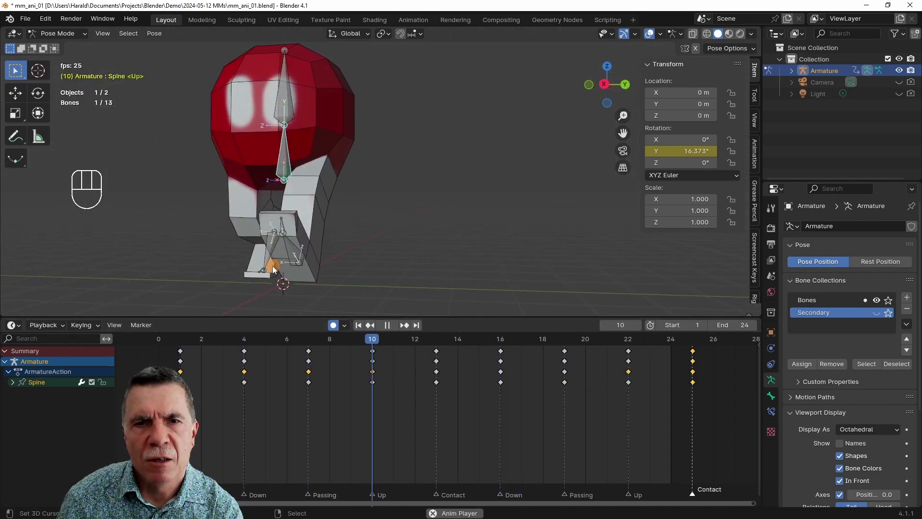
key(space)
key(Left)
key(Left)
key(Left)
key(Left)
key(Right)
key(Right)
key(Right)
key(Right)
key(Right)
key(Right)
key(Right)
key(Right)
key(Right)
key(Right)
key(Right)
key(Right)
key(Right)
key(Right)
key(Left)
key(Left)
- At the second Up frame 22, lower the Spine Y rotation to about 24° and key it
key(Right)
key(Right)
key(Right)
key(Right)
key(Right)
key(Right)
key(Right)
key(Right)
key(Right)
key(Left)
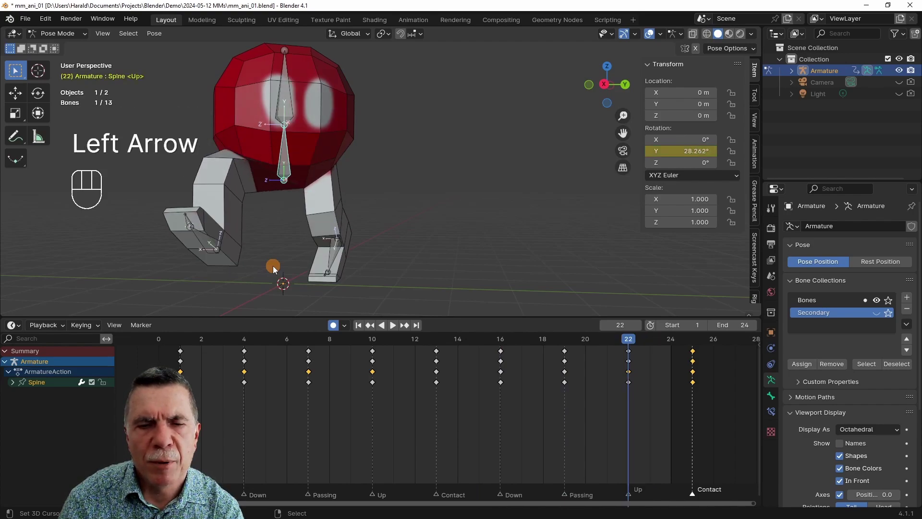
key(Left)
key(Left)
key(Left)
key(Left)
key(Left)
key(Right)
key(Right)
key(Right)
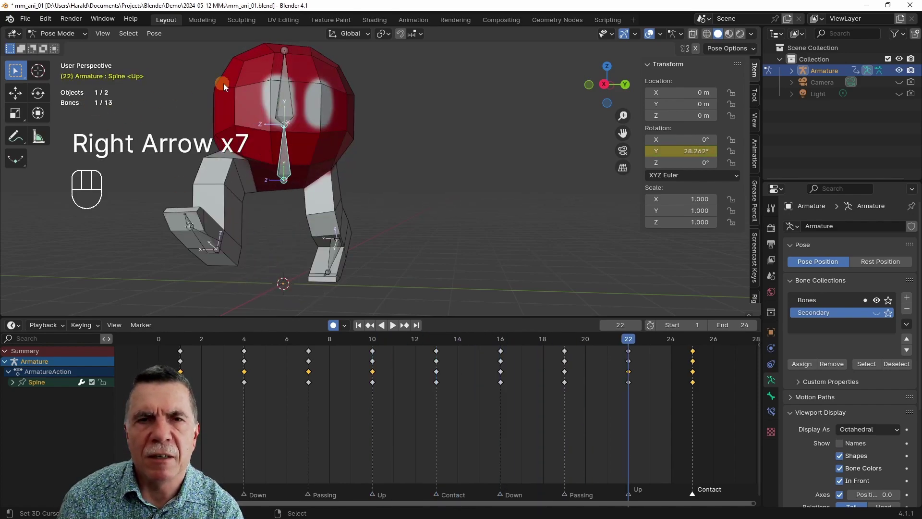
key(r)
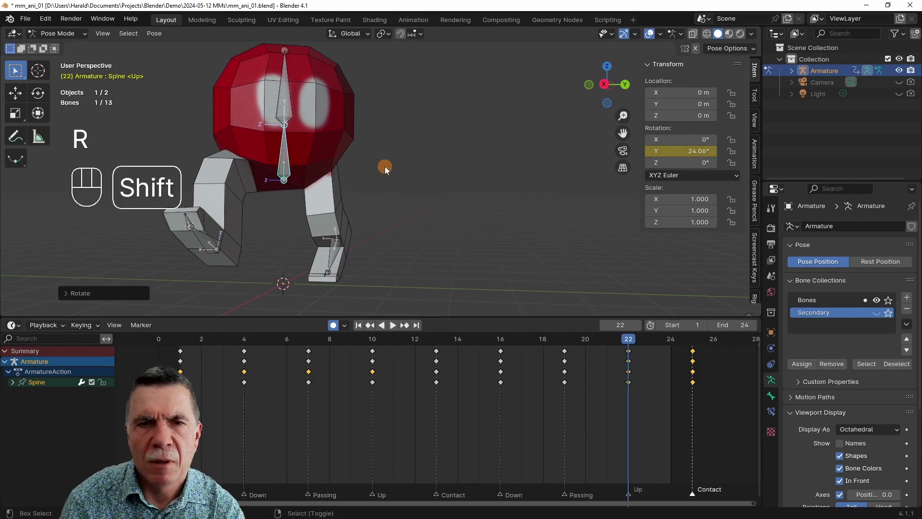
- Replay the cycle from frame 1 and inspect it from front and side views
key(shift+Left)
key(space)
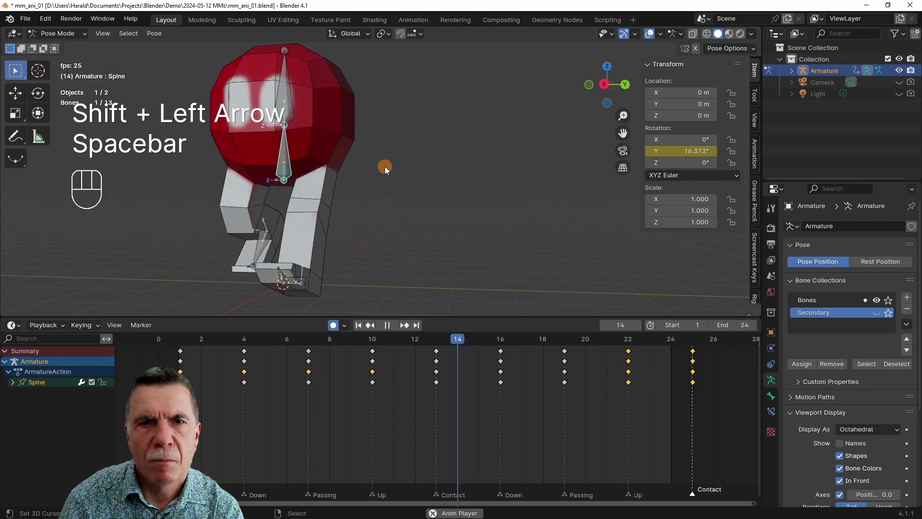
key(space)
key(shift+Left)
drag(352, 206, 401, 217)
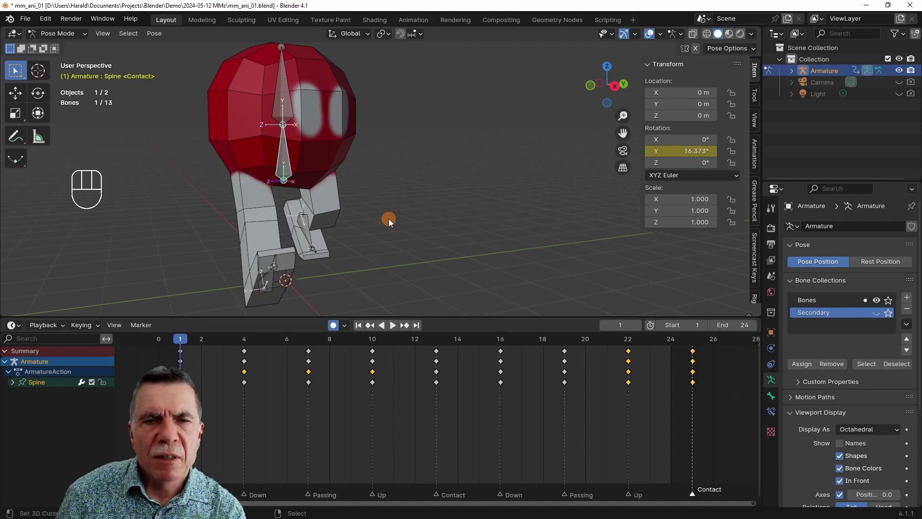
key(KP_1)
key(KP_3)
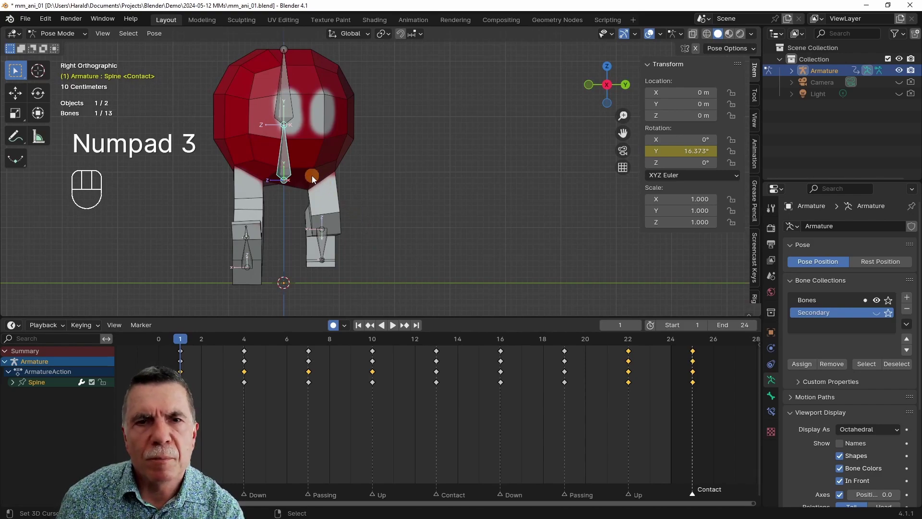
drag(322, 214, 288, 220)
key(KP_1)
- Switch to the right side view at frame 1 to start shaping the spine bounce
key(KP_3)
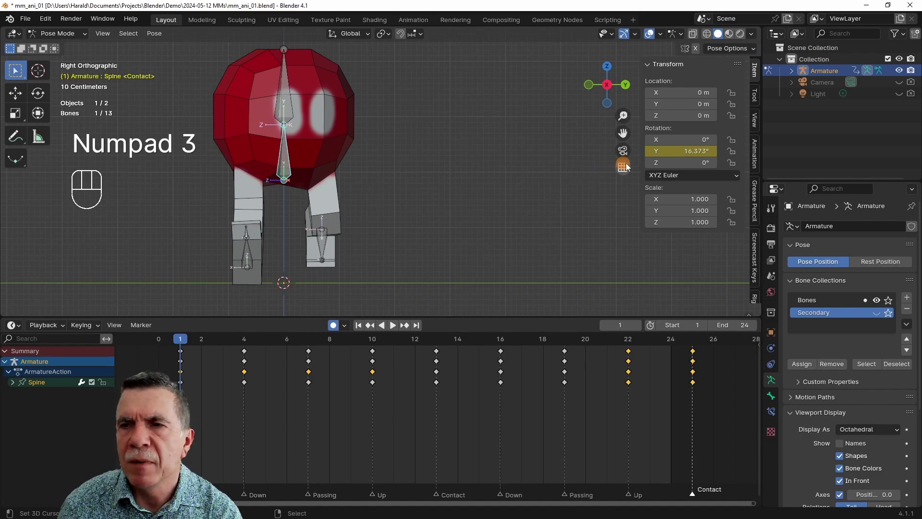
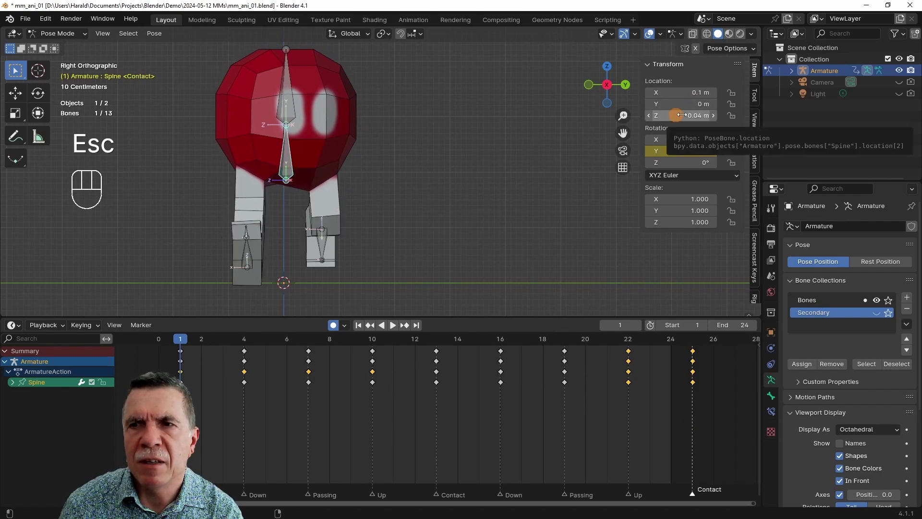
- Compare the Down and Contact poses, then key the spine's Location Z height at the first Contact frame
key(ctrl+z)
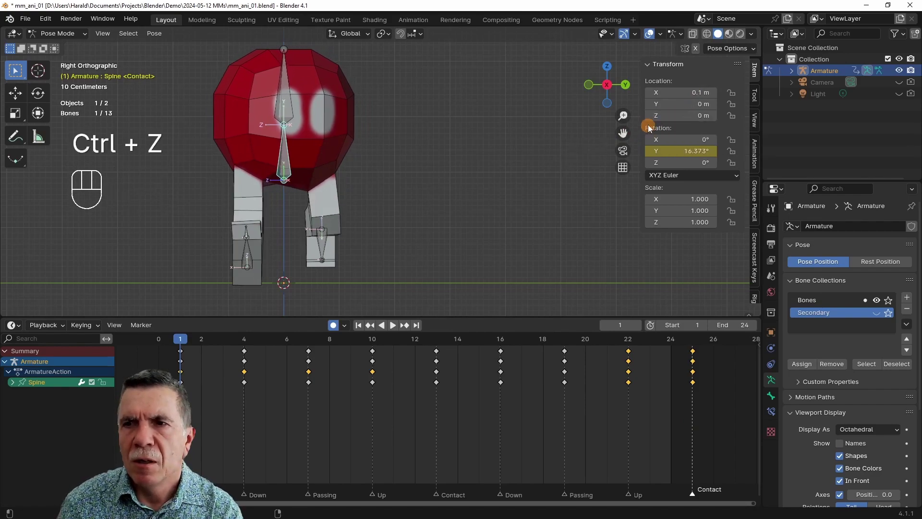
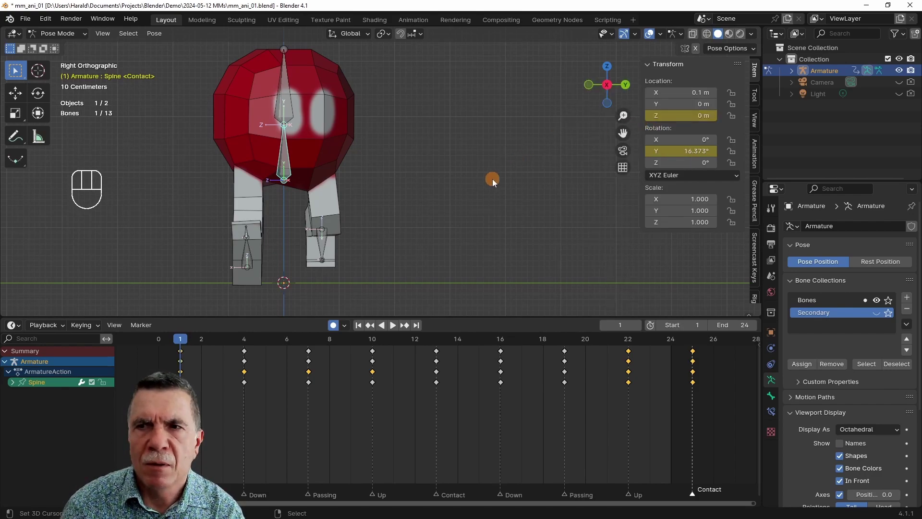
key(Right)
key(Right)
key(Right)
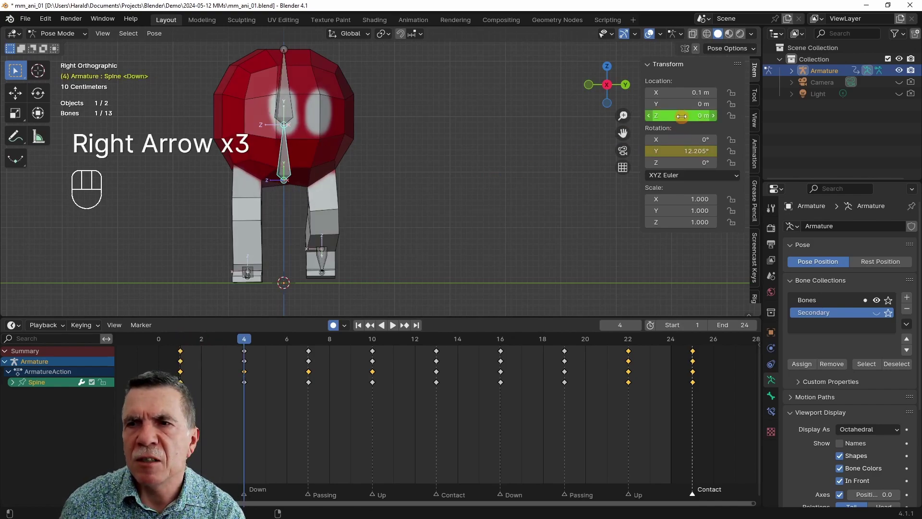
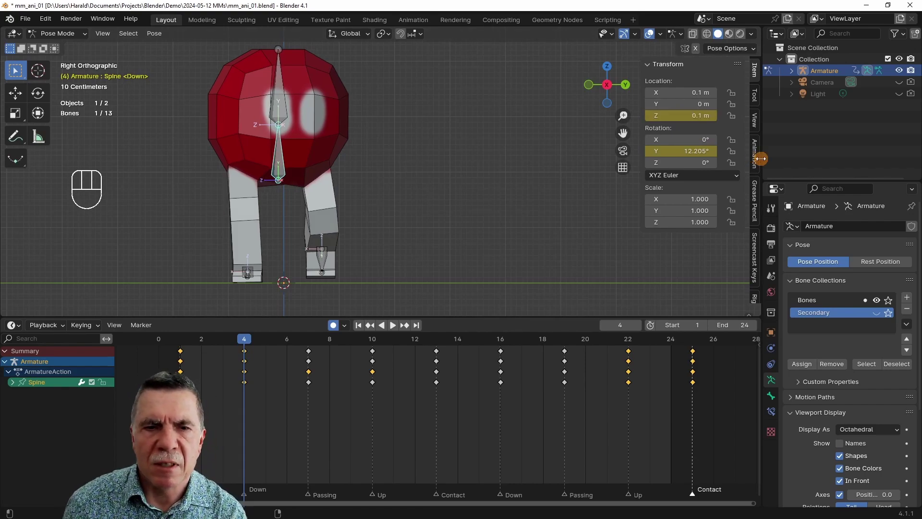
key(Left)
key(Left)
key(Left)
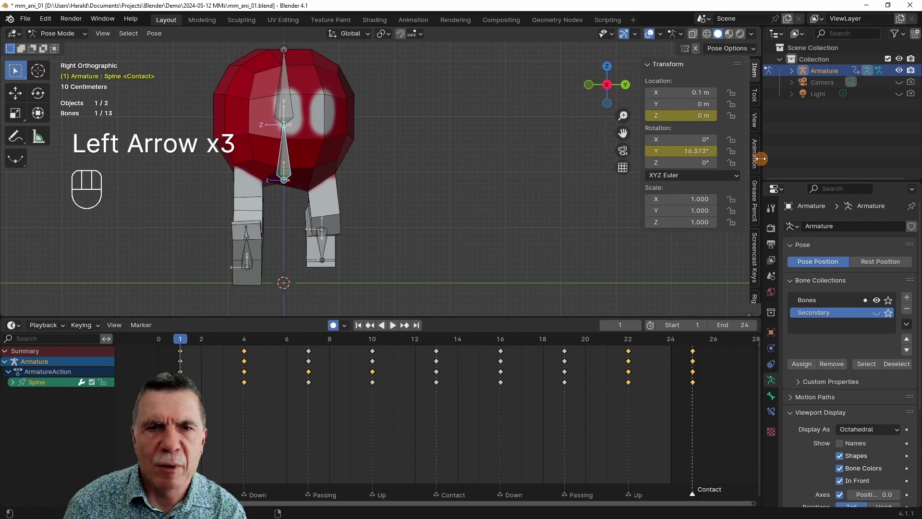
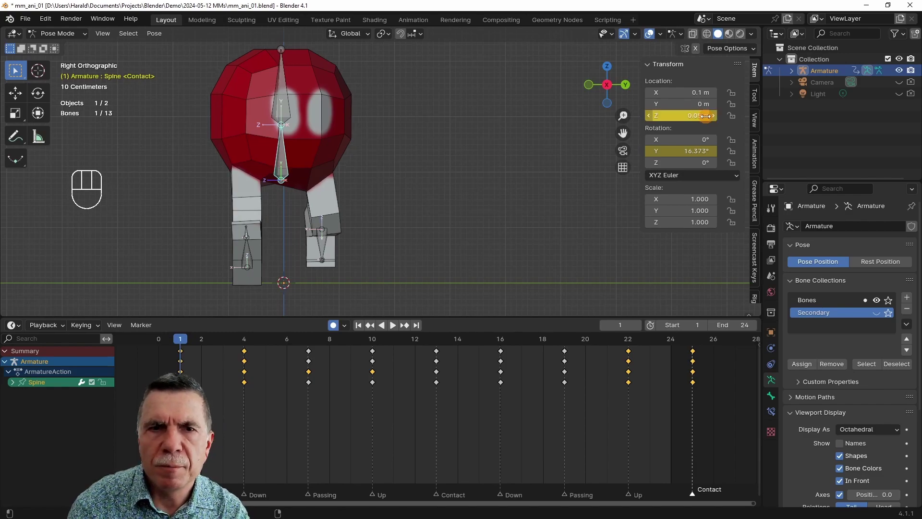
key(Left)
key(Right)
key(Right)
key(Right)
- Key a raised spine Z height at the Up pose, passing through Down and Passing to the next Contact
key(Right)
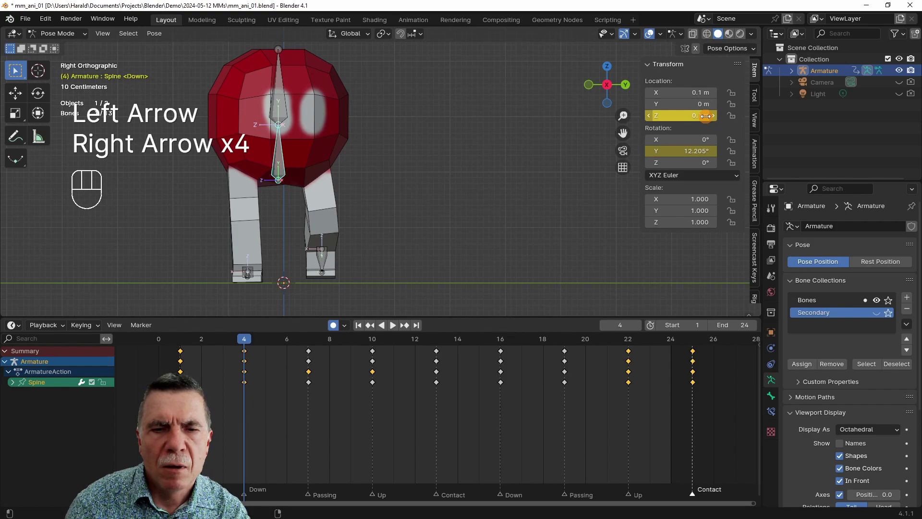
key(Right)
key(Right)
key(Right)
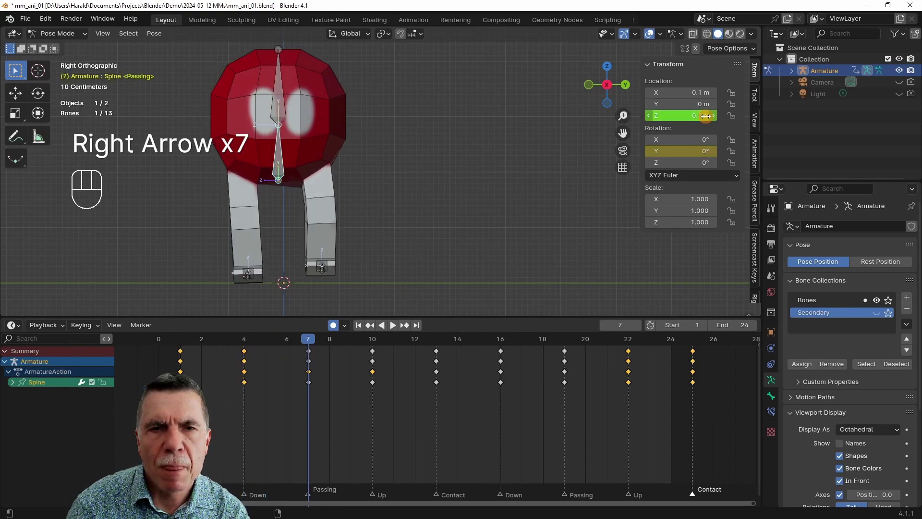
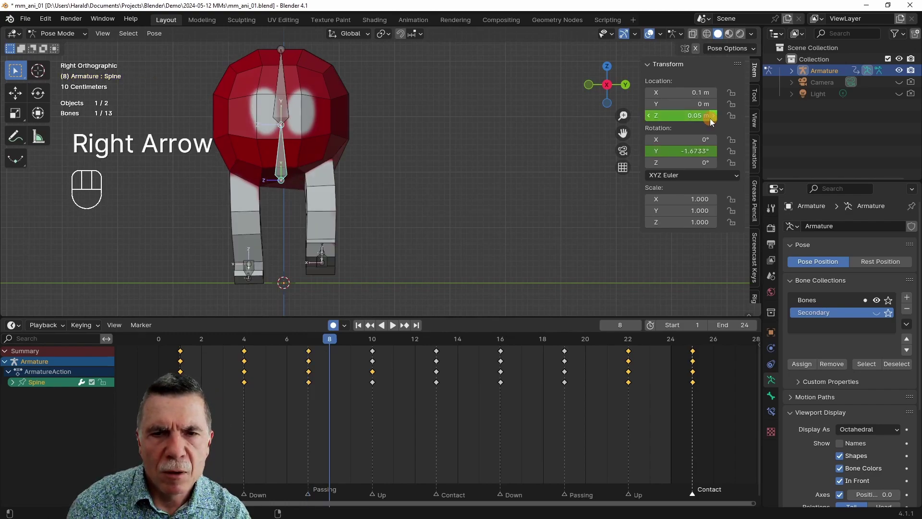
key(Right)
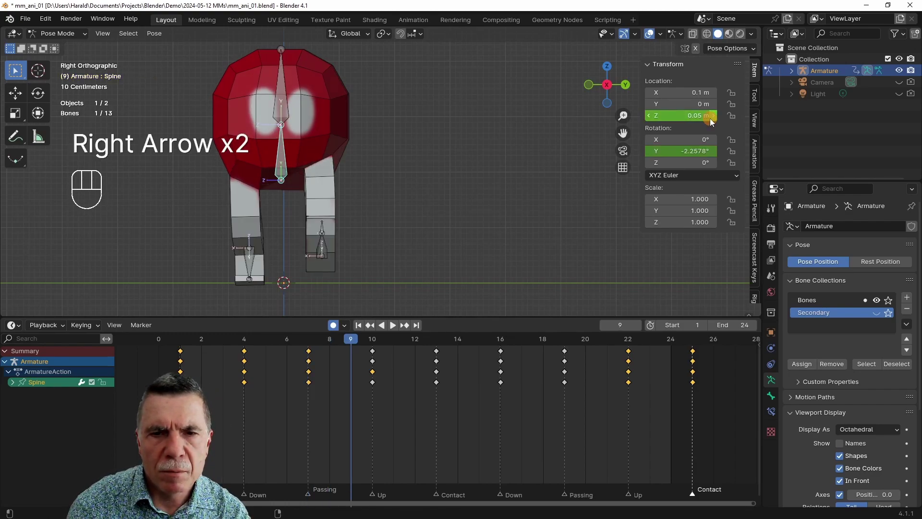
key(Right)
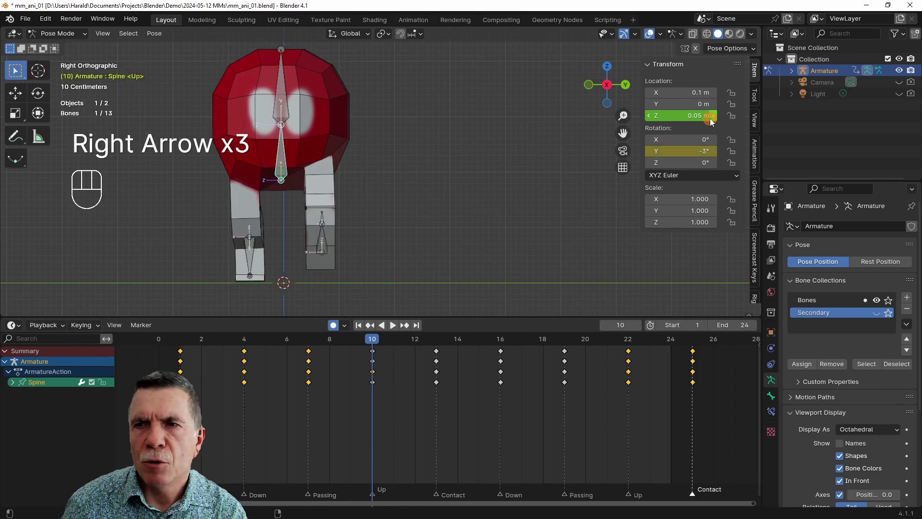
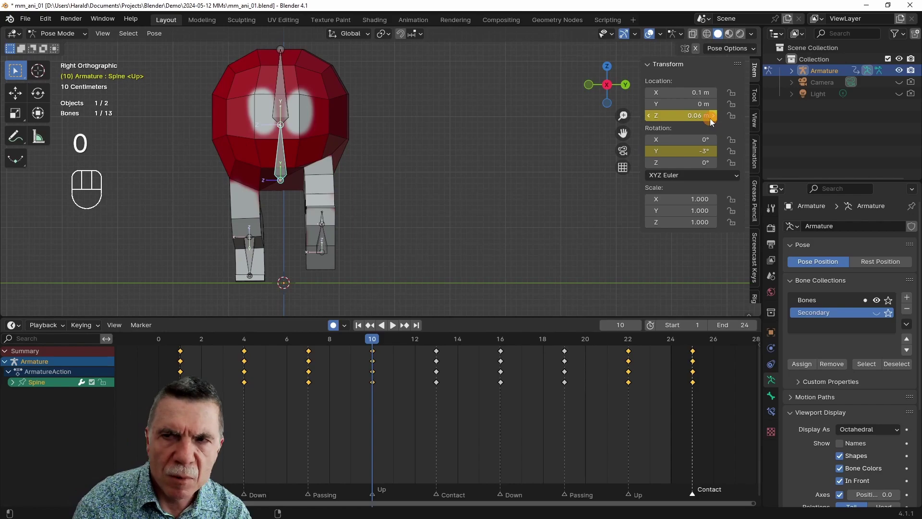
key(Return)
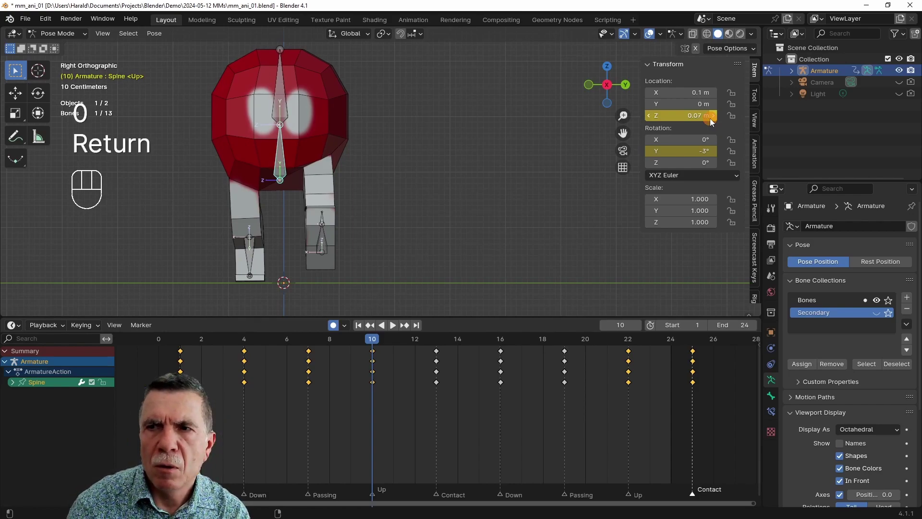
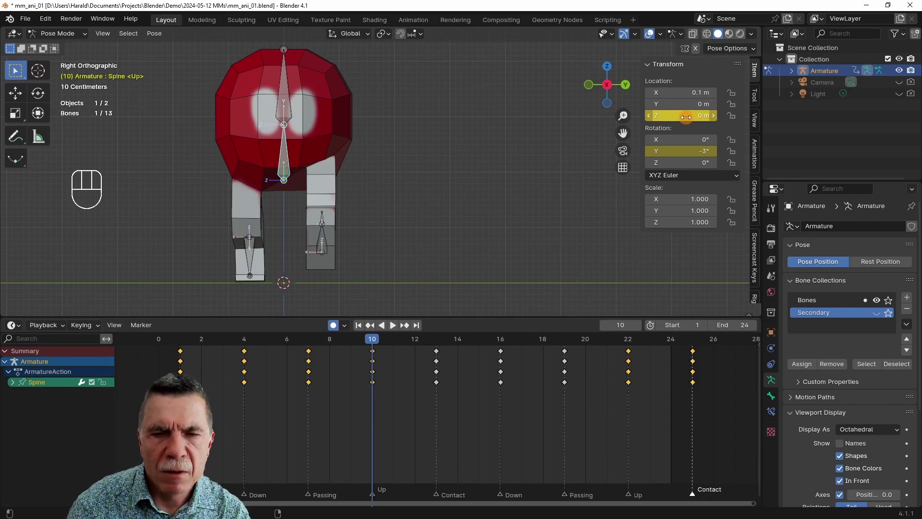
key(Right)
key(Right)
key(Right)
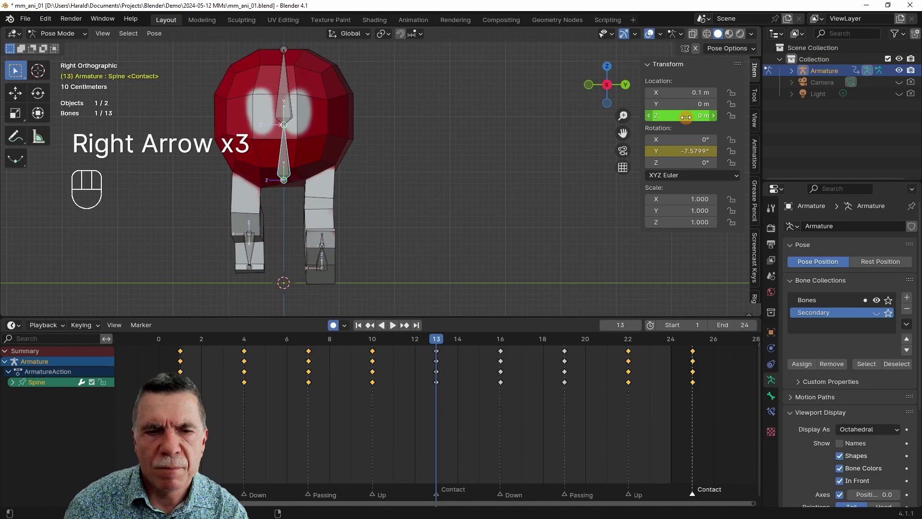
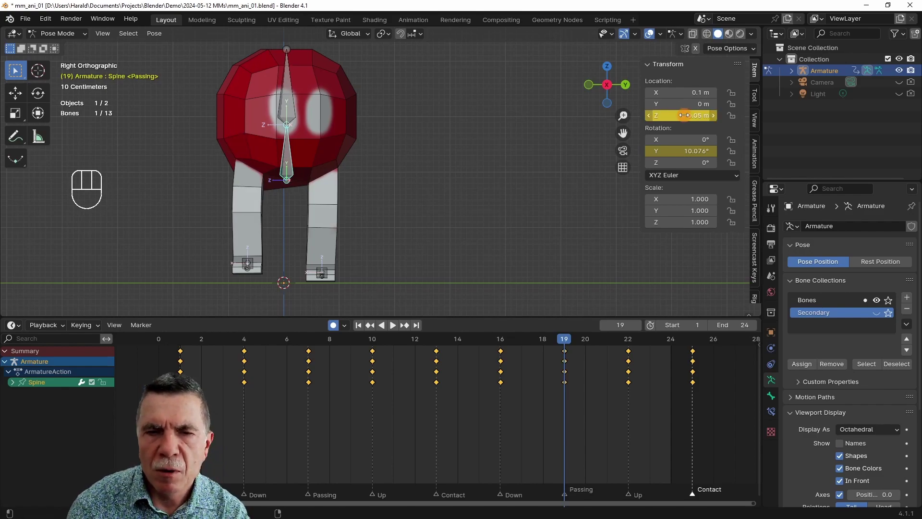
- Scrub back and forth through the cycle to check the spine's up-and-down bounce
key(Left)
key(Left)
key(Left)
key(Left)
key(Left)
key(Left)
key(Right)
key(Right)
key(Right)
key(Right)
key(Right)
key(Right)
key(Right)
key(Right)
key(Right)
key(Right)
key(Right)
key(Right)
key(Right)
key(Left)
key(Left)
key(Left)
key(Left)
key(Right)
key(Right)
key(Right)
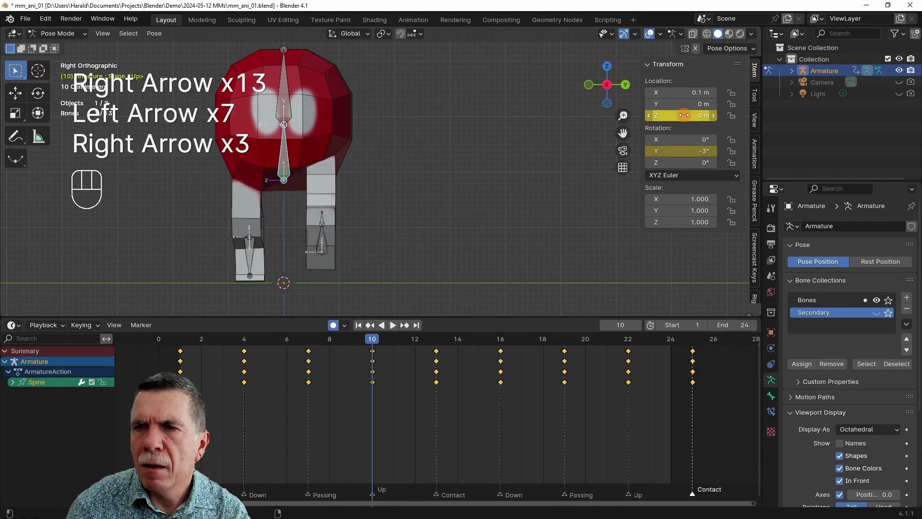
key(Right)
key(Right)
key(Right)
key(Right)
key(Right)
key(Right)
key(Right)
key(Right)
key(Right)
key(Right)
key(Right)
key(Right)
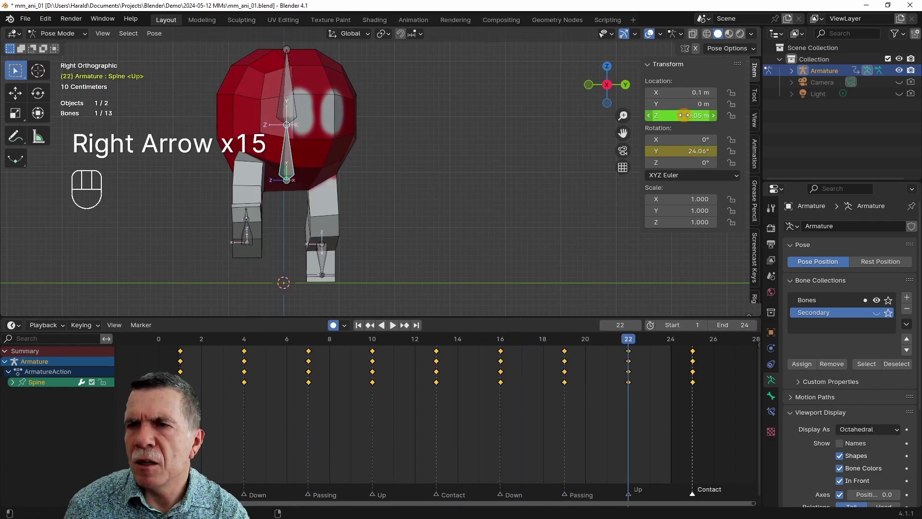
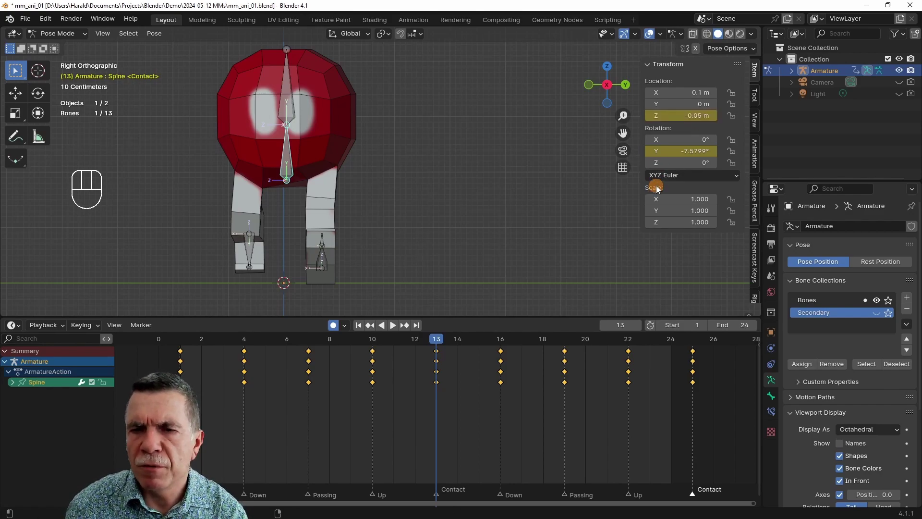
- Refine the spine height at the final Contact pose and play the walk to preview the bounce
key(Right)
key(Right)
key(Right)
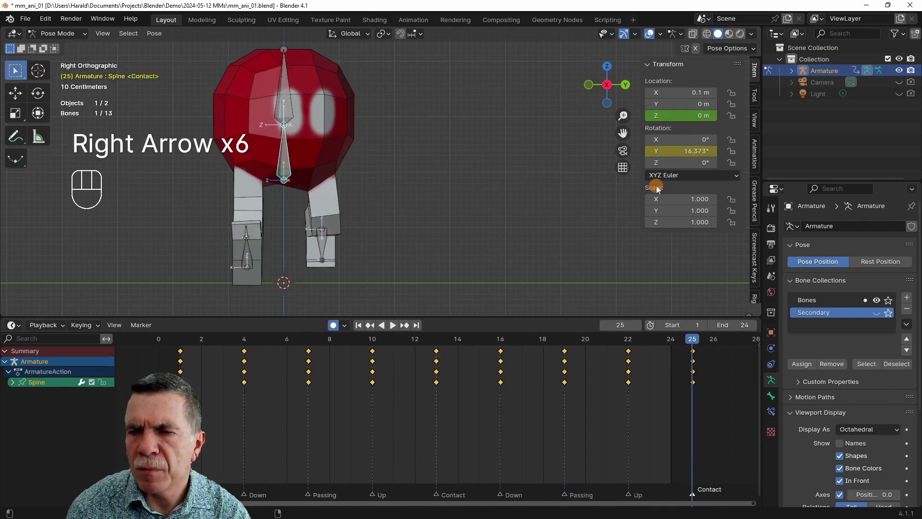
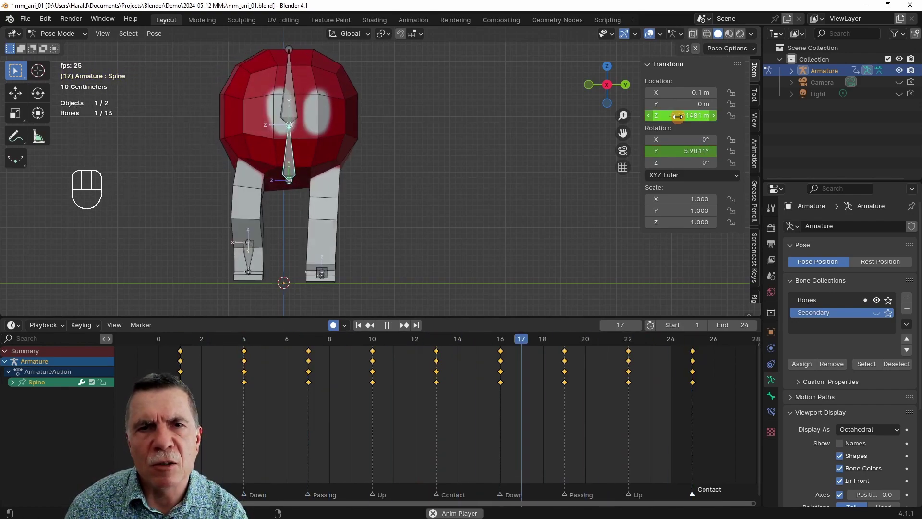
key(space)
key(shift+Left)
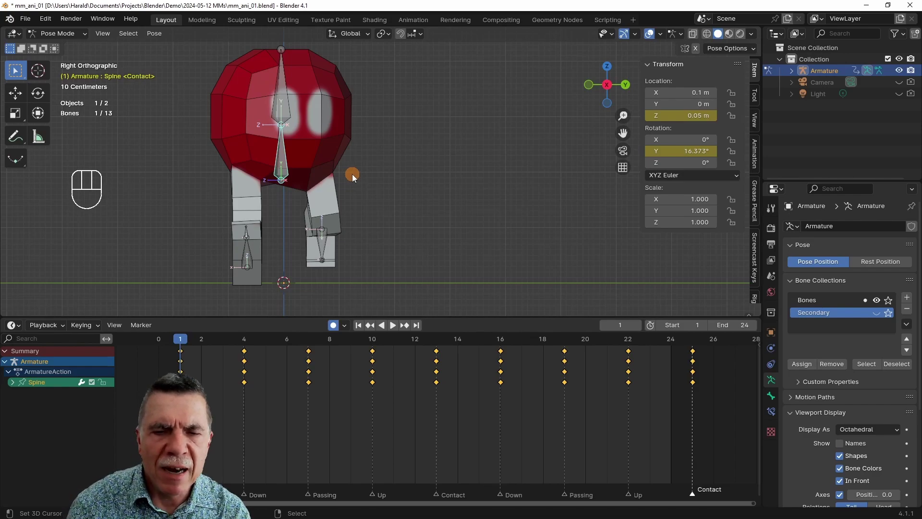
- Go to Up frame 10 and give the spine a 5° Rotation X tilt
key(Right)
key(Right)
key(Right)
key(Right)
key(Right)
key(Right)
key(Right)
key(Right)
key(Right)
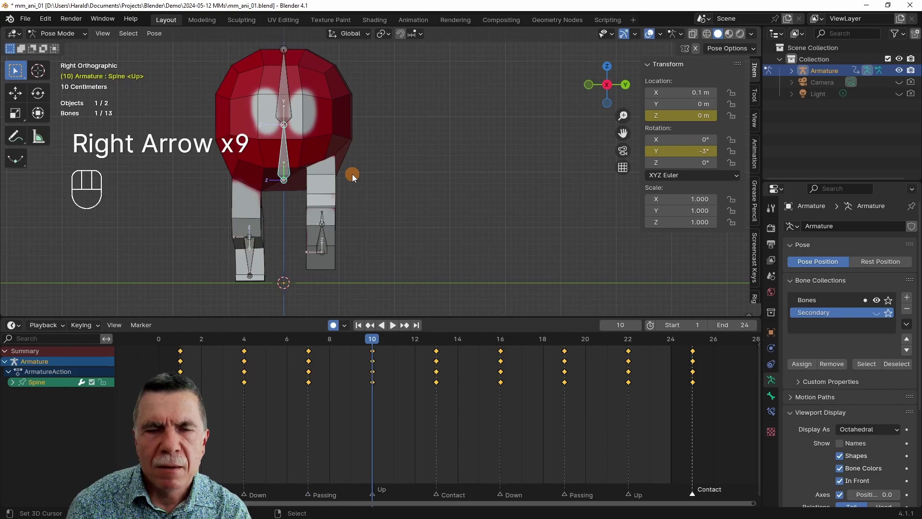
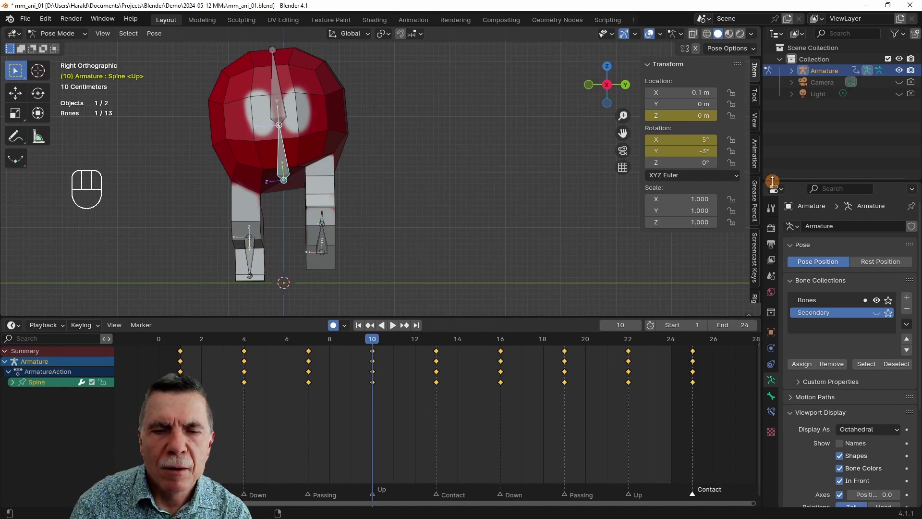
- Key the spine's 5° X tilt at the second Up pose, frame 22
key(Right)
key(Right)
key(Right)
key(Right)
key(Right)
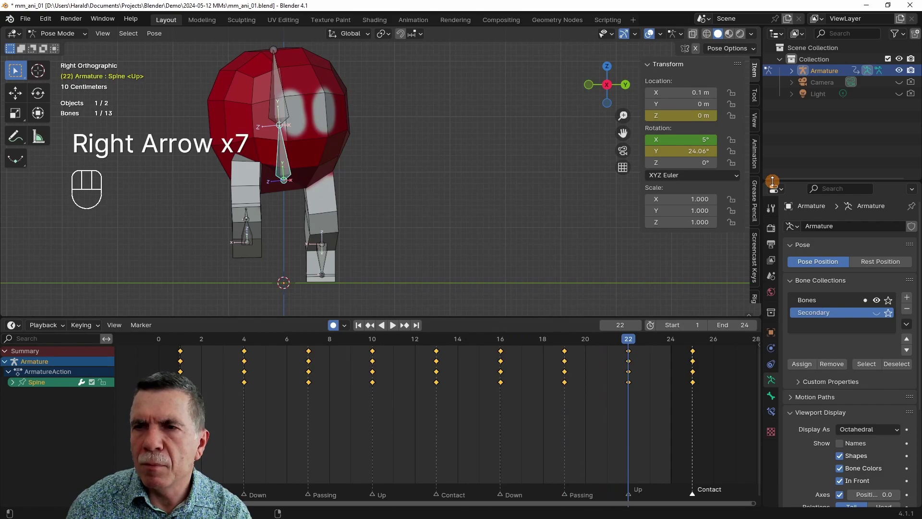
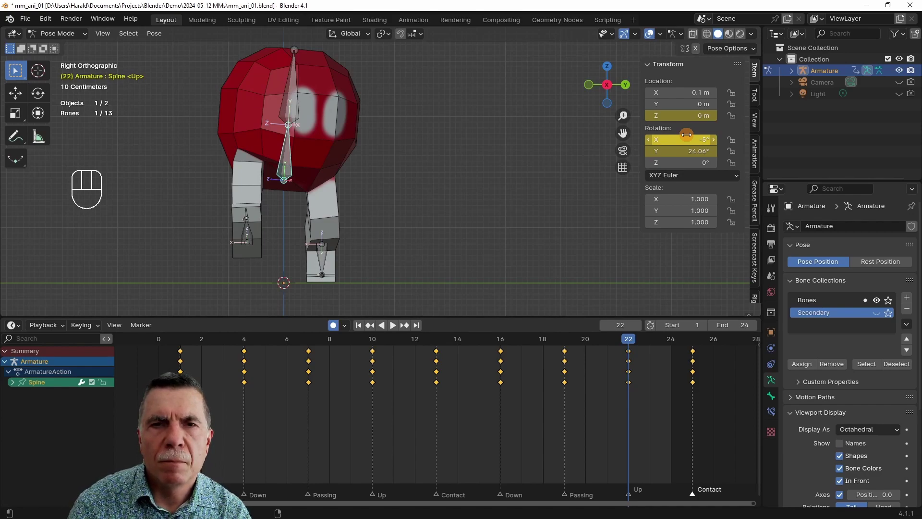
- Return to the first Up pose at frame 10 and key the same 5° X tilt there
key(Left)
key(Left)
key(Left)
key(Right)
key(Right)
key(Right)
key(Right)
key(Right)
key(Right)
key(Right)
key(Right)
key(Left)
key(Left)
key(Left)
key(Right)
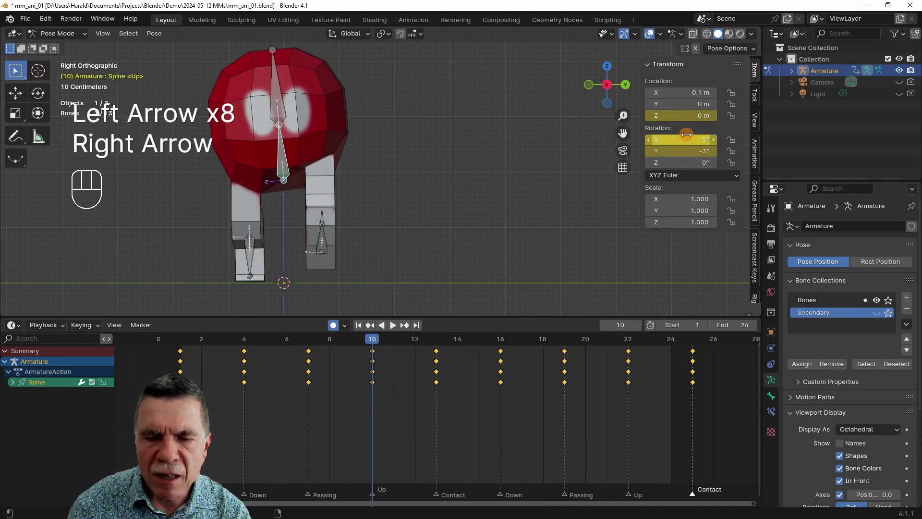
- Step through the remaining poses to the final Contact, copying the spine value across
key(Right)
key(Right)
key(Right)
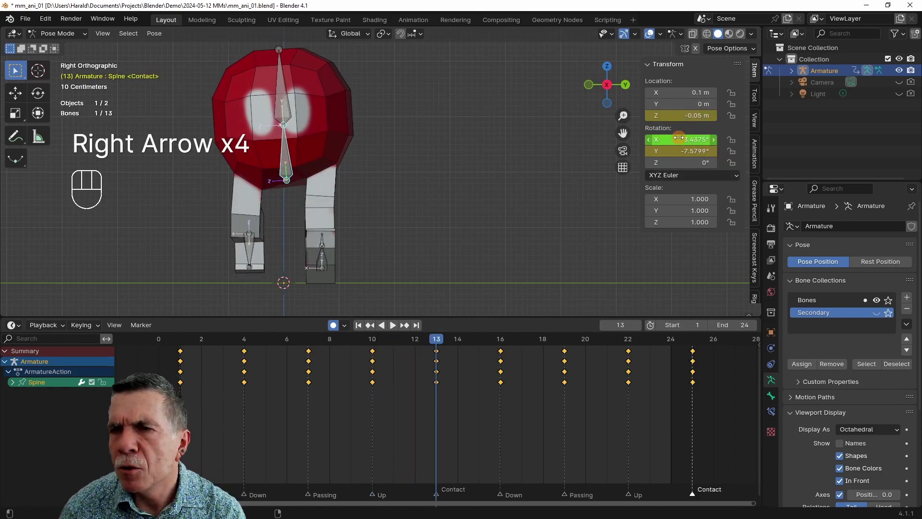
key(ctrl+c)
key(Right)
key(Right)
key(Right)
key(Right)
key(Right)
key(Right)
key(Right)
key(Left)
key(ctrl+v)
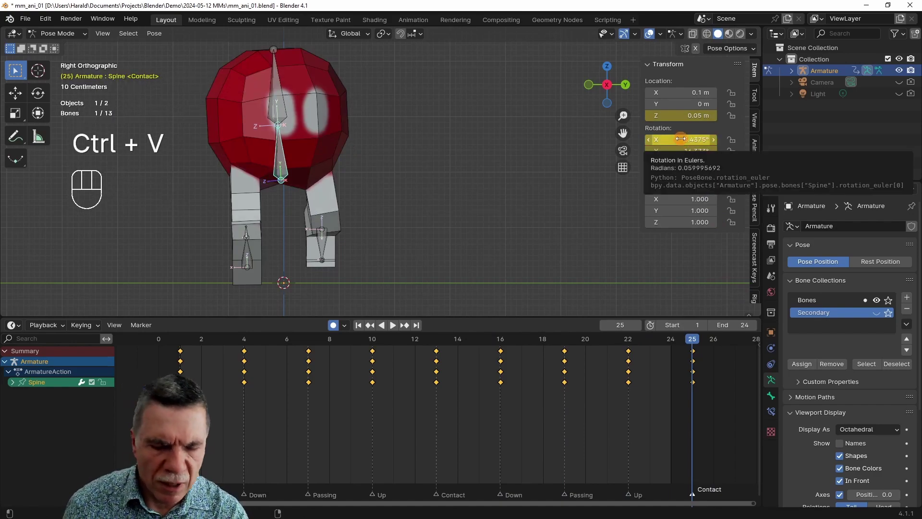
- Play the walk to preview the spine motion, return to frame 1 and deselect the spine bone
key(-)
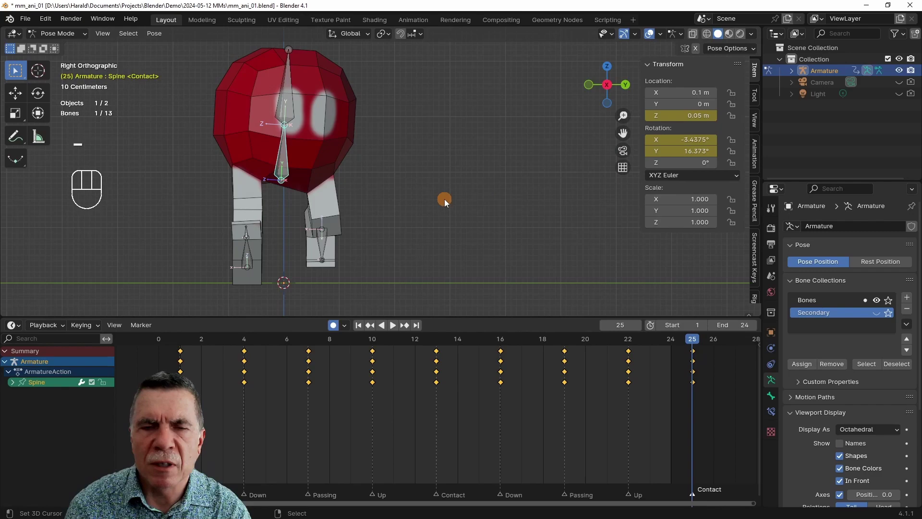
key(shift+Left)
key(space)
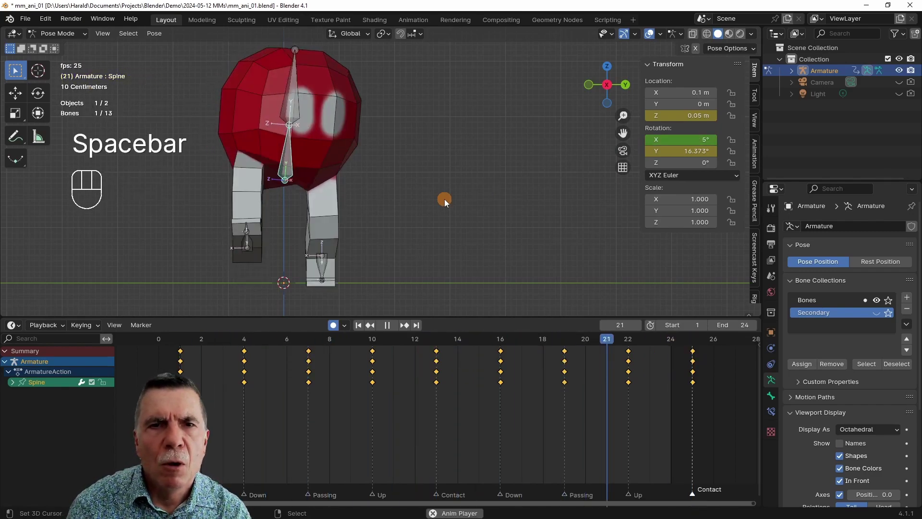
key(space)
key(shift+Left)
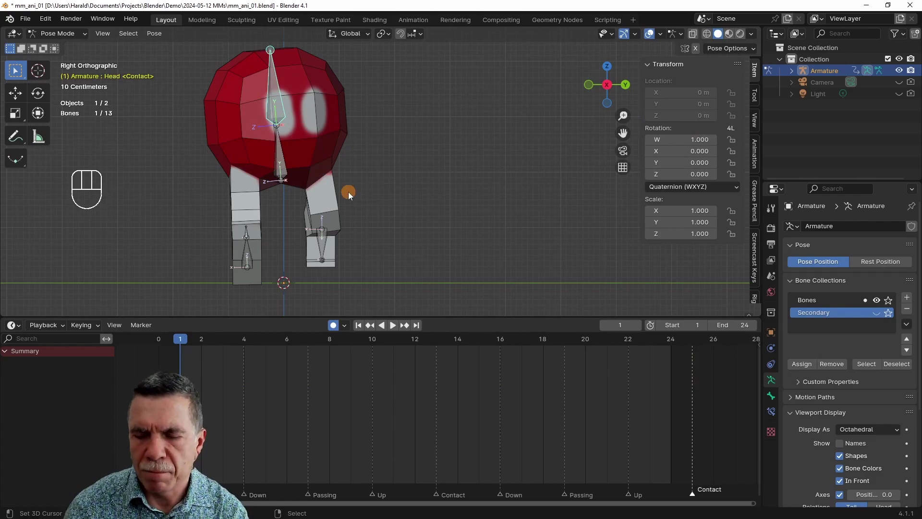
- Select the Head bone in front view, switch it to XYZ Euler and set Rotation Y to -10°
key(KP_7)
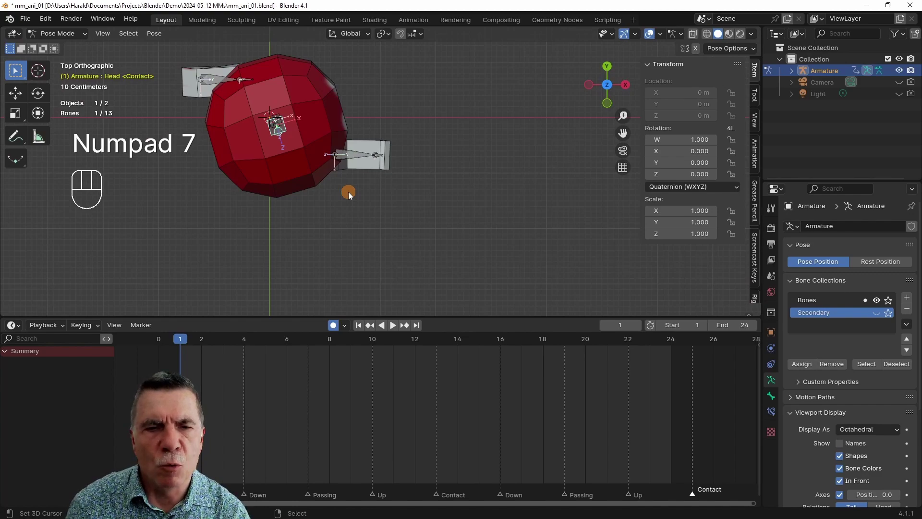
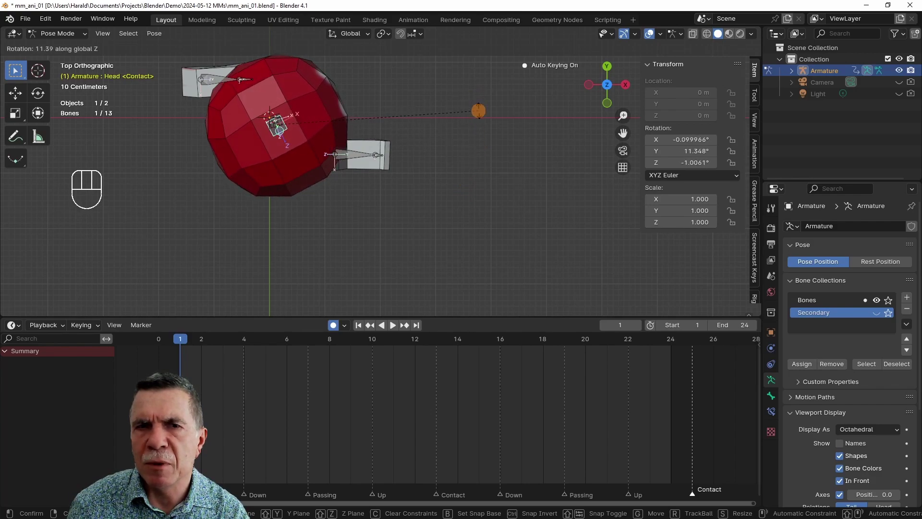
drag(325, 198, 323, 163)
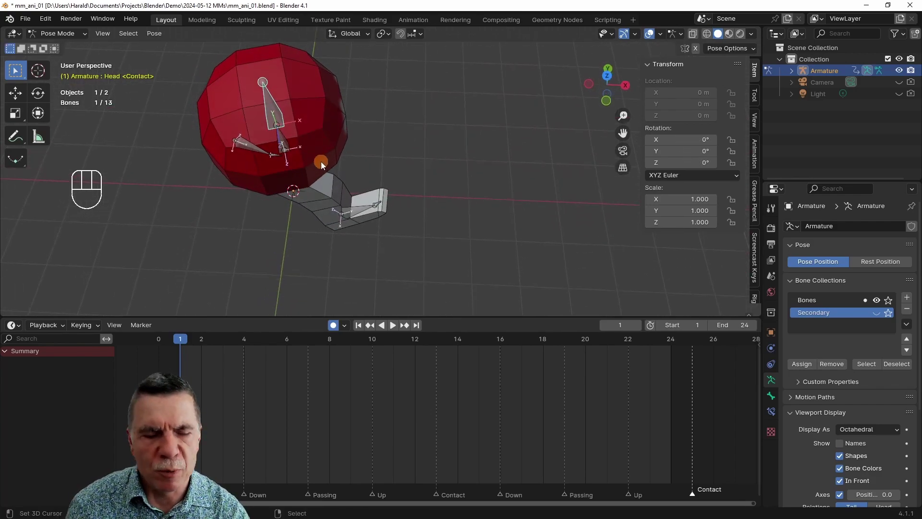
key(KP_7)
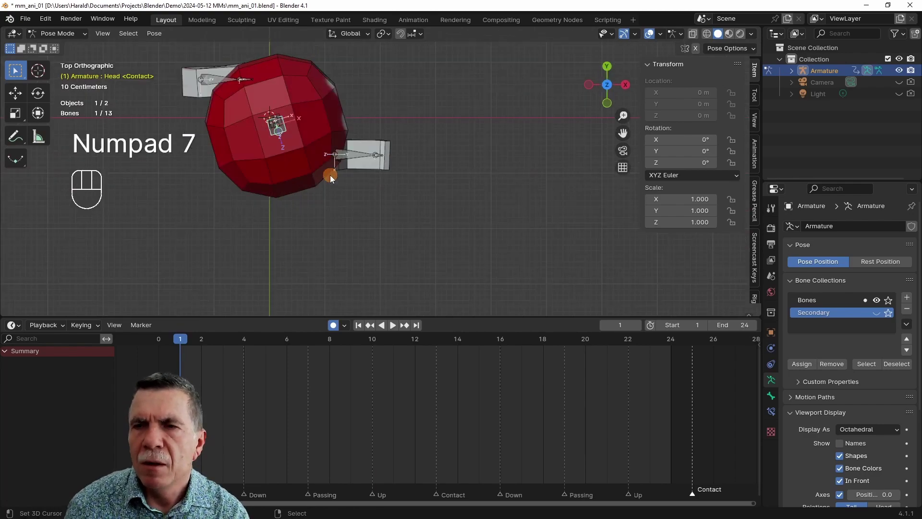
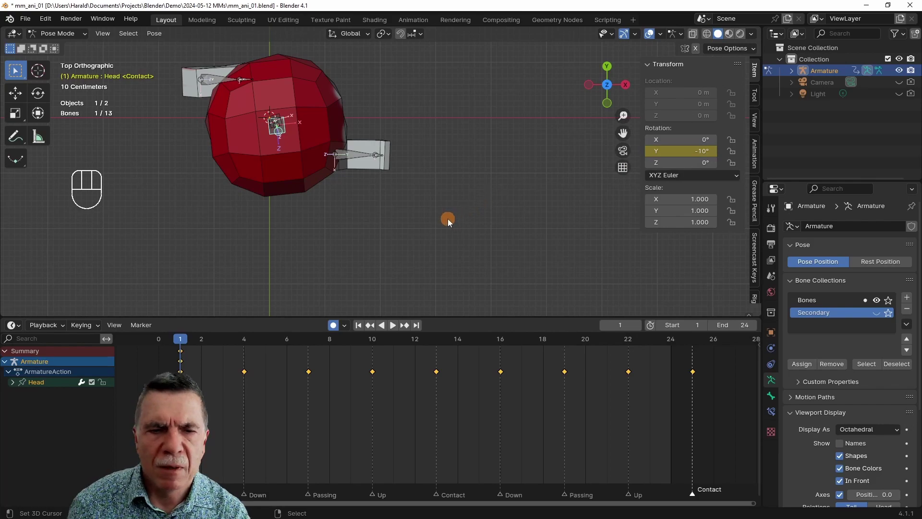
- Key the head's Y tilt at Contact frames 13 and 25 so it rocks the opposite way mid-cycle
key(Right)
key(Right)
key(Right)
key(Right)
key(Right)
key(Right)
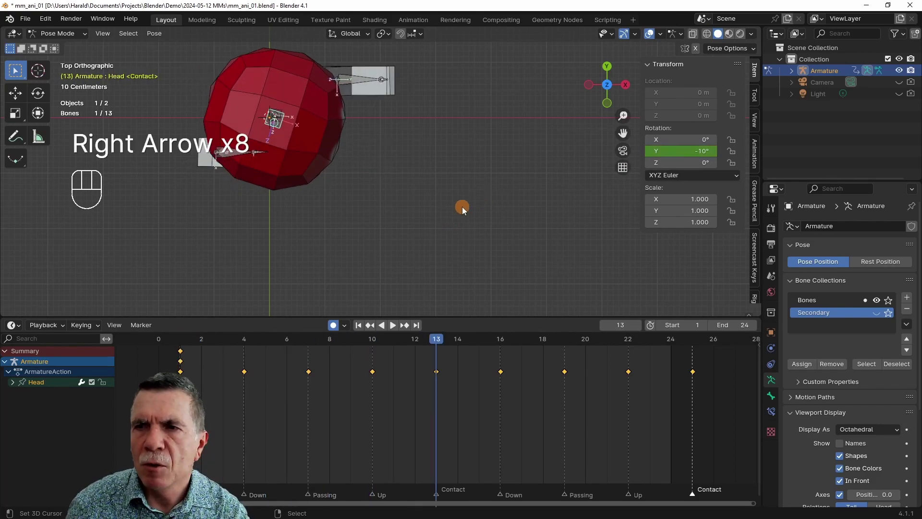
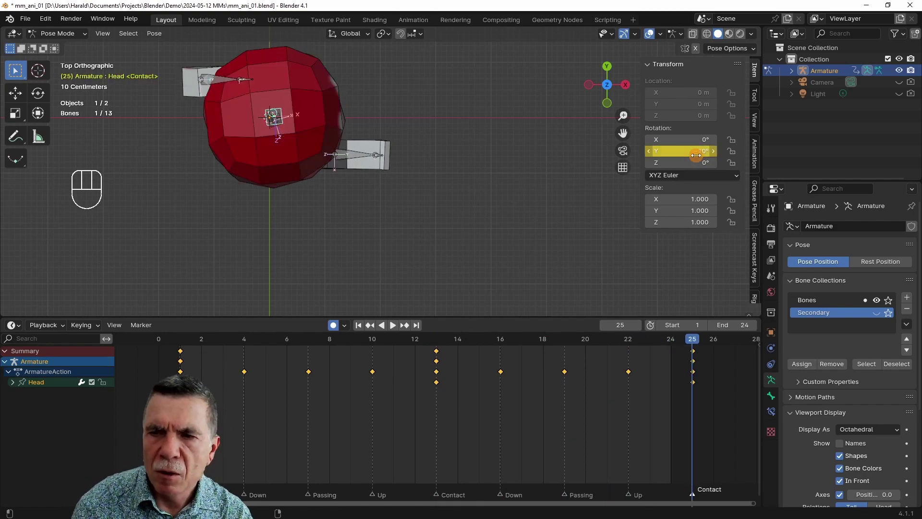
key(shift+Left)
- Check an in-between frame from the side, then key the head at −5° Y on frame 1 and return to front view
key(space)
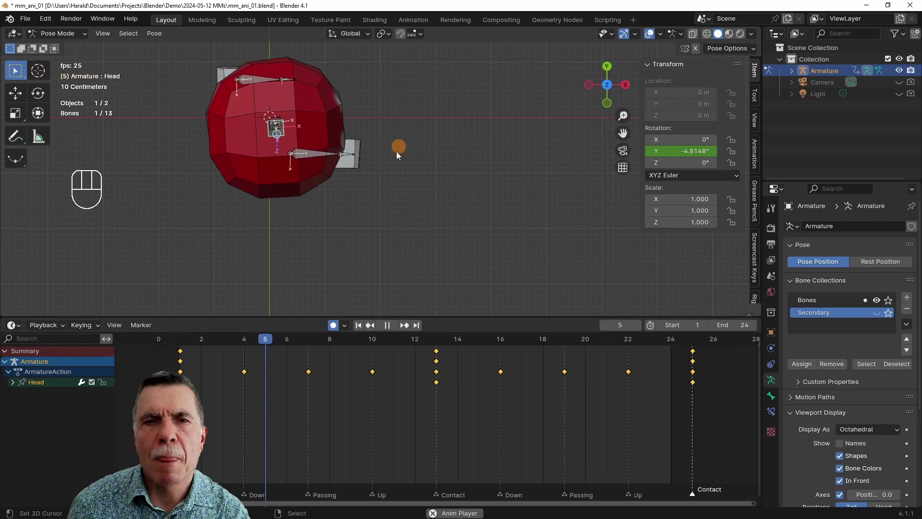
drag(399, 176, 277, 62)
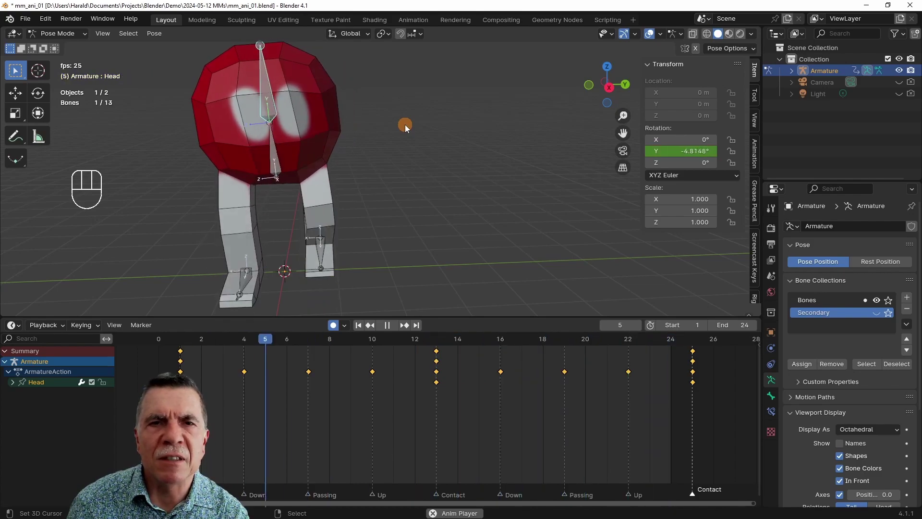
key(space)
key(shift+Left)
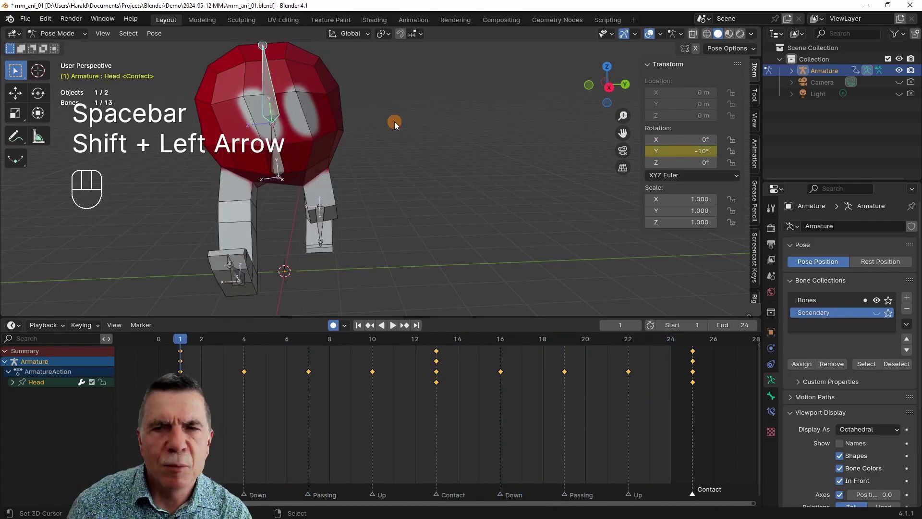
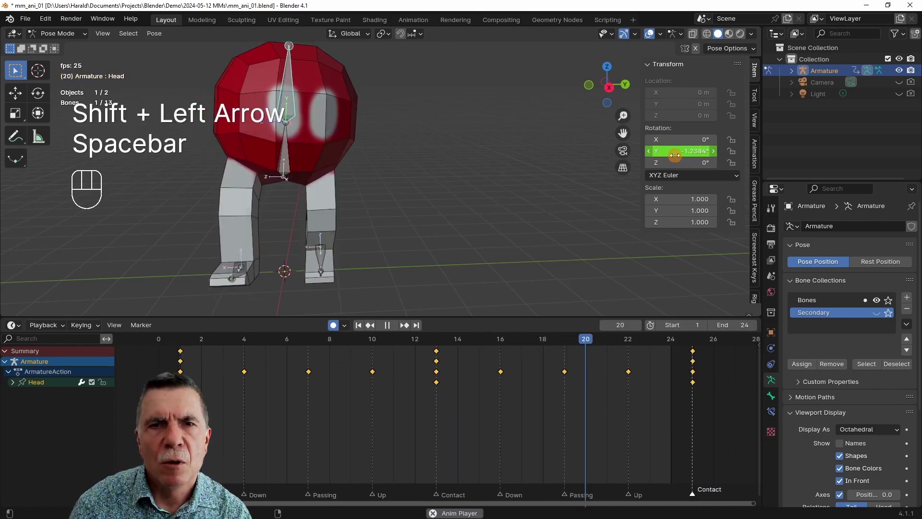
drag(401, 206, 486, 197)
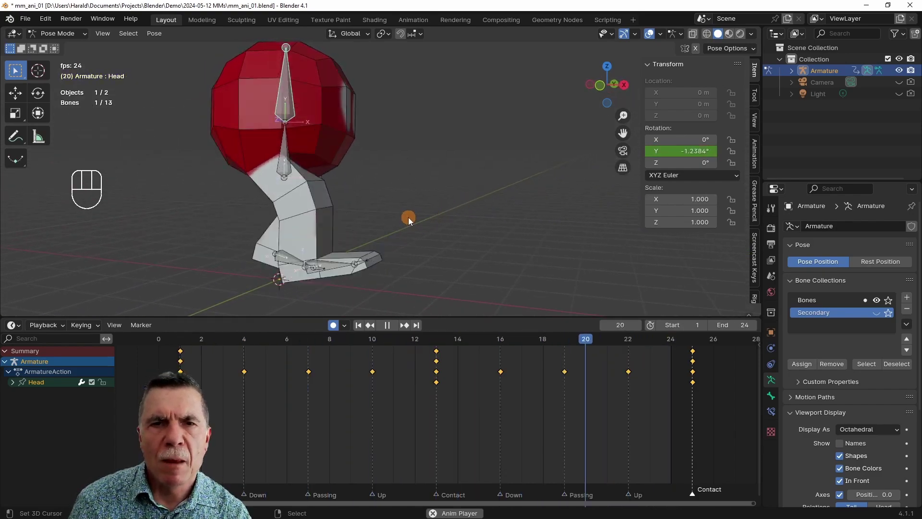
drag(413, 219, 464, 206)
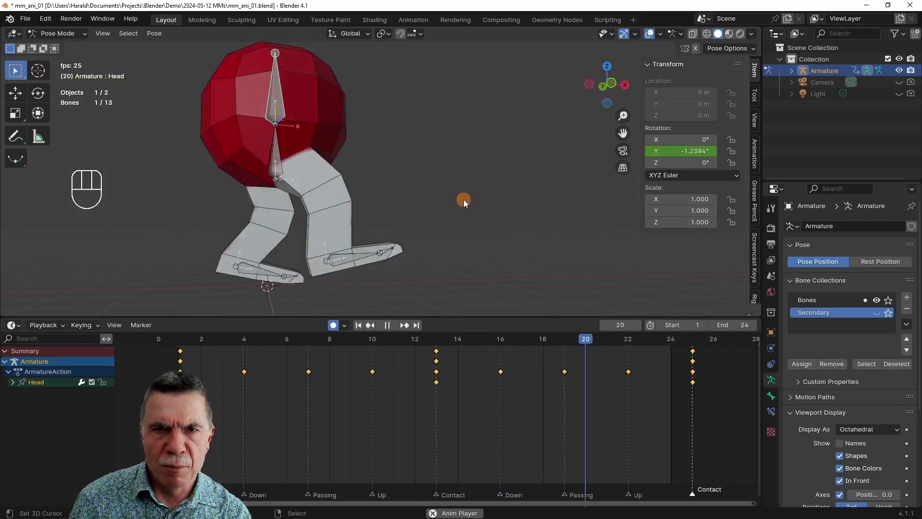
key(space)
key(shift+Left)
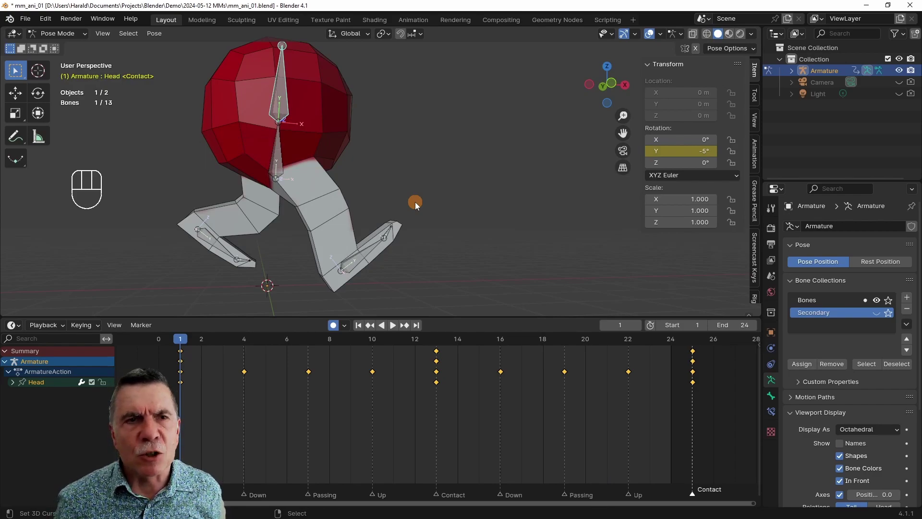
key(KP_1)
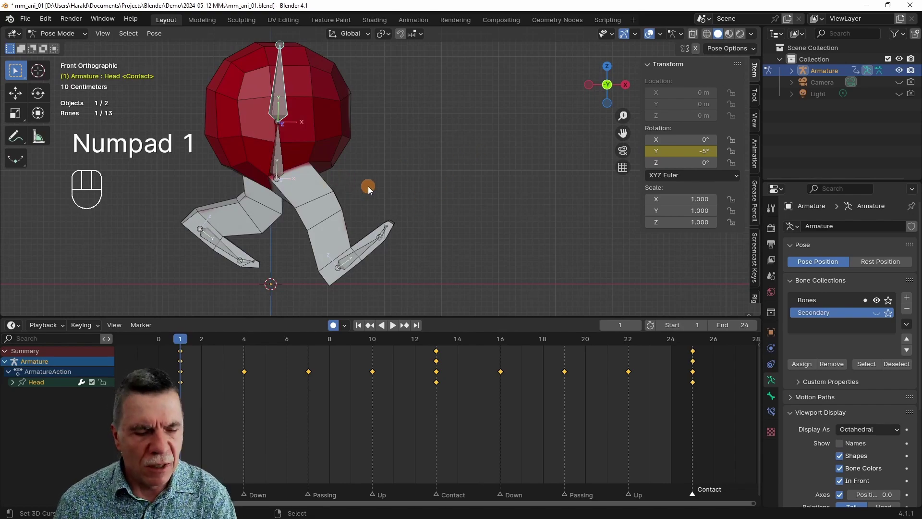
- Leave pose mode and give the walk cycle a quick test playback, then stop it
key(Tab)
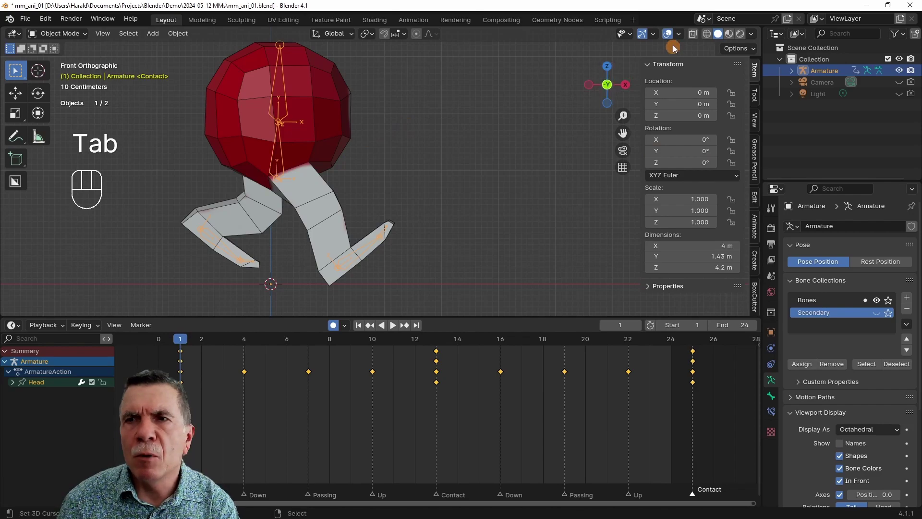
drag(657, 34, 431, 187)
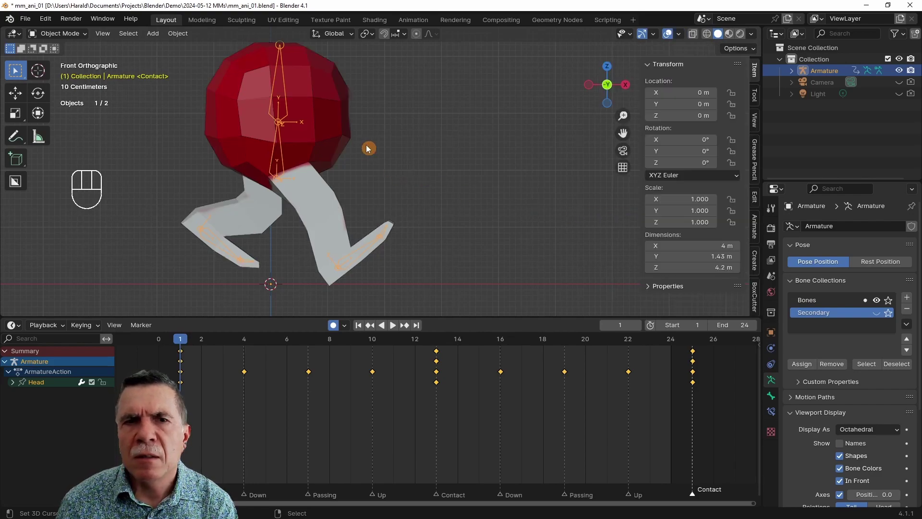
key(space)
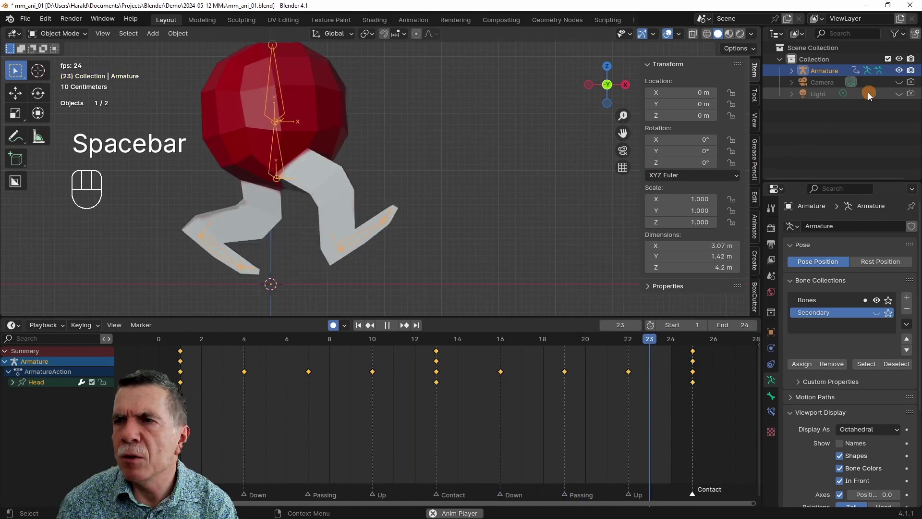
key(space)
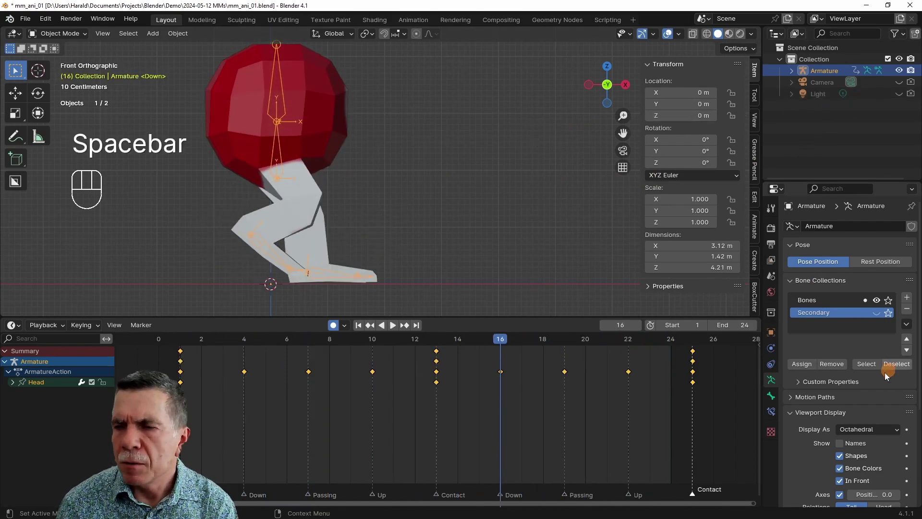
- Hide the armature in the outliner and play the walk cycle, orbiting around the walking character
key(a)
click(845, 383)
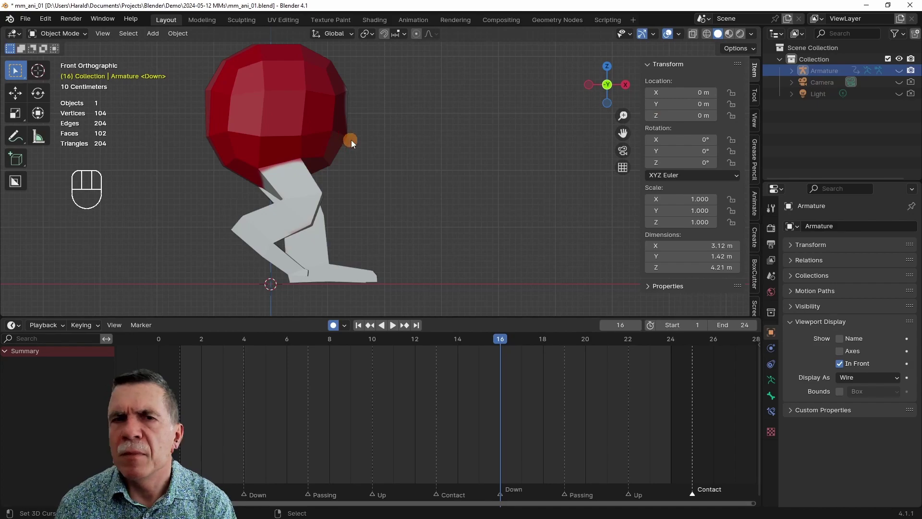
key(f)
key(space)
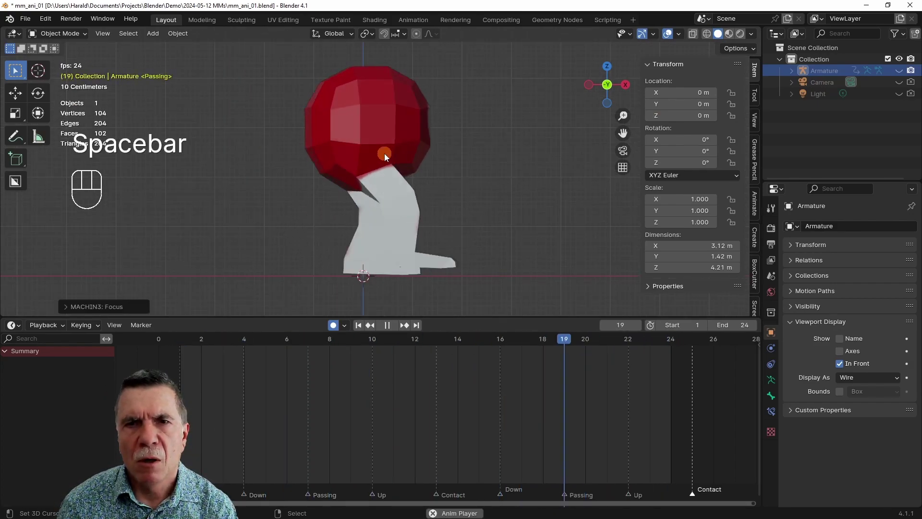
drag(389, 156, 289, 175)
drag(374, 179, 324, 182)
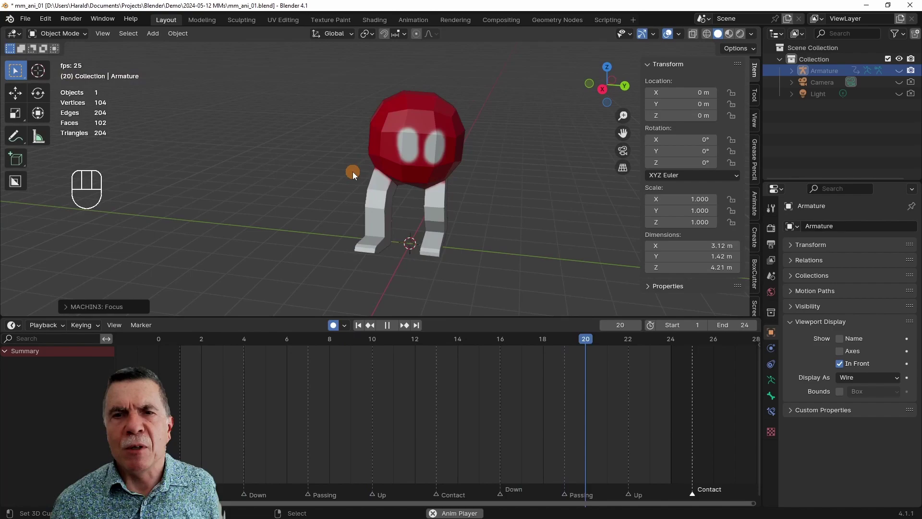
drag(336, 179, 427, 185)
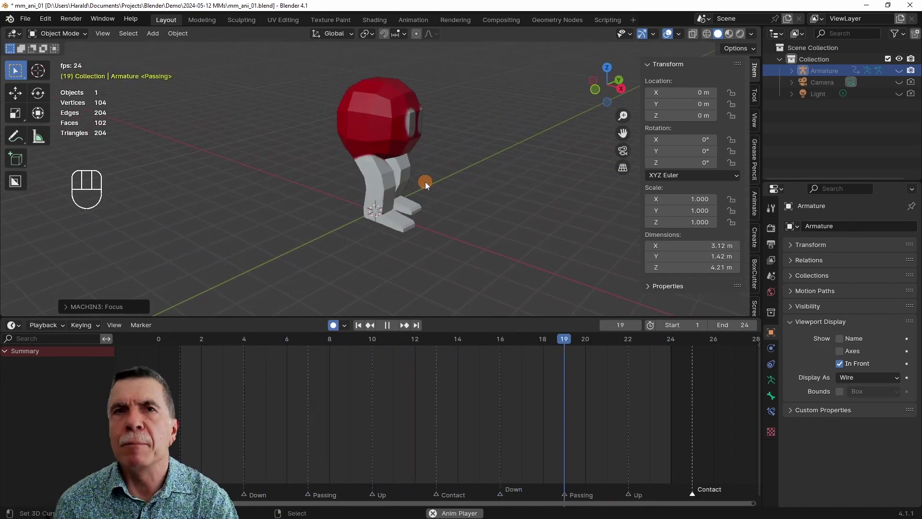